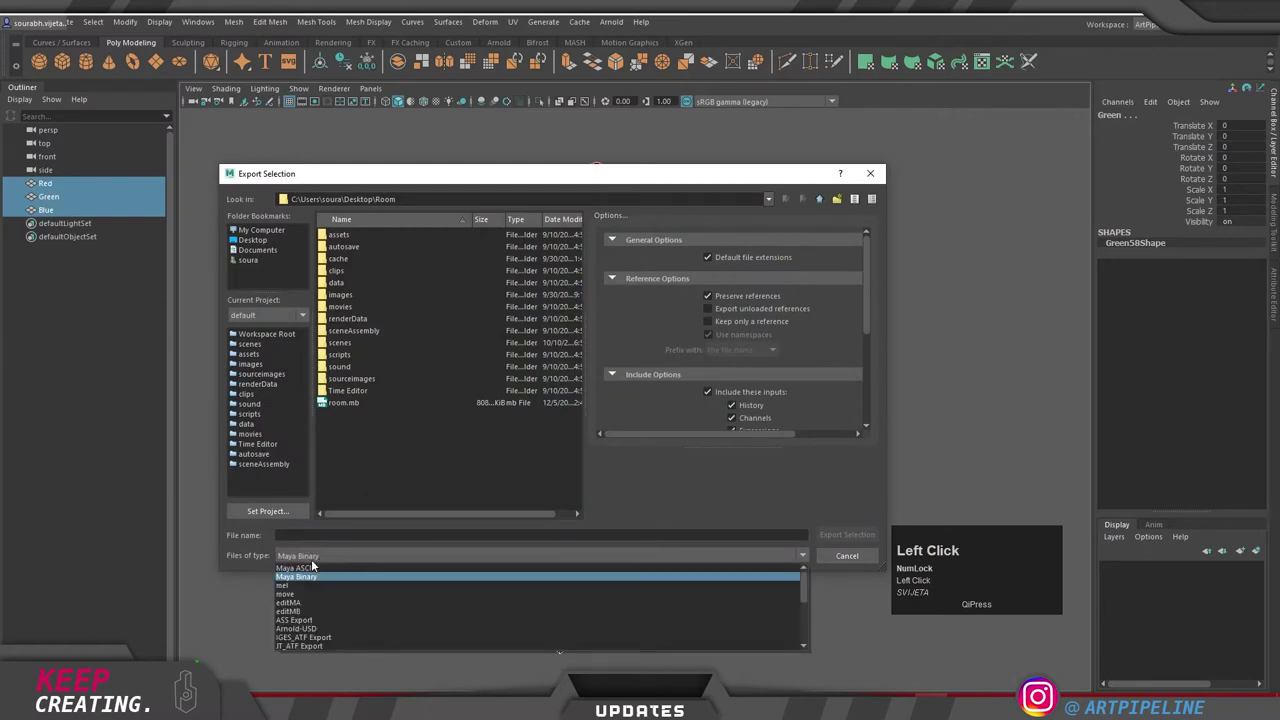
Step: Export the selected room geometry as an FBX file named room
{"action": "scroll", "scroll_direction": "down", "scroll_amount": 3}
{"action": "left_click", "coordinate": [314, 632]}
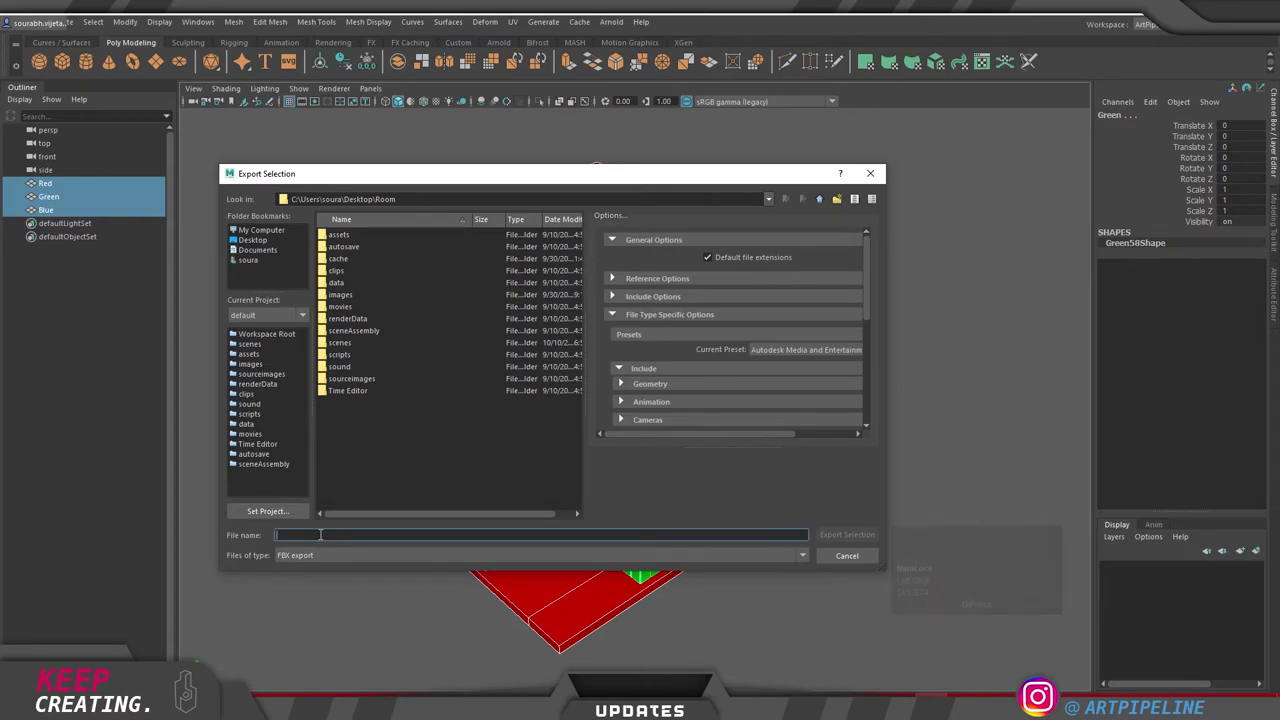
{"action": "type", "text": "room"}
{"action": "key", "text": "Return"}
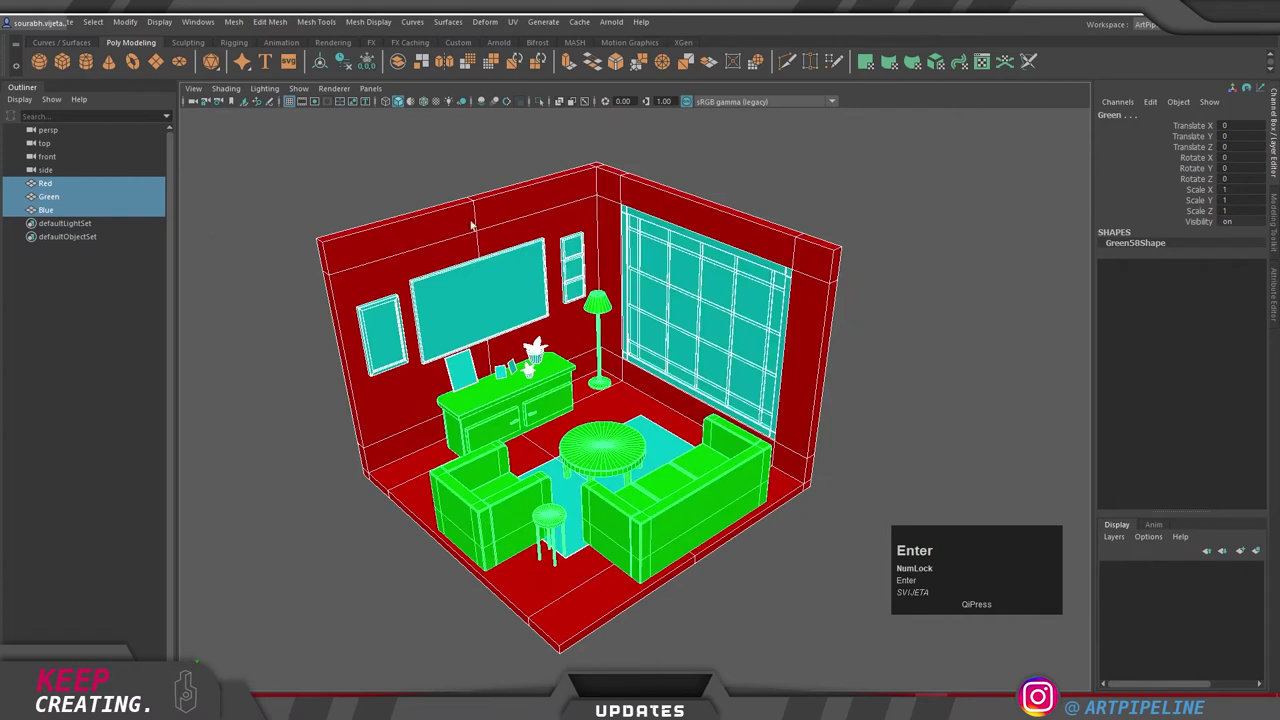
{"action": "left_click", "coordinate": [283, 169]}
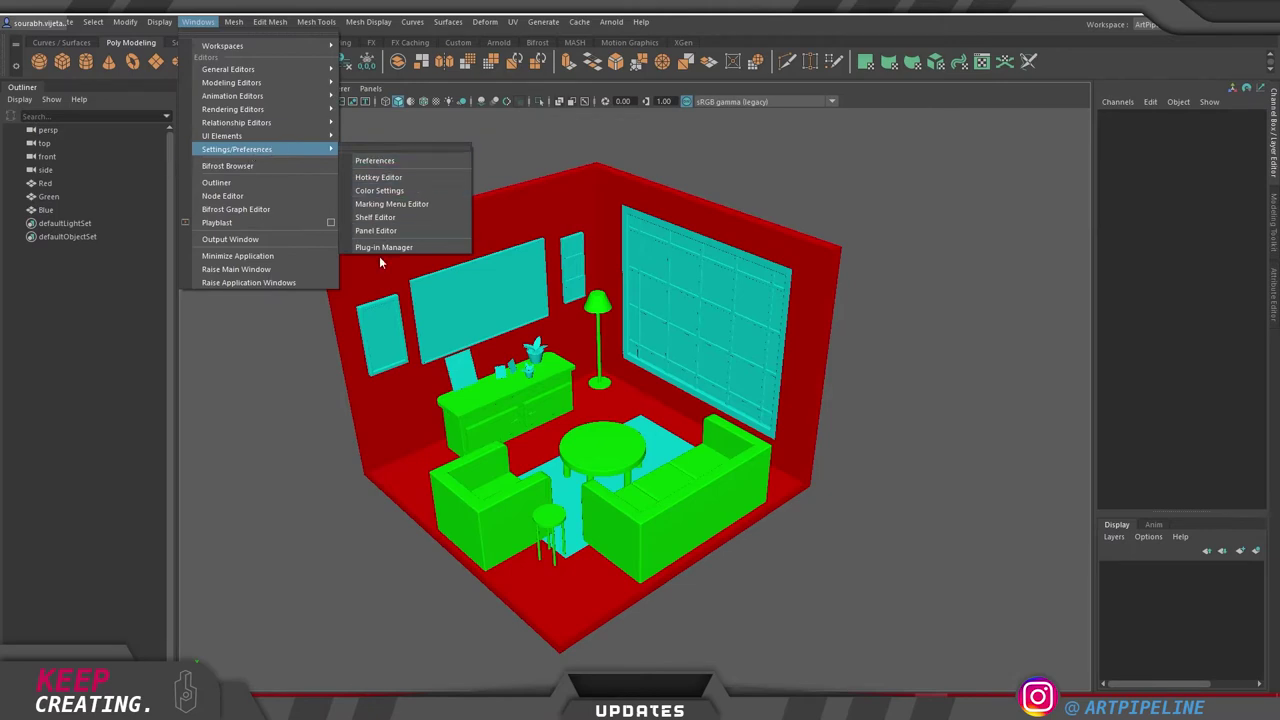
{"action": "left_click", "coordinate": [391, 252]}
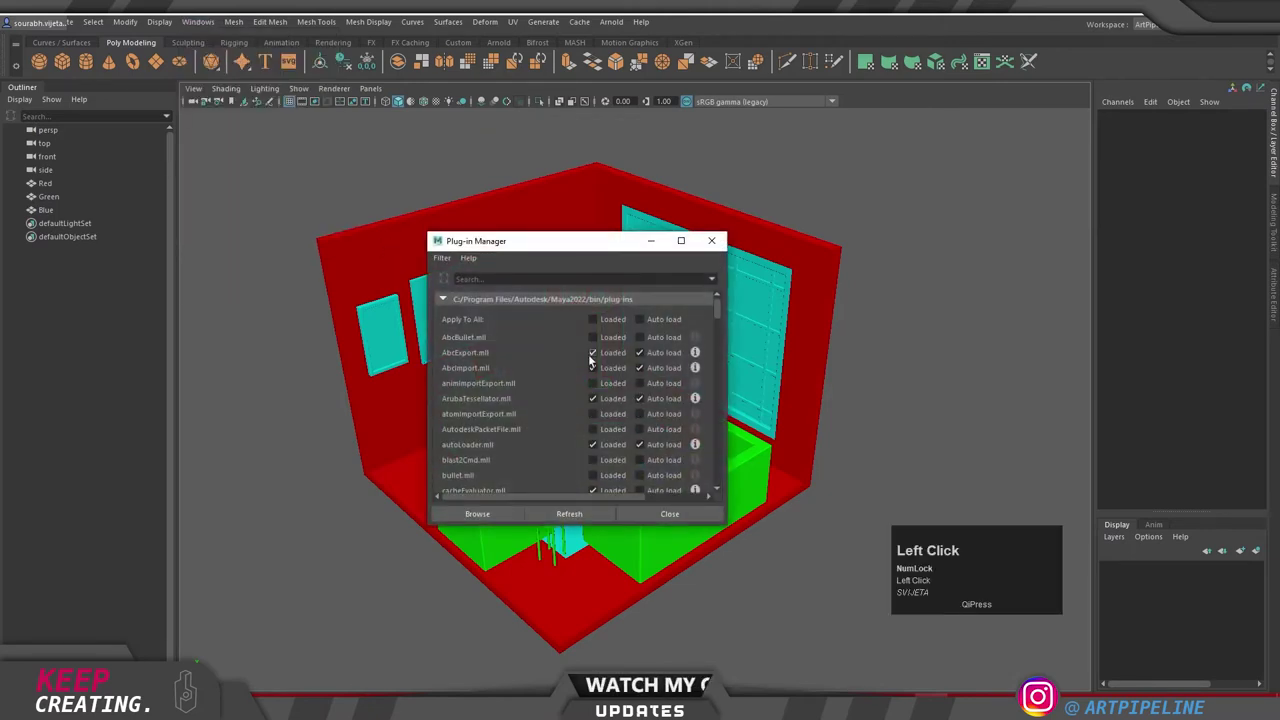
{"action": "scroll", "scroll_direction": "down", "scroll_amount": 3}
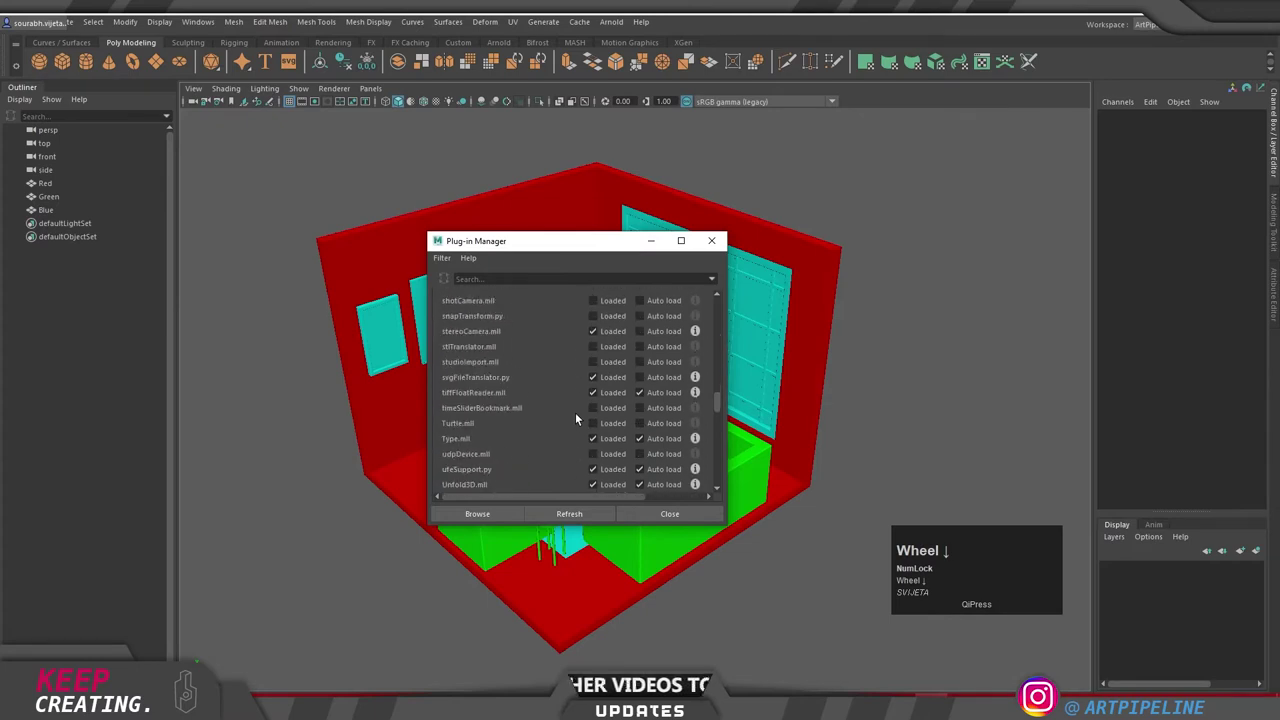
{"action": "scroll", "scroll_direction": "up", "scroll_amount": 3}
{"action": "scroll", "scroll_direction": "down", "scroll_amount": 3}
{"action": "scroll", "scroll_direction": "up", "scroll_amount": 3}
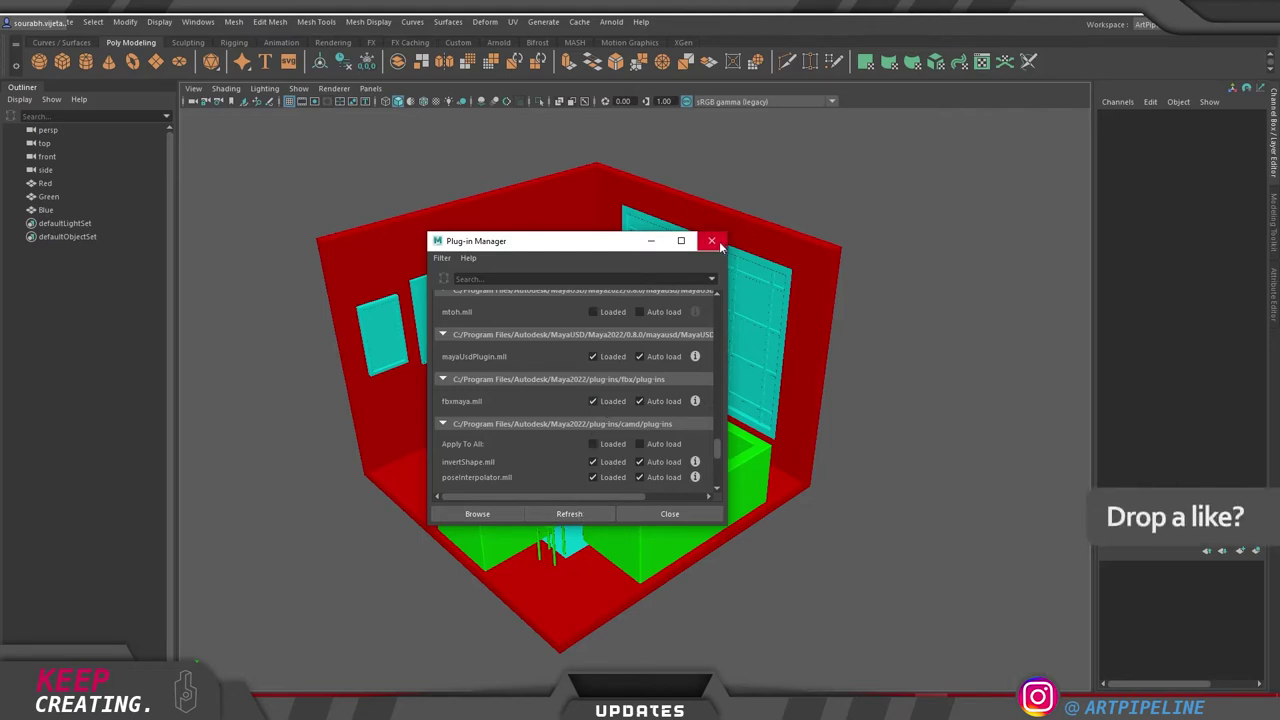
{"action": "left_click", "coordinate": [723, 247]}
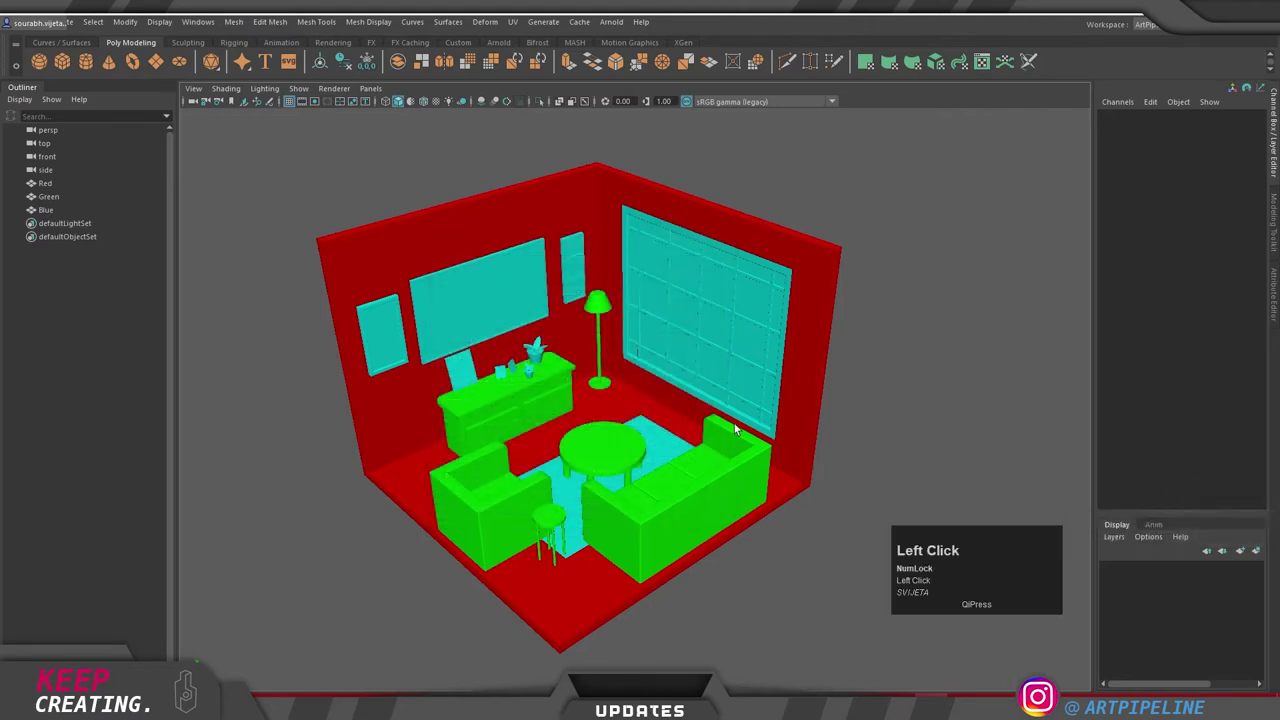
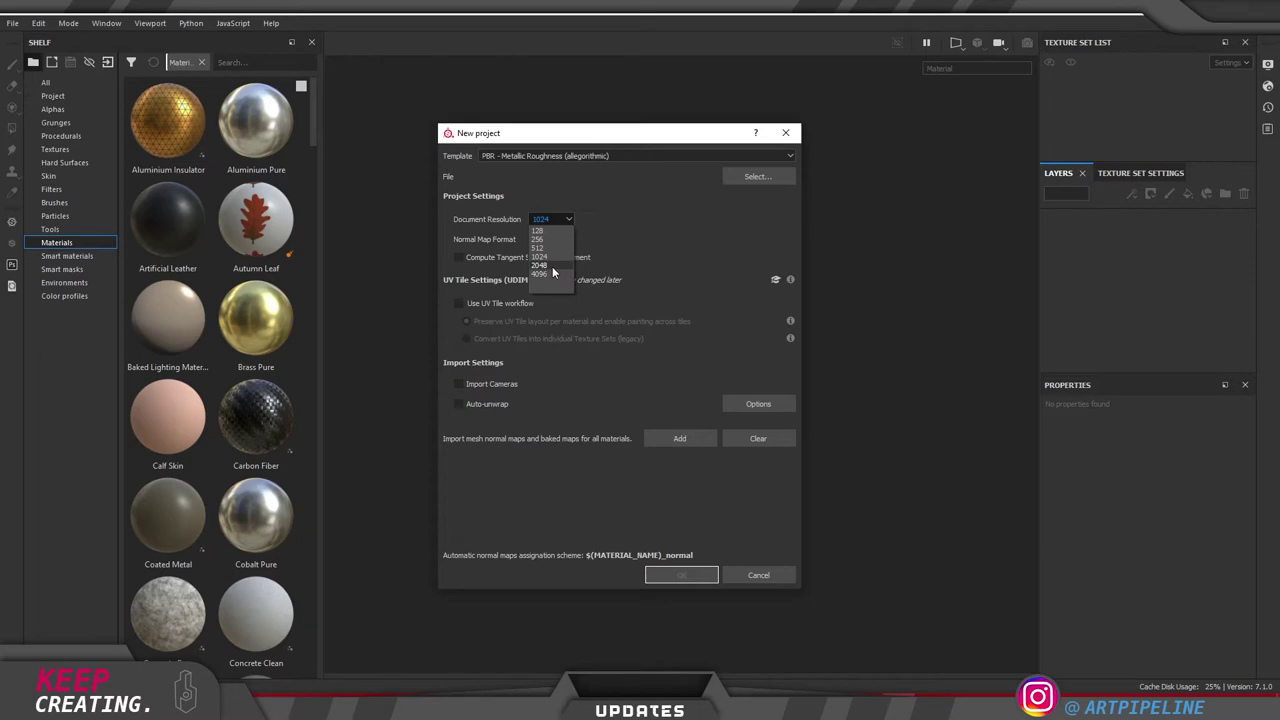
Step: Set document resolution to 2048 and load room.fbx from the Room folder as the mesh
{"action": "left_click", "coordinate": [557, 271]}
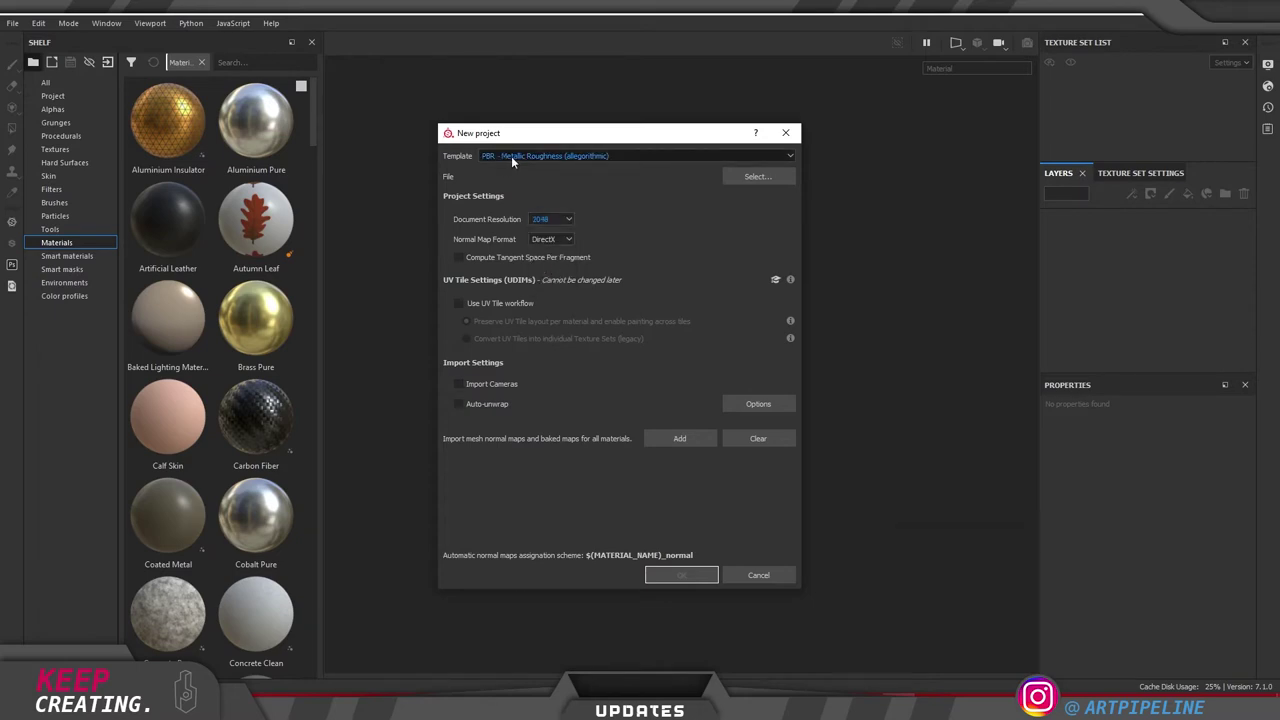
{"action": "left_click", "coordinate": [753, 179]}
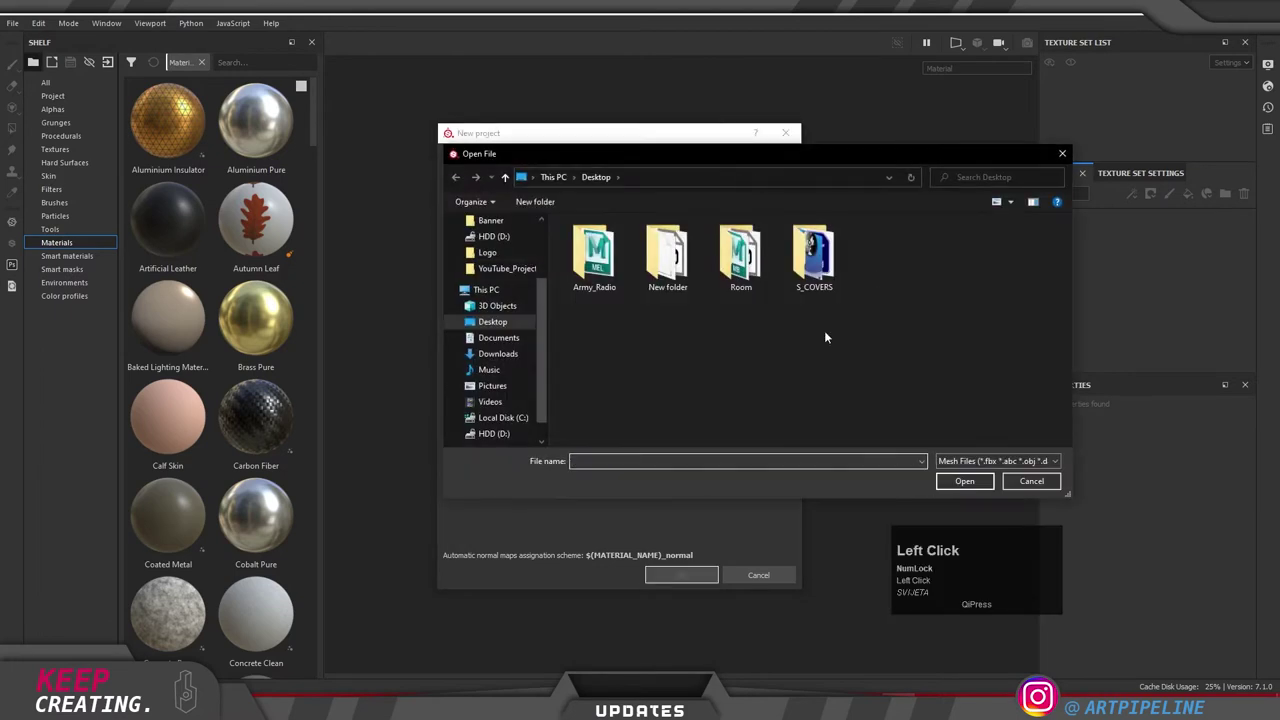
{"action": "scroll", "scroll_direction": "down", "scroll_amount": 3}
{"action": "left_click", "coordinate": [624, 442]}
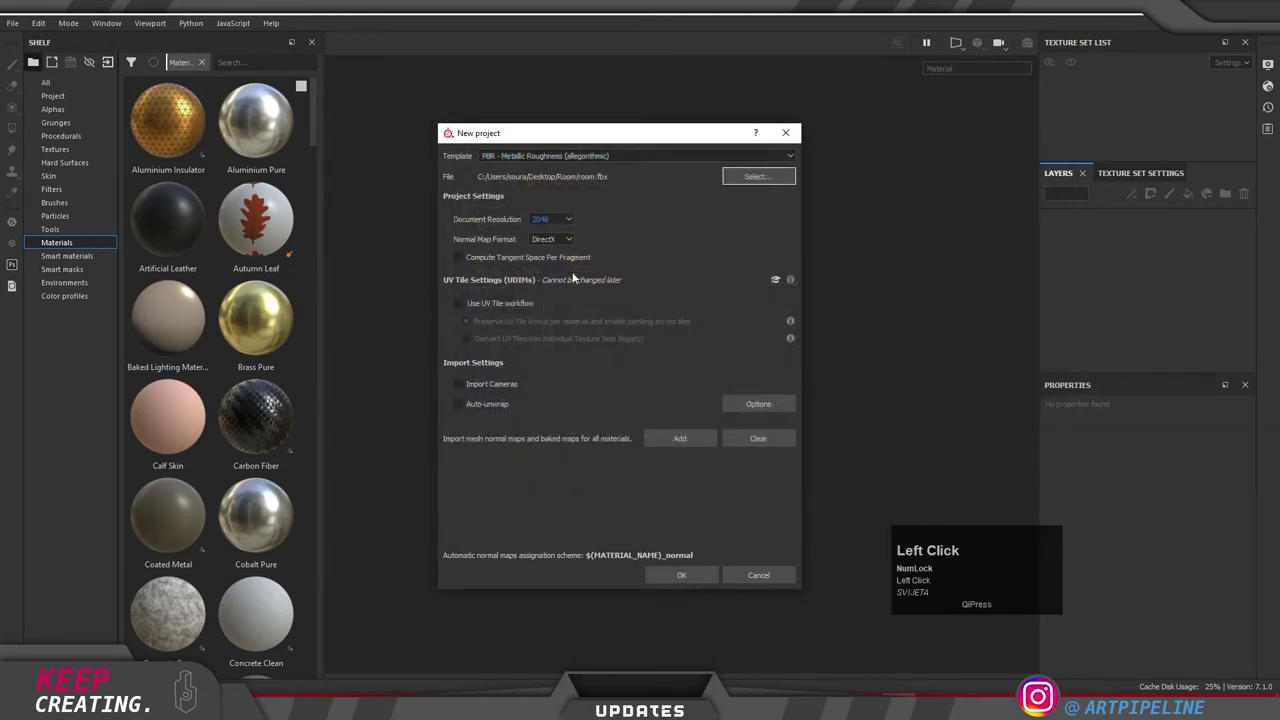
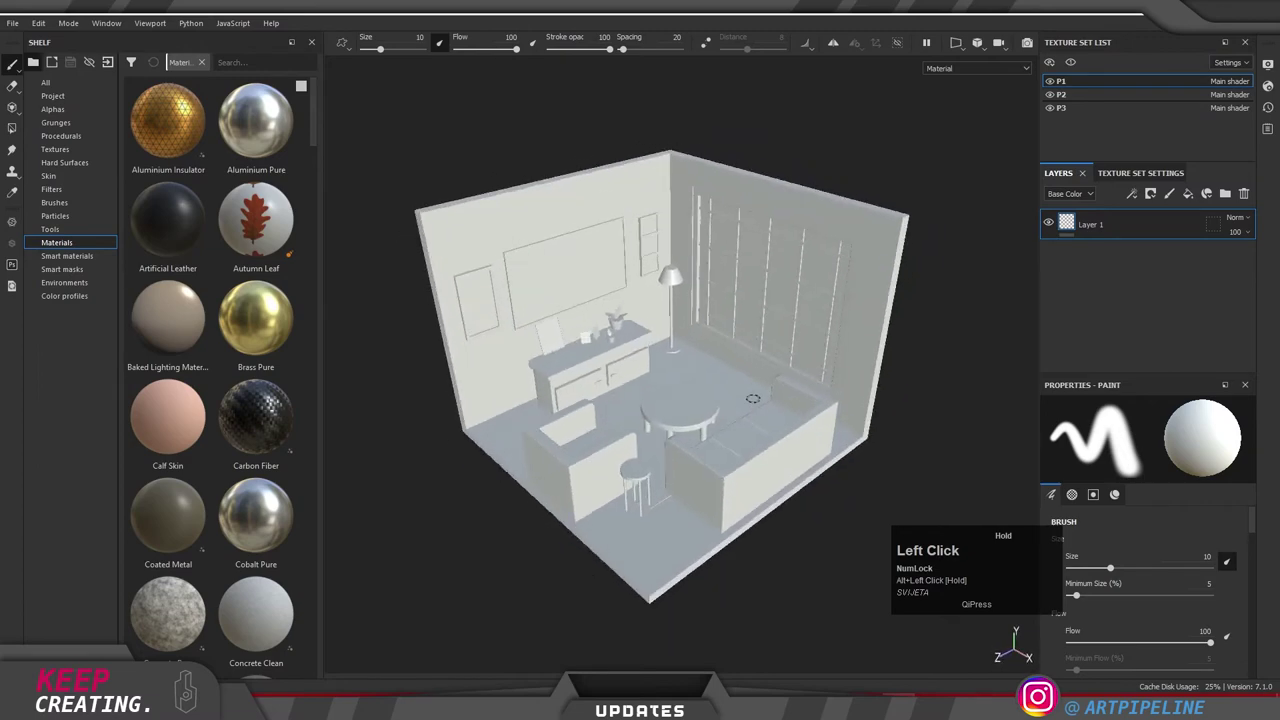
Step: Orbit, pan and zoom the viewport to frame the loaded room model
{"action": "left_click_drag", "start_coordinate": [1055, 437], "coordinate": [1055, 437]}
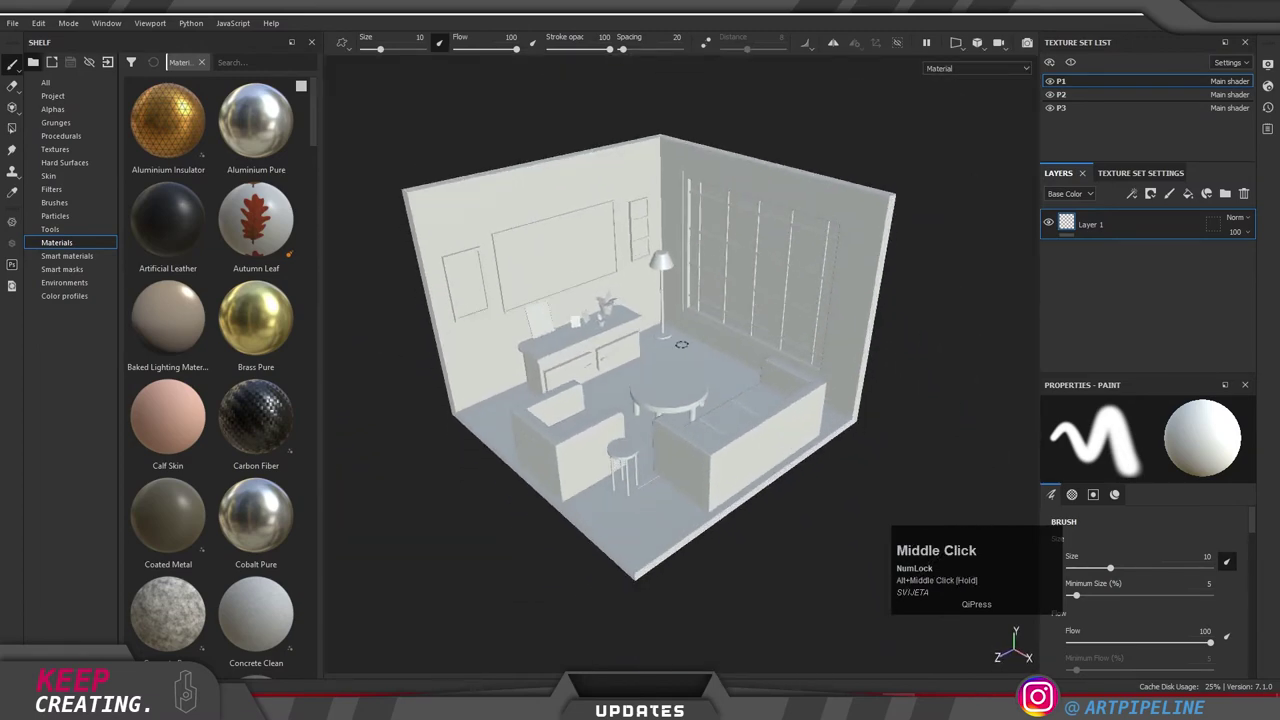
{"action": "scroll", "scroll_direction": "up", "scroll_amount": 3}
{"action": "scroll", "scroll_direction": "down", "scroll_amount": 3}
{"action": "scroll", "scroll_direction": "up", "scroll_amount": 3}
{"action": "scroll", "scroll_direction": "down", "scroll_amount": 3}
{"action": "left_click_drag", "start_coordinate": [1055, 437], "coordinate": [1055, 437]}
{"action": "left_click_drag", "start_coordinate": [1055, 437], "coordinate": [1055, 437]}
{"action": "middle_click", "coordinate": [1055, 437]}
{"action": "right_click", "coordinate": [1055, 437]}
{"action": "middle_click", "coordinate": [1055, 437]}
{"action": "left_click_drag", "start_coordinate": [1055, 437], "coordinate": [1055, 437]}
{"action": "scroll", "scroll_direction": "up", "scroll_amount": 3}
{"action": "scroll", "scroll_direction": "down", "scroll_amount": 3}
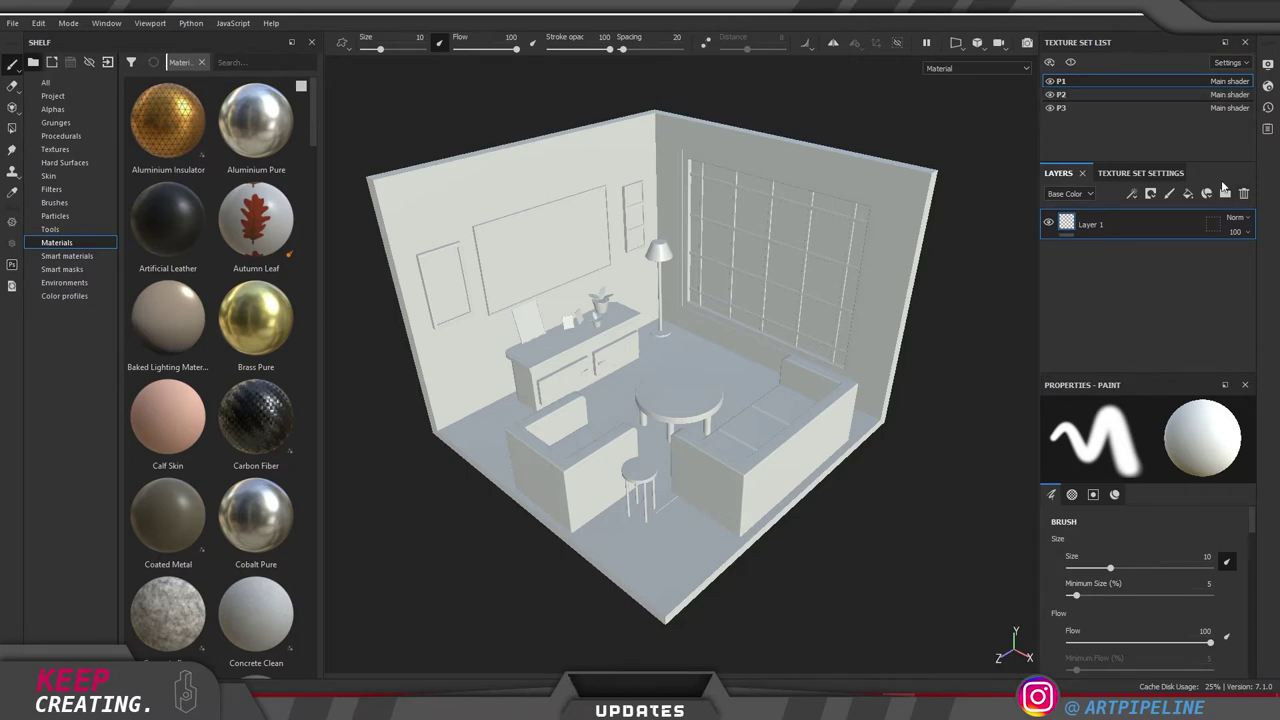
Step: Bake the room's mesh maps at 2048 output size from Texture Set Settings
{"action": "left_click", "coordinate": [1055, 437]}
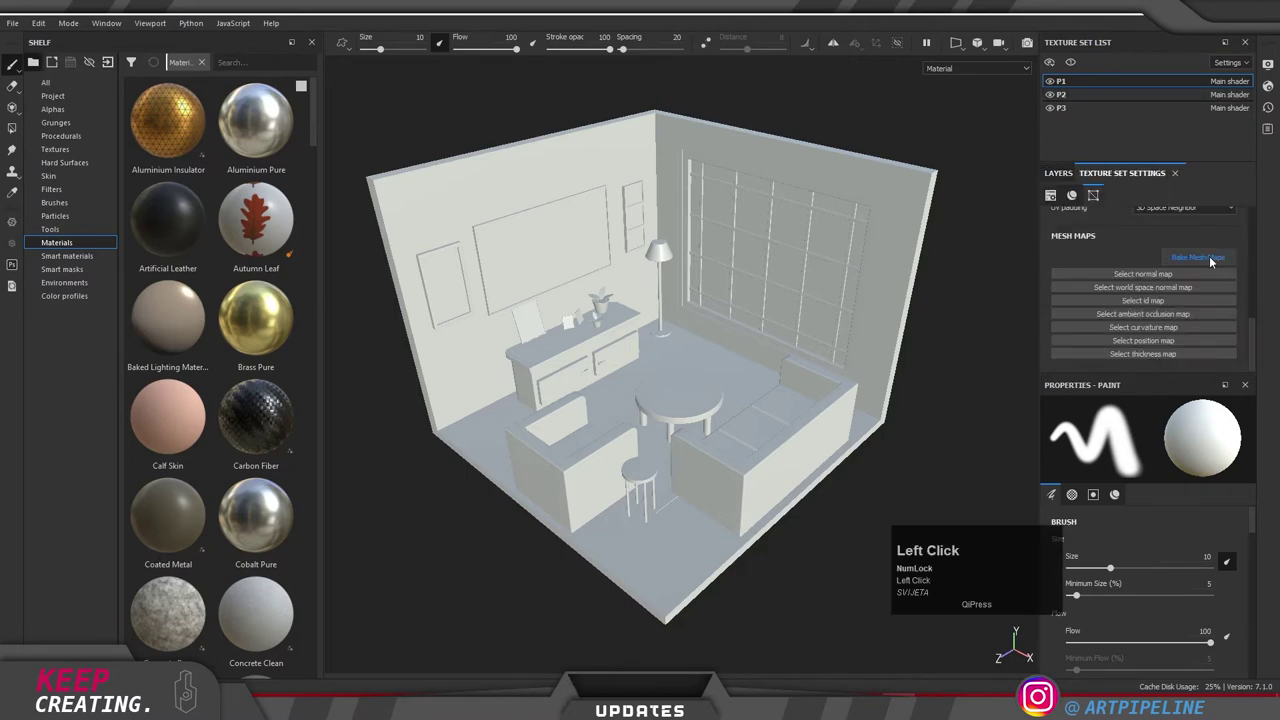
{"action": "scroll", "scroll_direction": "up", "scroll_amount": 3}
{"action": "scroll", "scroll_direction": "down", "scroll_amount": 3}
{"action": "left_click", "coordinate": [1055, 437]}
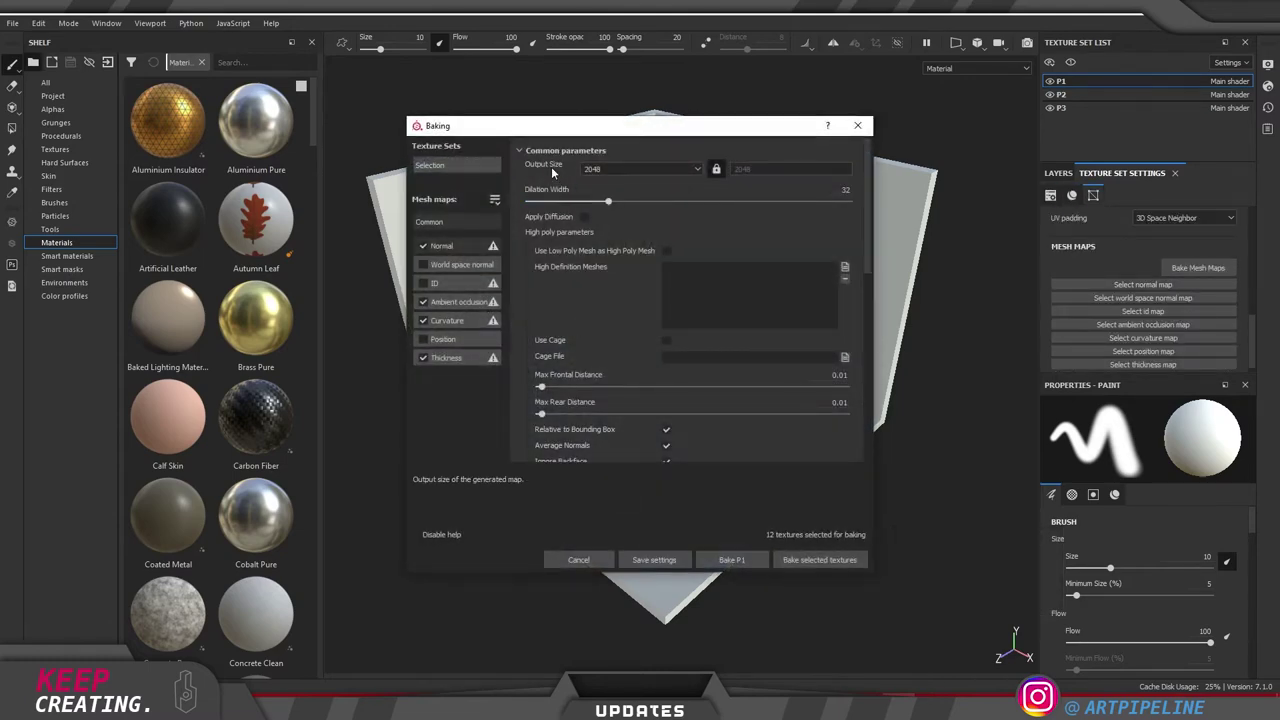
{"action": "left_click", "coordinate": [1055, 437]}
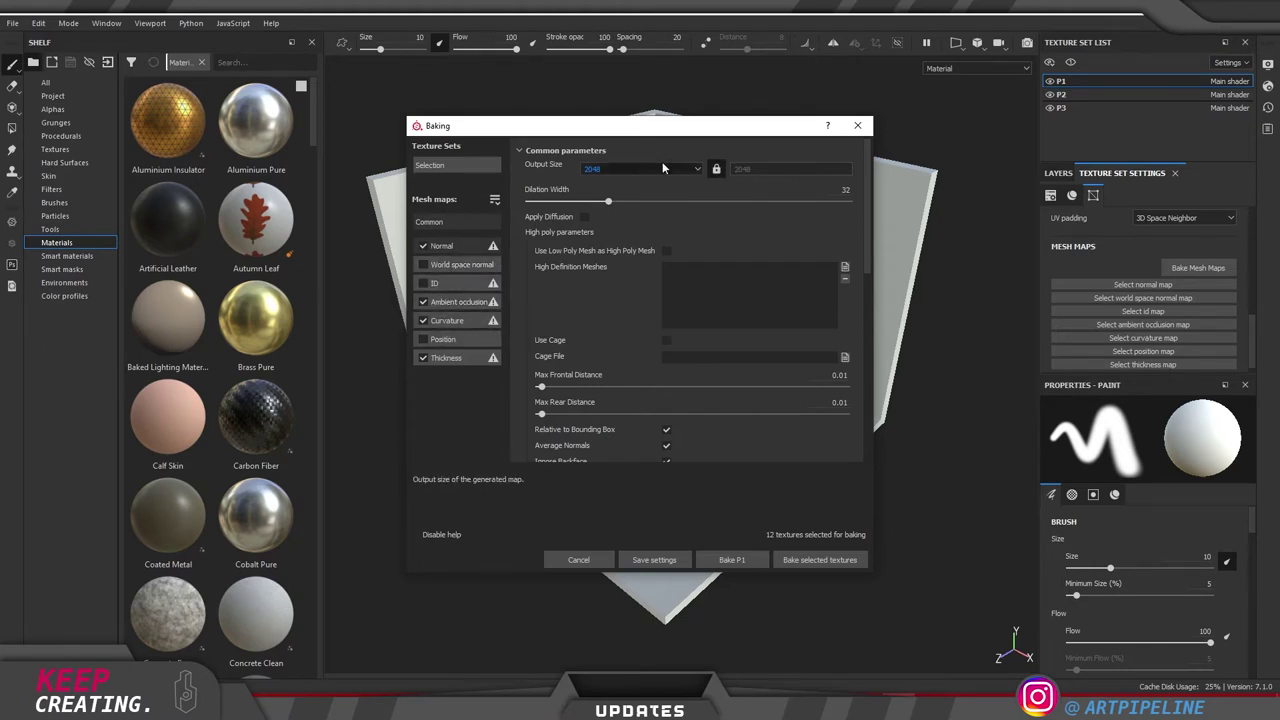
{"action": "left_click", "coordinate": [825, 567]}
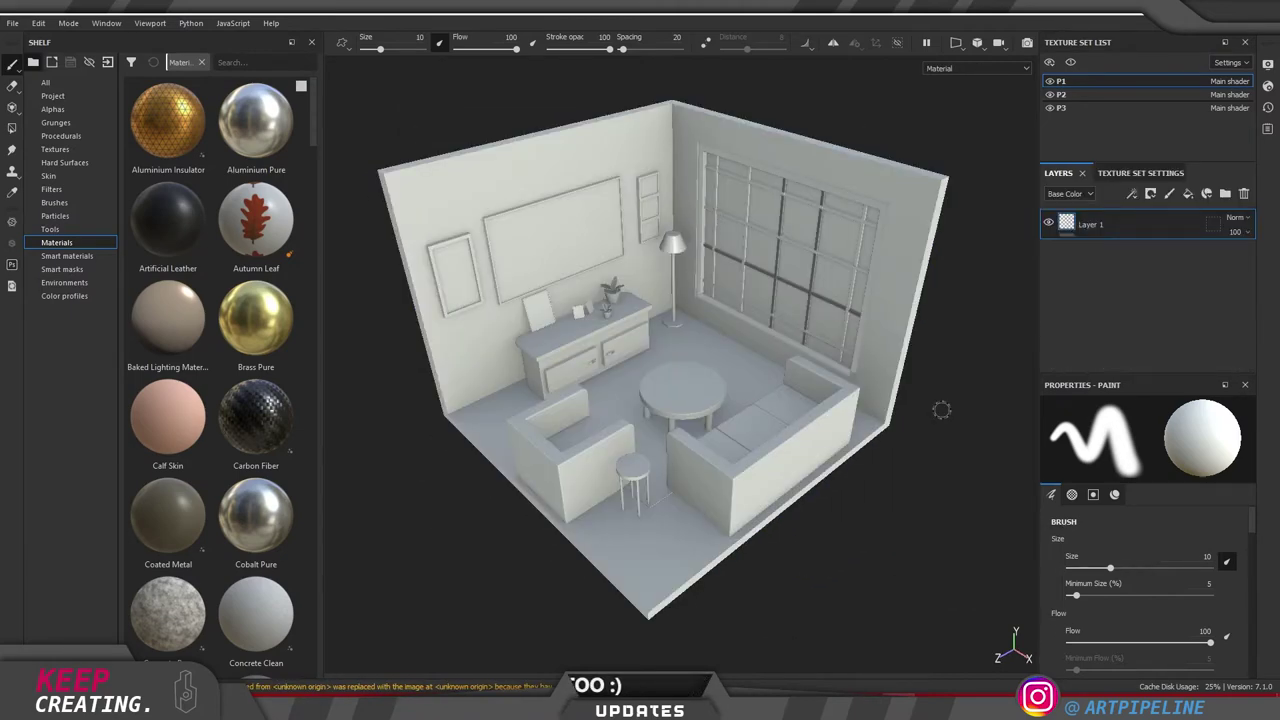
{"action": "scroll", "scroll_direction": "down", "scroll_amount": 3}
{"action": "scroll", "scroll_direction": "up", "scroll_amount": 3}
{"action": "scroll", "scroll_direction": "down", "scroll_amount": 3}
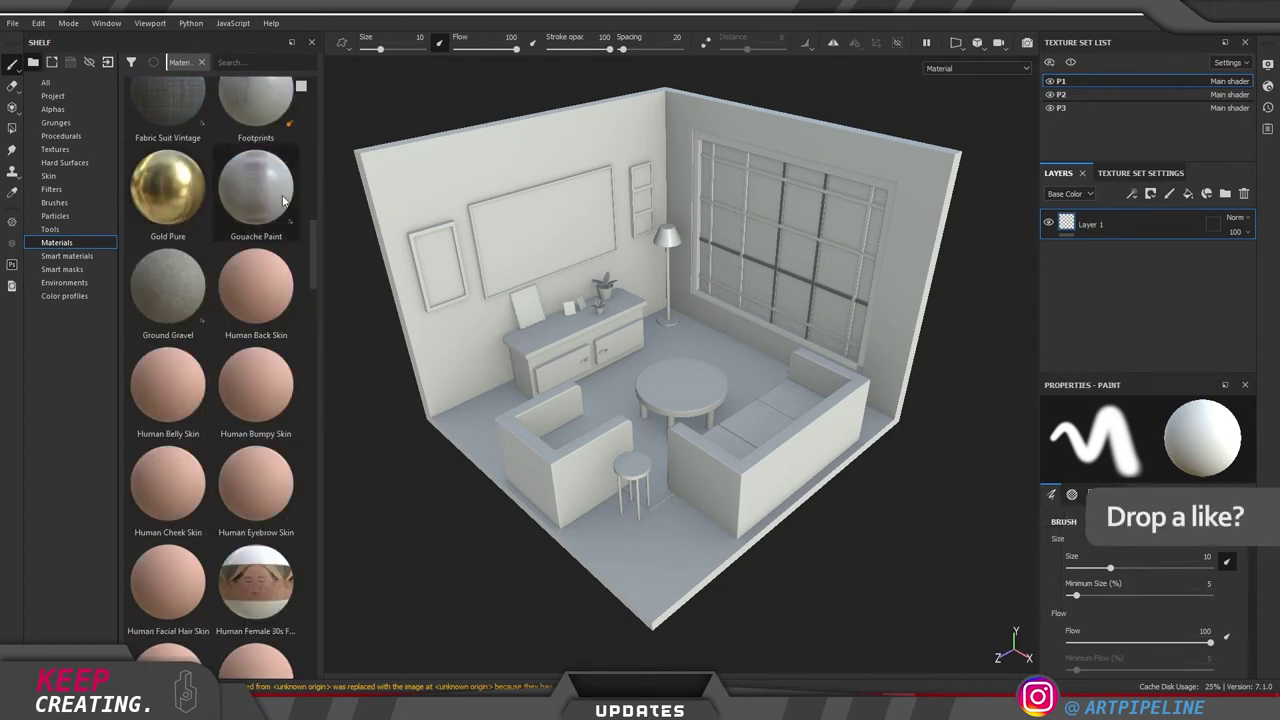
Step: Apply the Gold Pure material to the furniture texture set
{"action": "left_click_drag", "start_coordinate": [175, 198], "coordinate": [605, 391]}
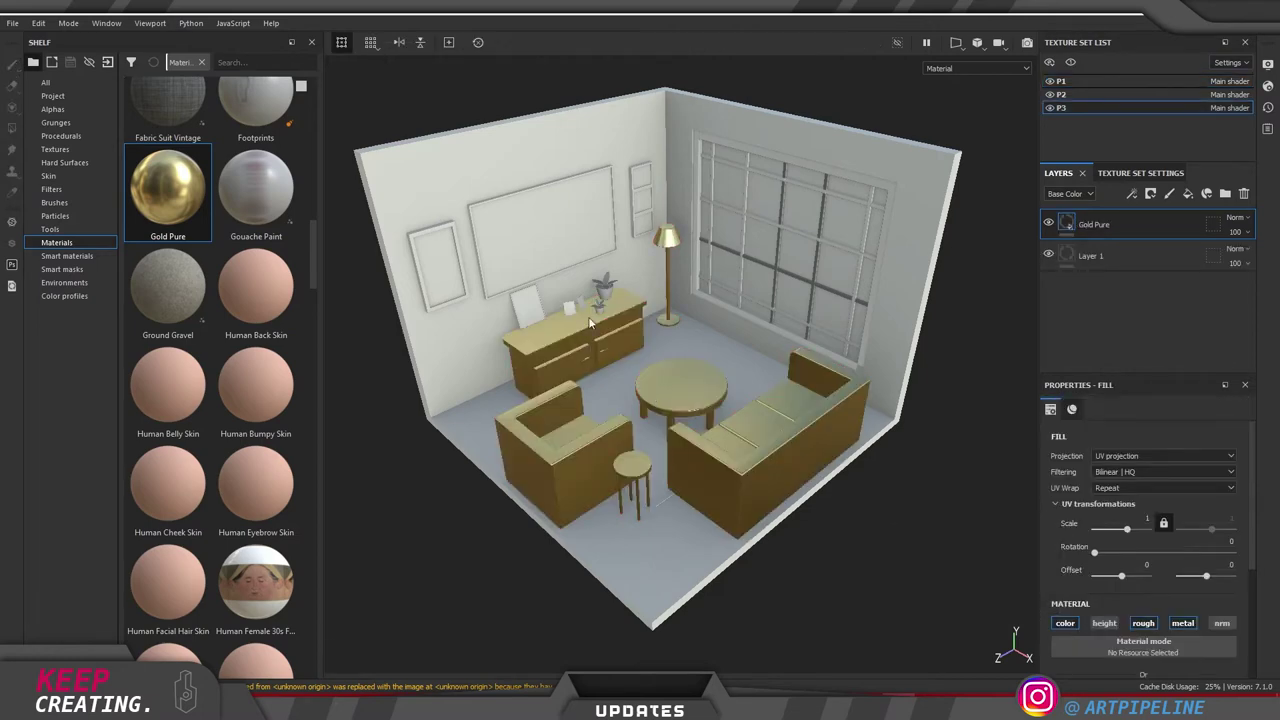
{"action": "scroll", "scroll_direction": "down", "scroll_amount": 3}
{"action": "scroll", "scroll_direction": "up", "scroll_amount": 3}
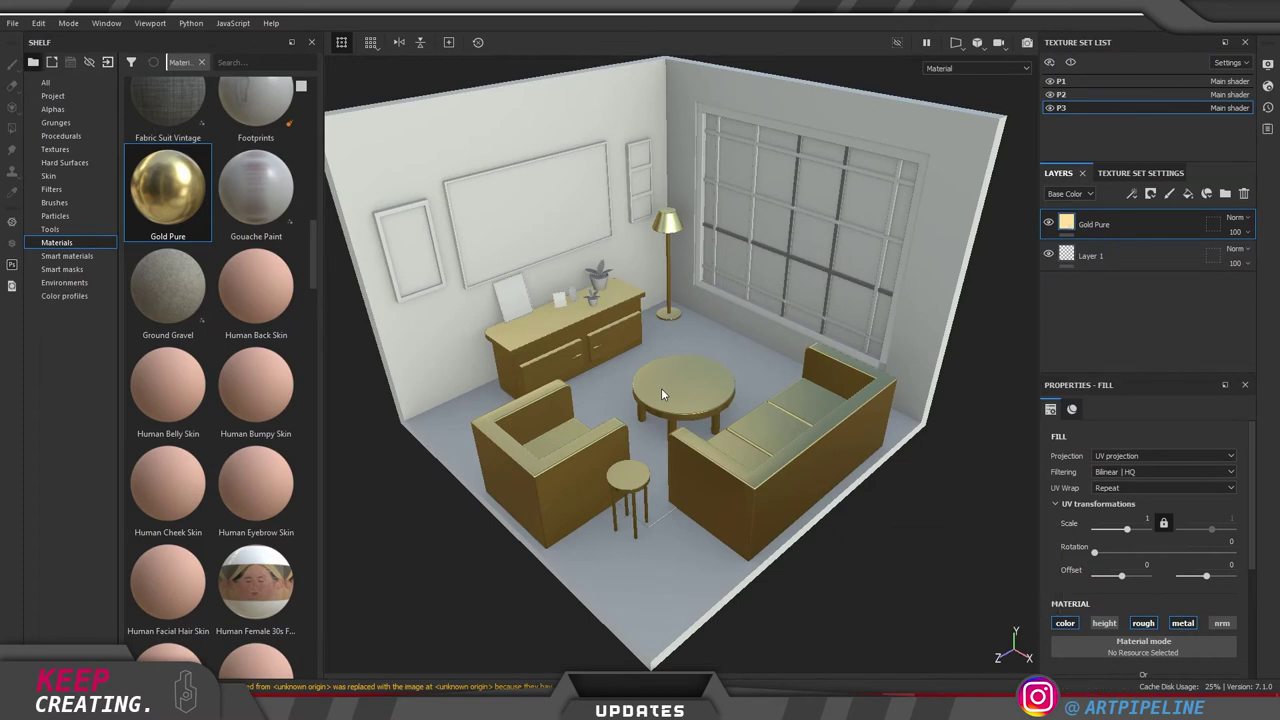
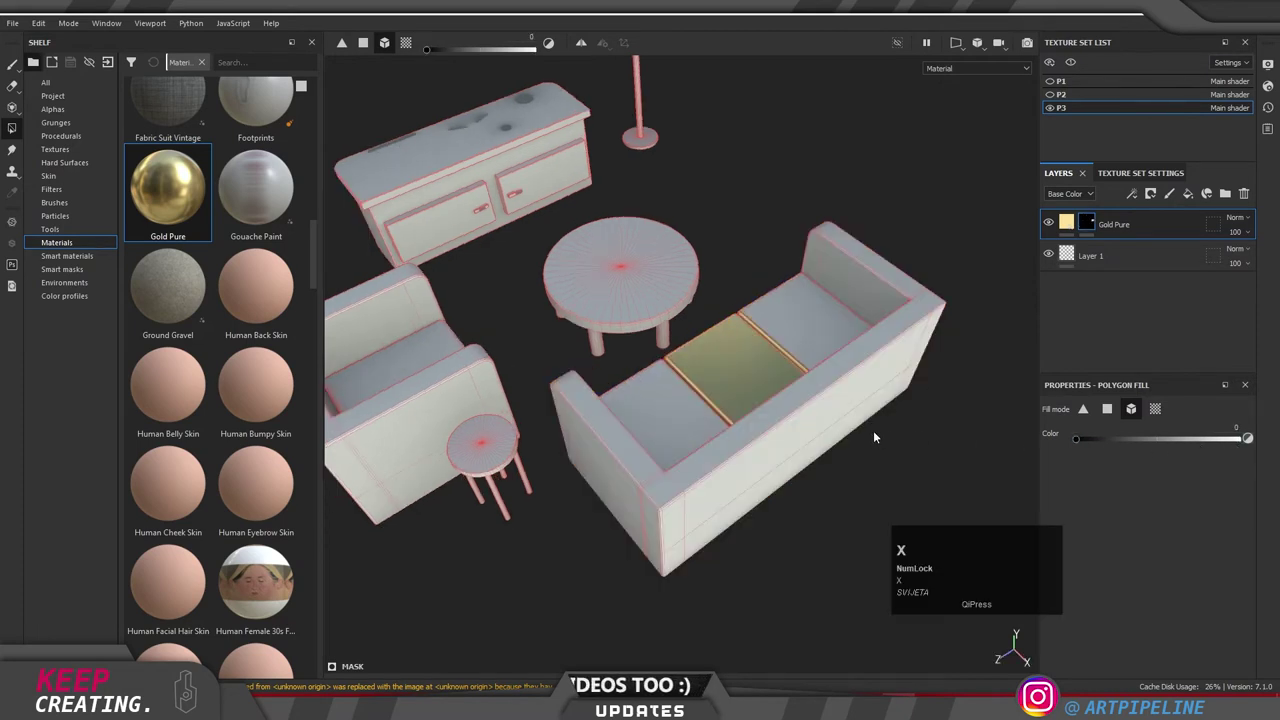
Step: Swap the polygon fill colour to white and leave the mask view to see the gold furniture
{"action": "key", "text": "x"}
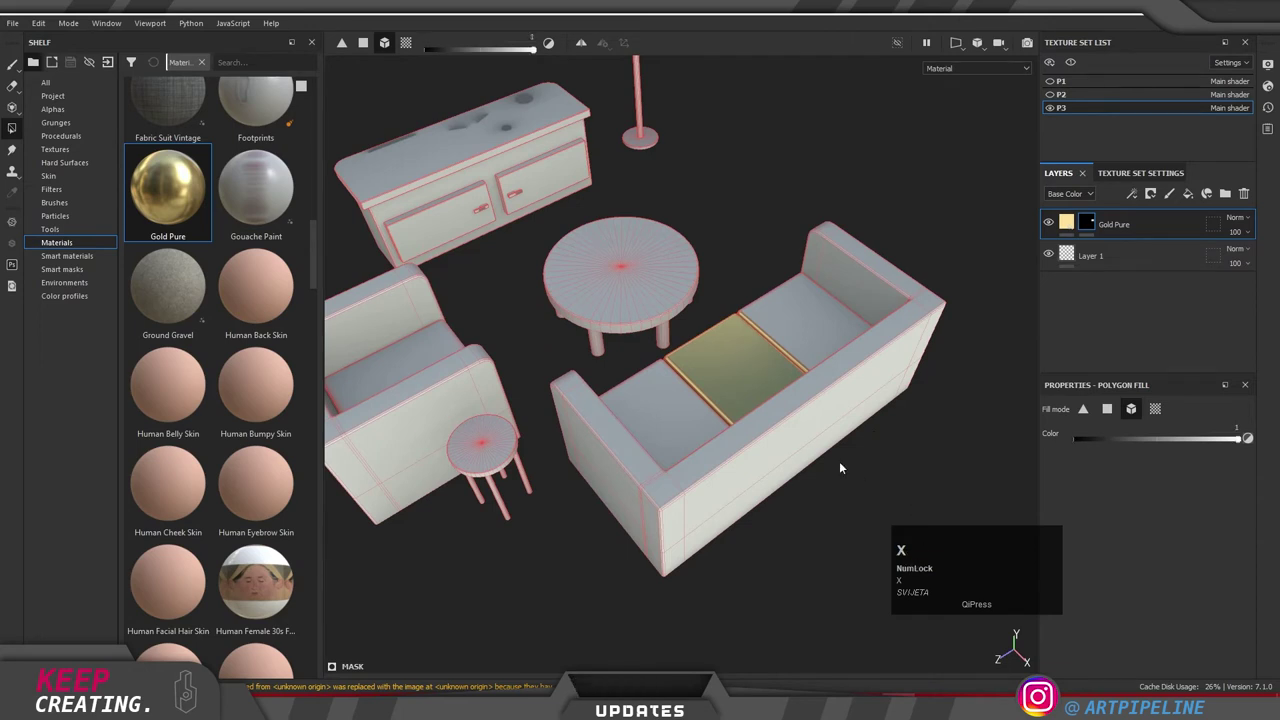
{"action": "key", "text": "x"}
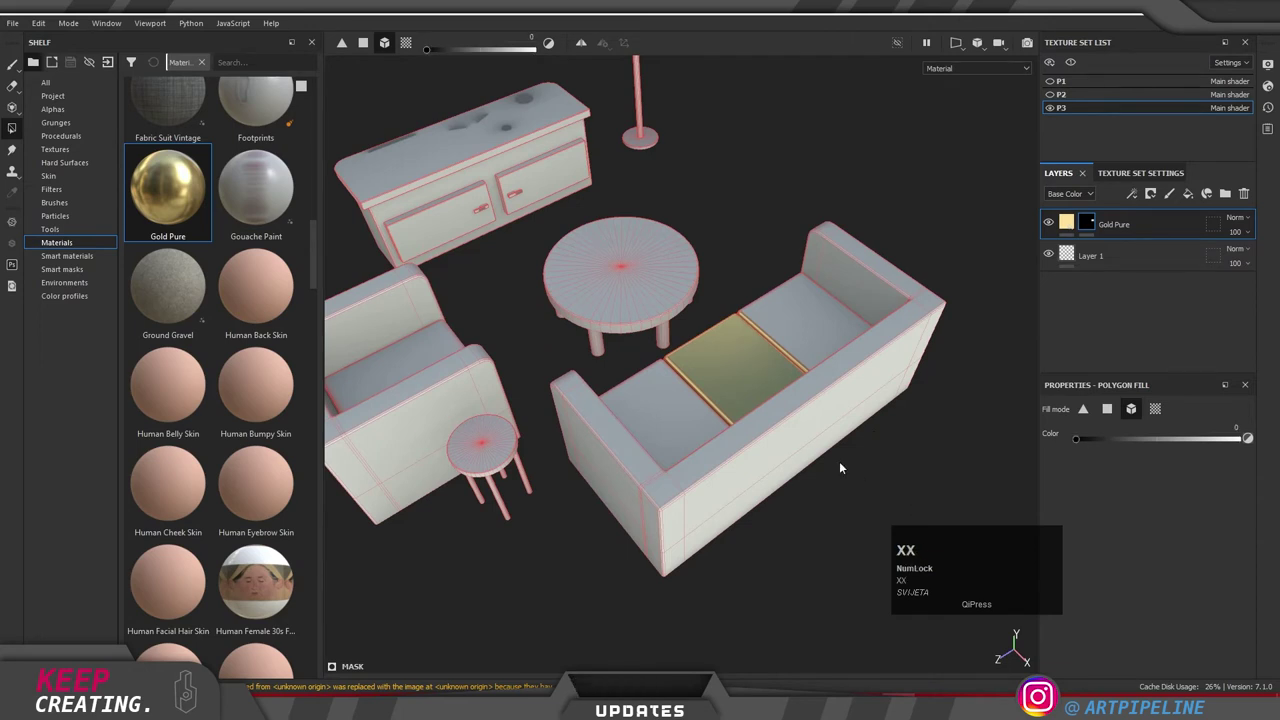
{"action": "key", "text": "x"}
{"action": "left_click_drag", "start_coordinate": [827, 364], "coordinate": [625, 372]}
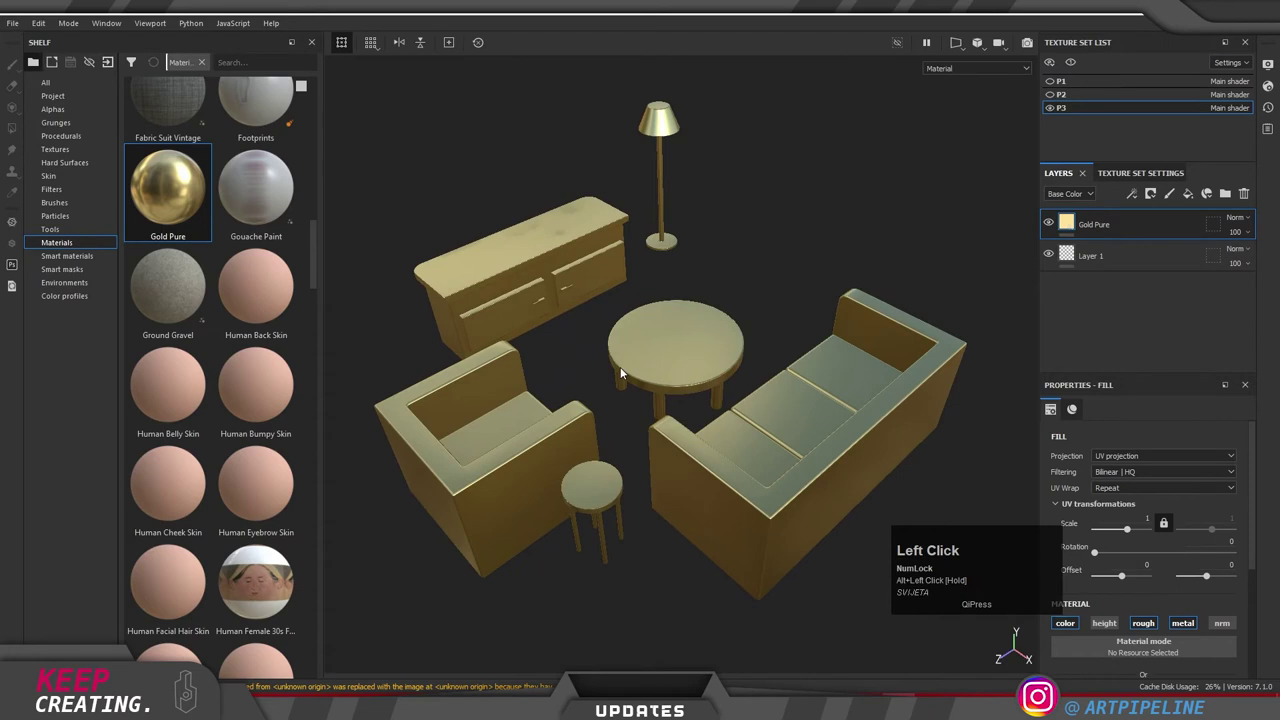
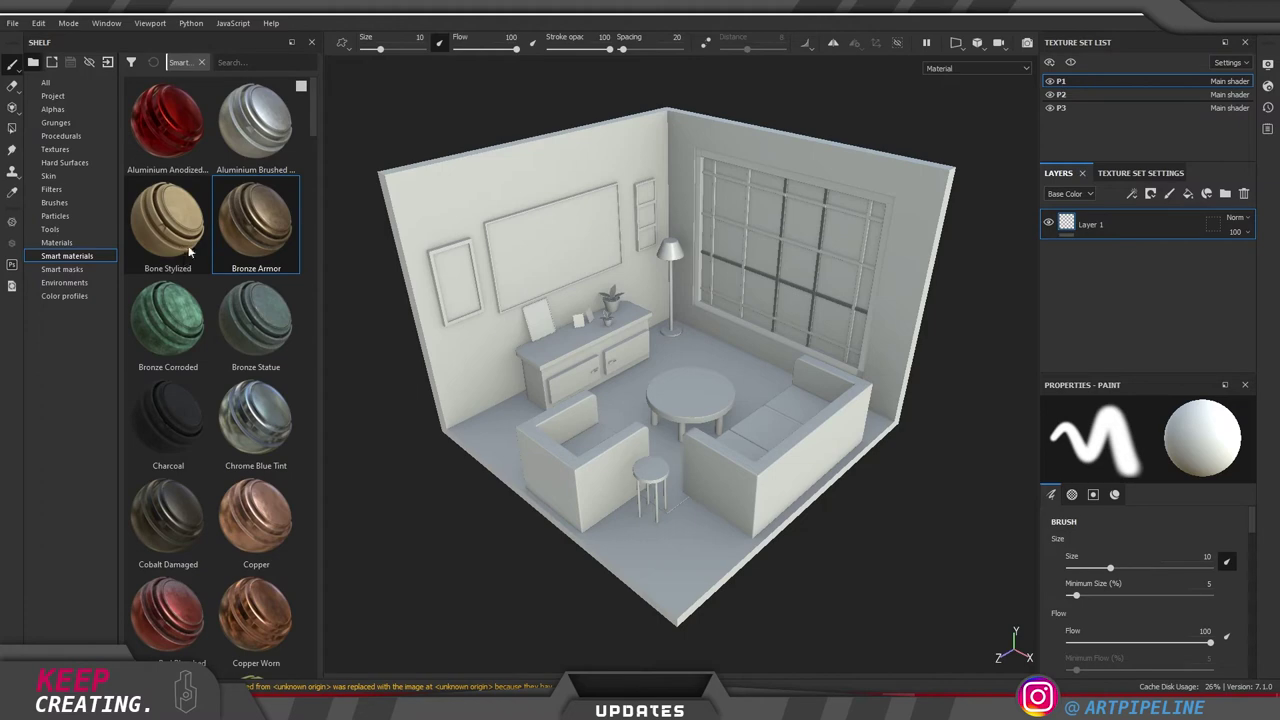
Step: Browse the Materials category of the Shelf
{"action": "left_click", "coordinate": [89, 254]}
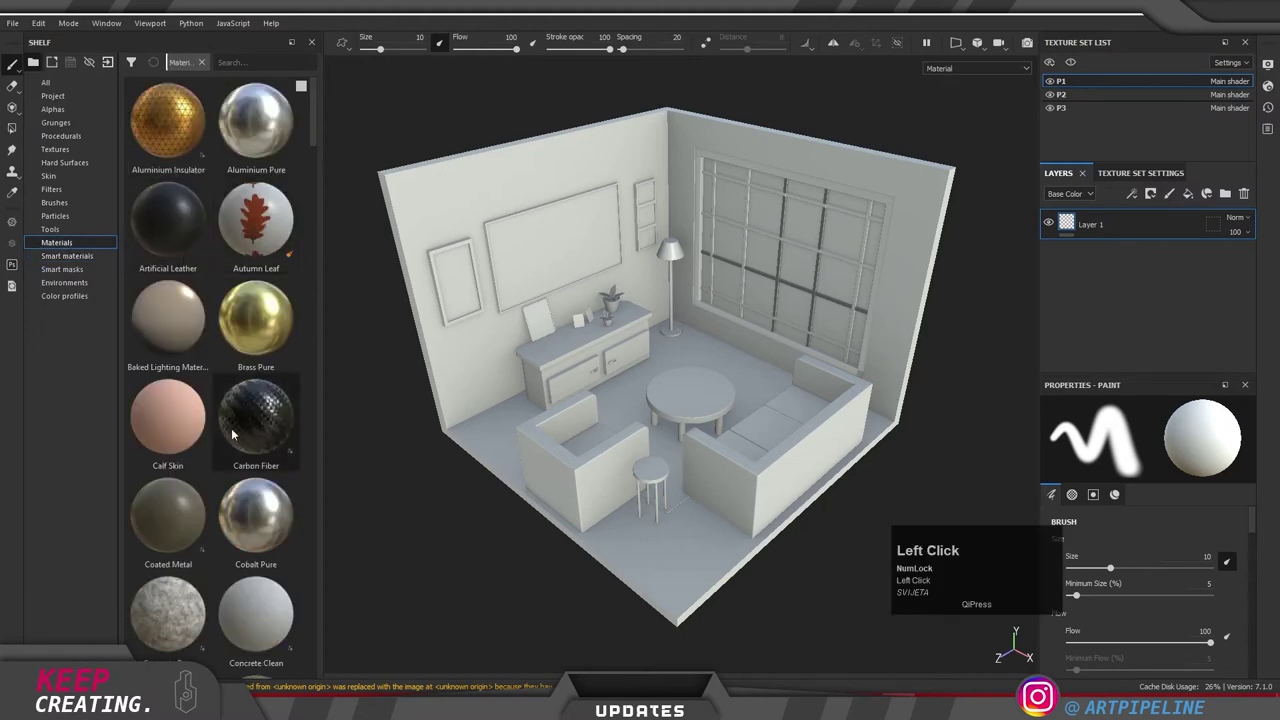
{"action": "scroll", "scroll_direction": "down", "scroll_amount": 3}
{"action": "scroll", "scroll_direction": "up", "scroll_amount": 3}
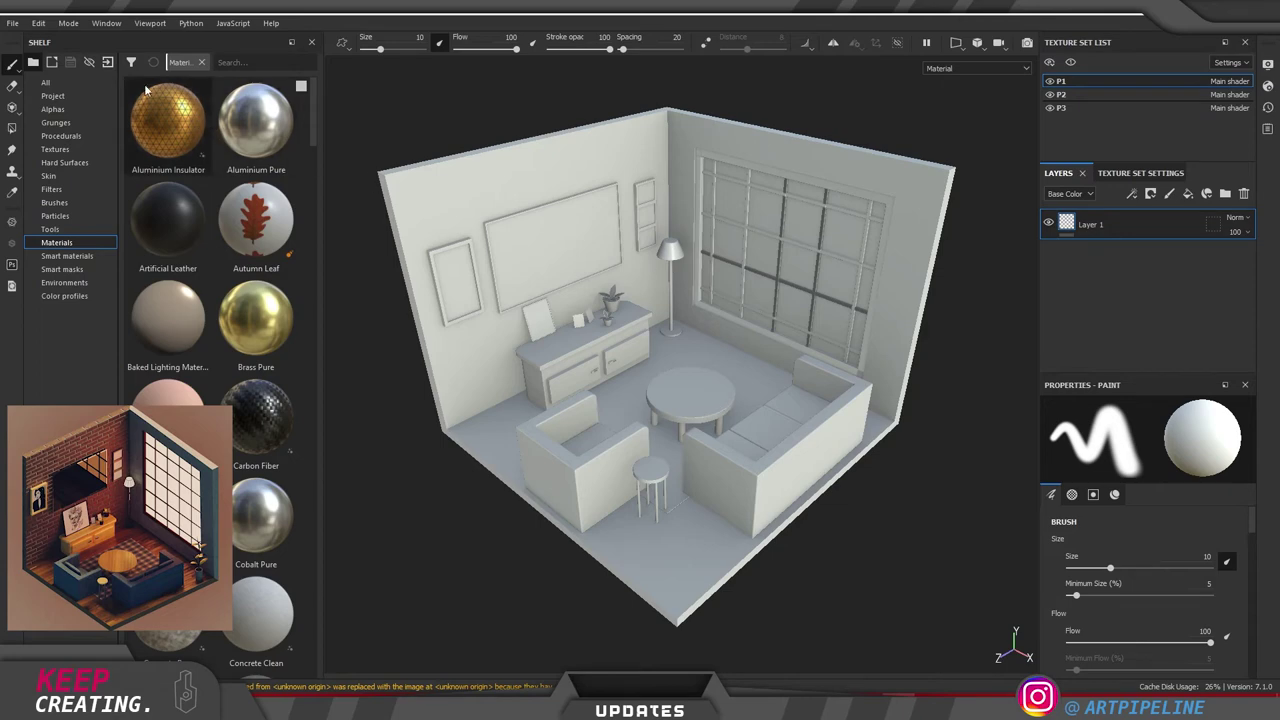
Step: Add all .sbsar material files from the Room folder to the Import resources window
{"action": "left_click", "coordinate": [18, 25]}
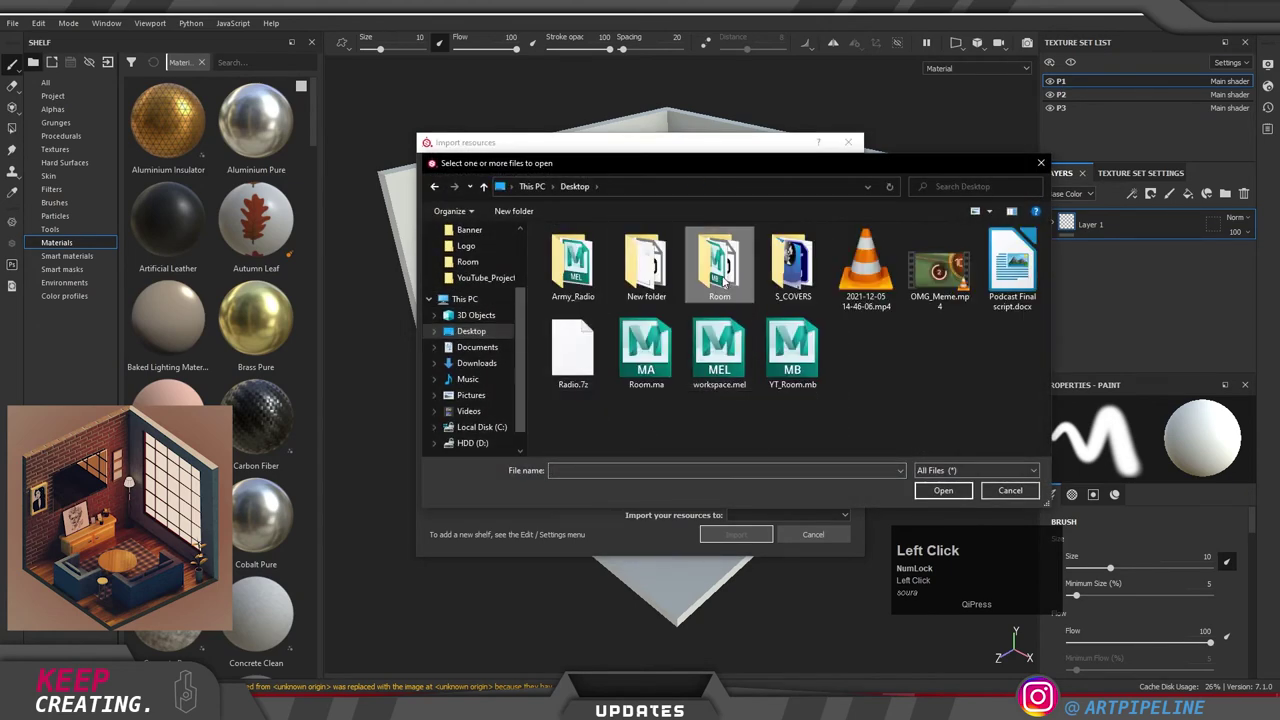
{"action": "scroll", "scroll_direction": "down", "scroll_amount": 3}
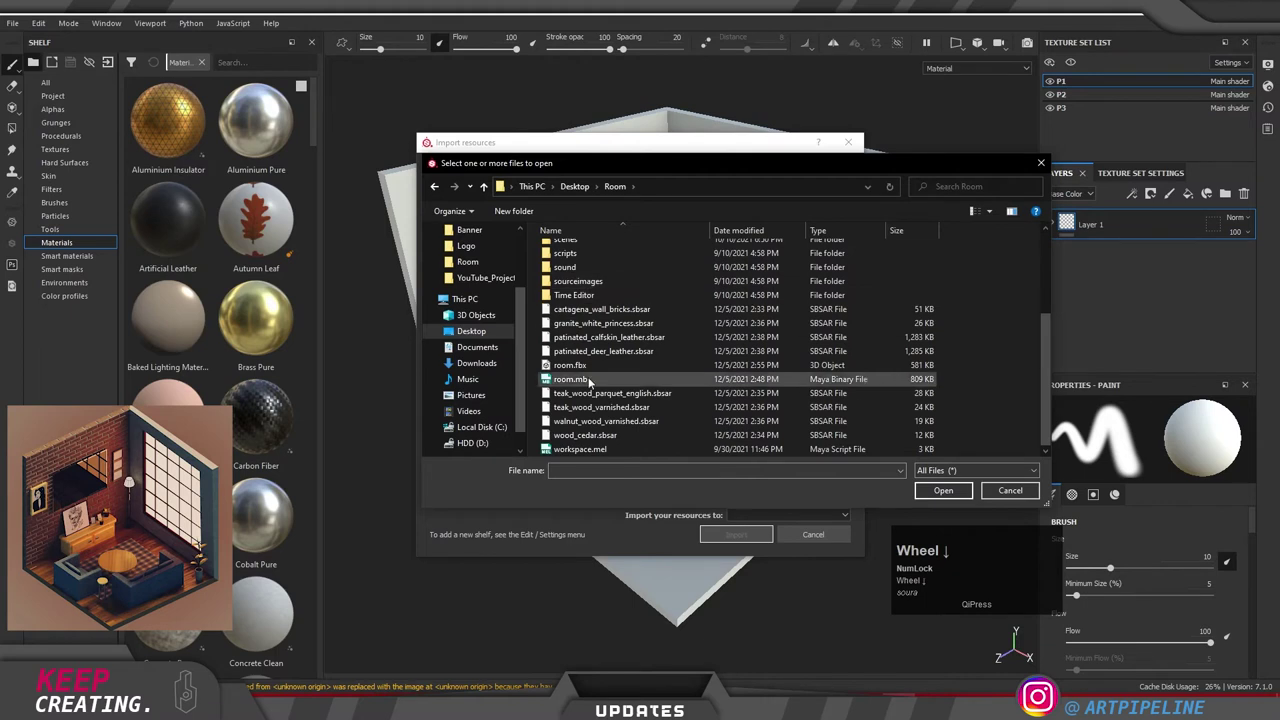
{"action": "double_click", "coordinate": [447, 315]}
{"action": "left_click", "coordinate": [447, 315]}
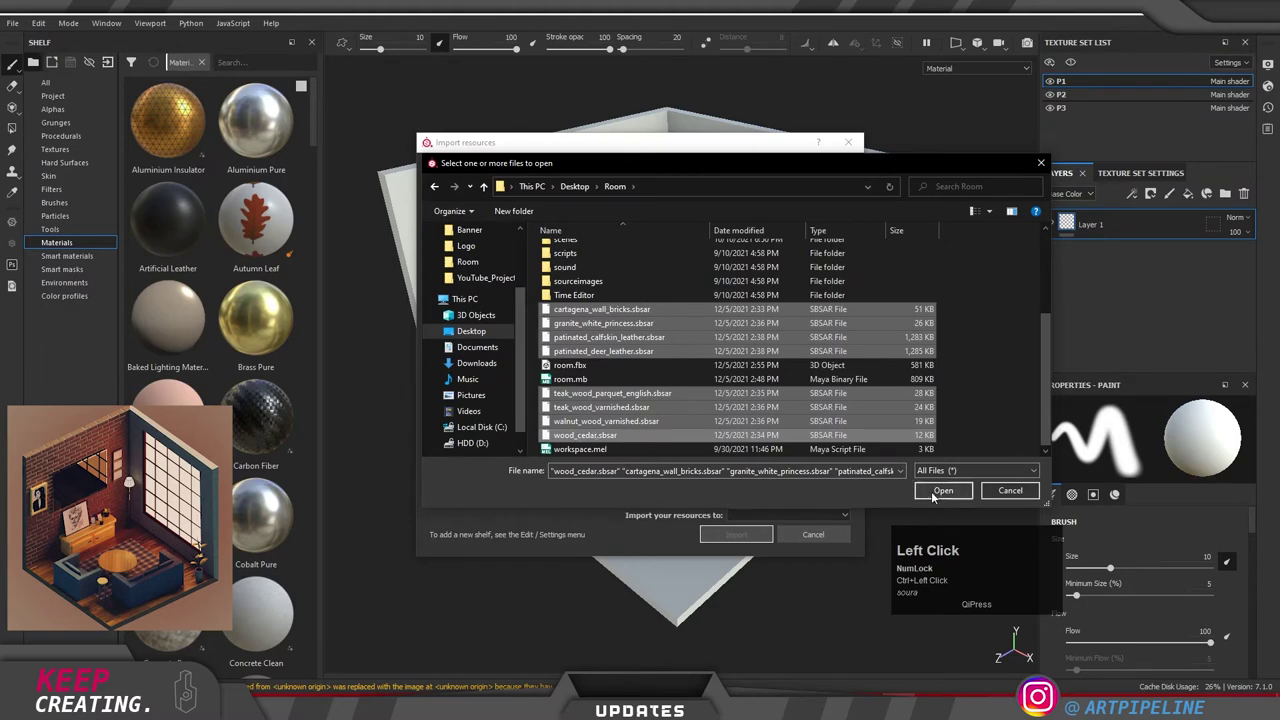
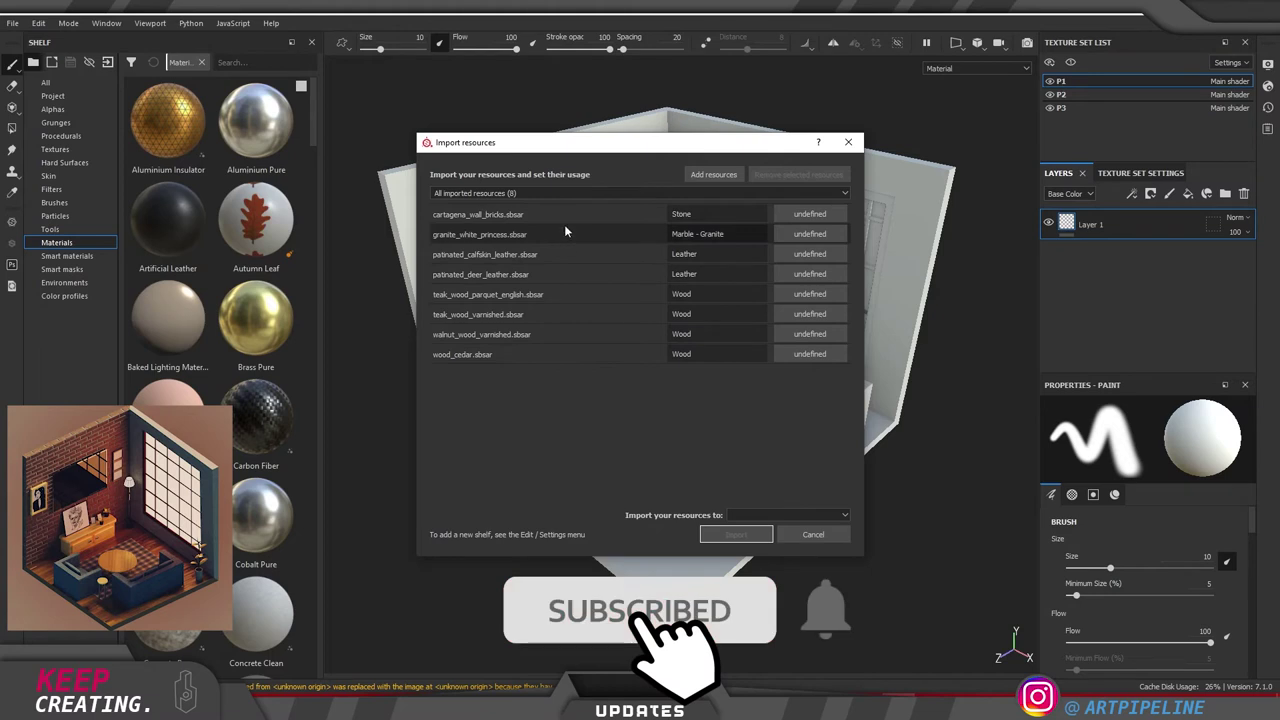
Step: Mark all eight resources as basematerial usage and choose the import destination
{"action": "left_click", "coordinate": [567, 226]}
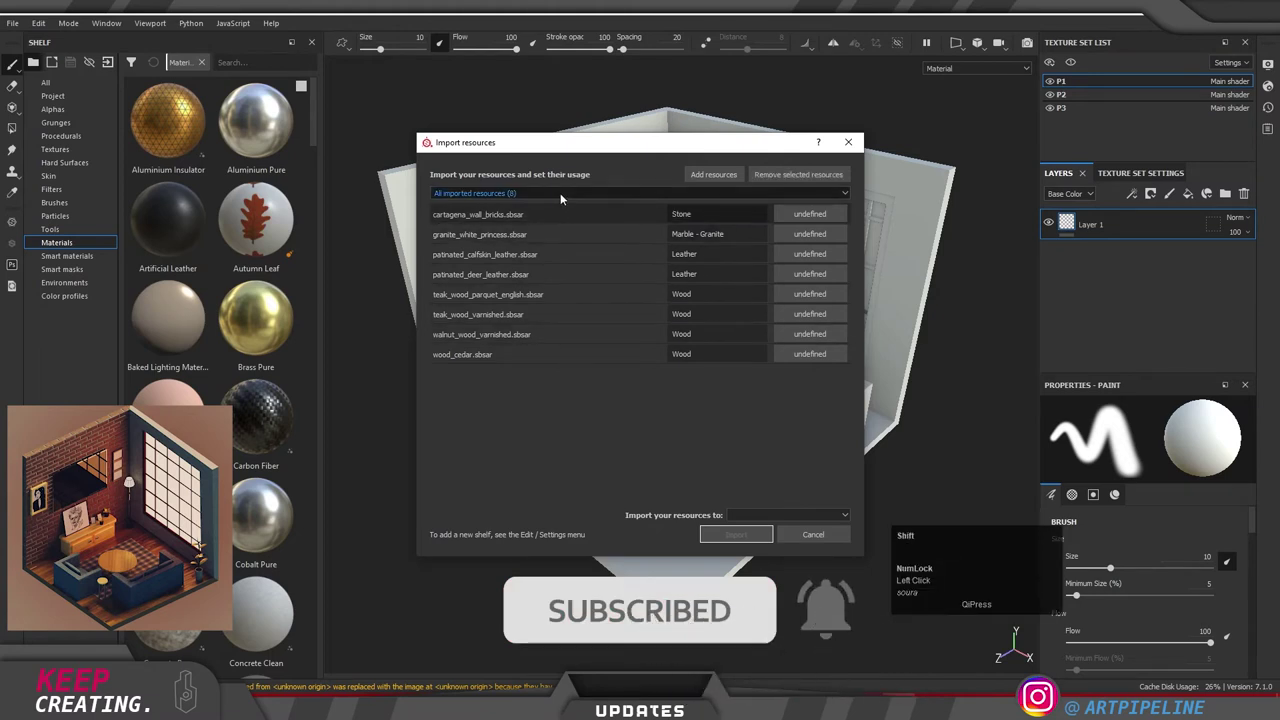
{"action": "left_click", "coordinate": [568, 353]}
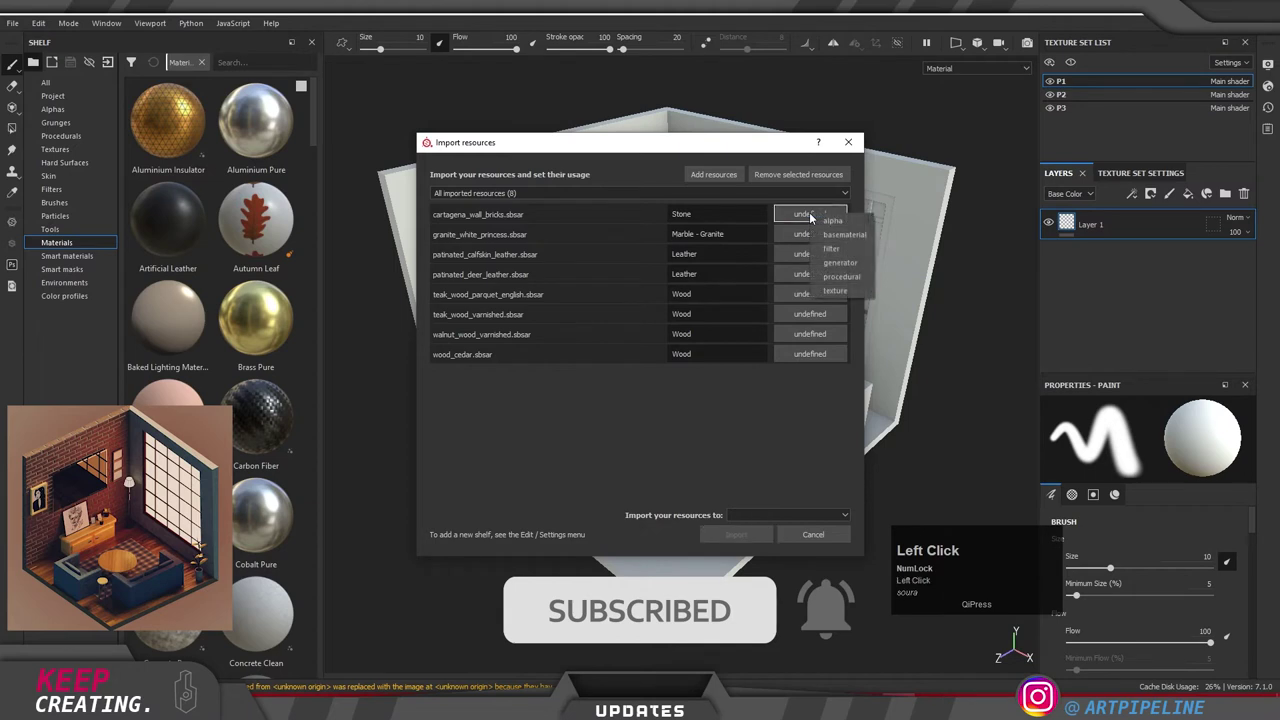
{"action": "left_click", "coordinate": [850, 242]}
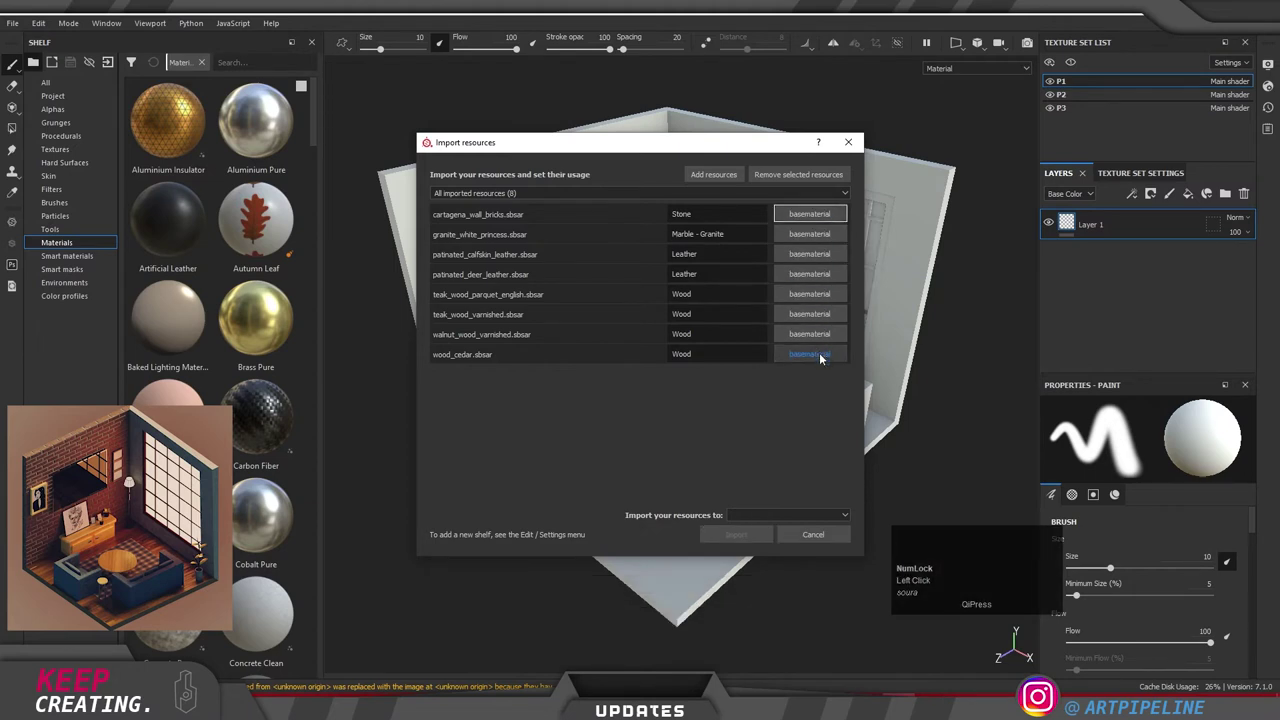
{"action": "left_click", "coordinate": [793, 520]}
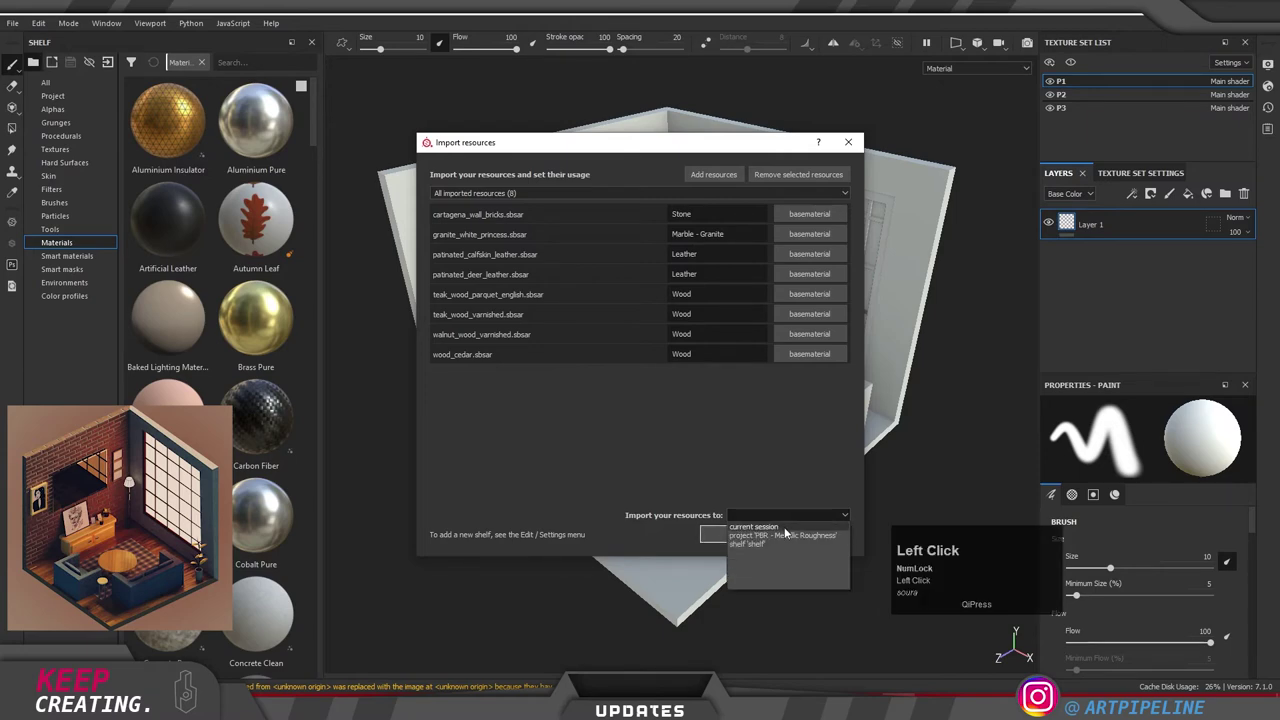
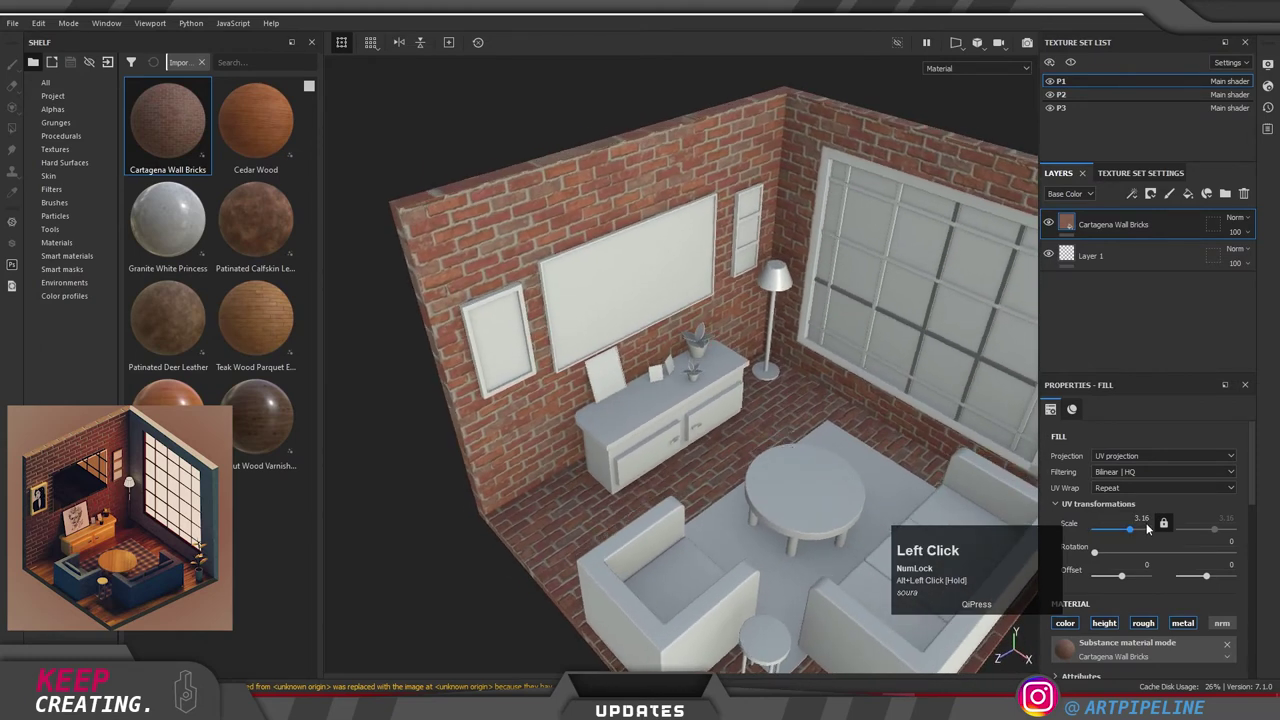
Step: Set the brick fill layer's UV scale to 3.5
{"action": "type", "text": "3.5"}
{"action": "key", "text": "Return"}
{"action": "right_click", "coordinate": [1200, 512]}
{"action": "scroll", "scroll_direction": "down", "scroll_amount": 3}
{"action": "scroll", "scroll_direction": "up", "scroll_amount": 3}
{"action": "scroll", "scroll_direction": "down", "scroll_amount": 3}
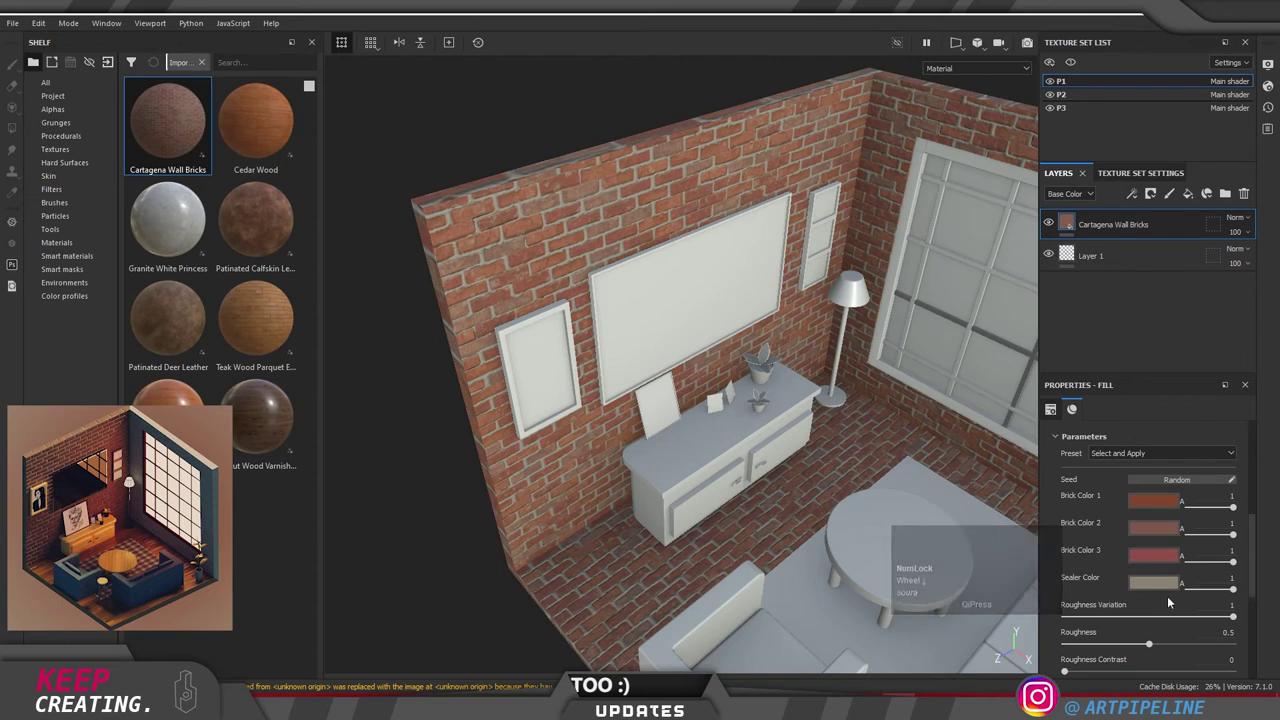
Step: Tint the brick colour swatch to a darker red-brown tone
{"action": "left_click", "coordinate": [1162, 506]}
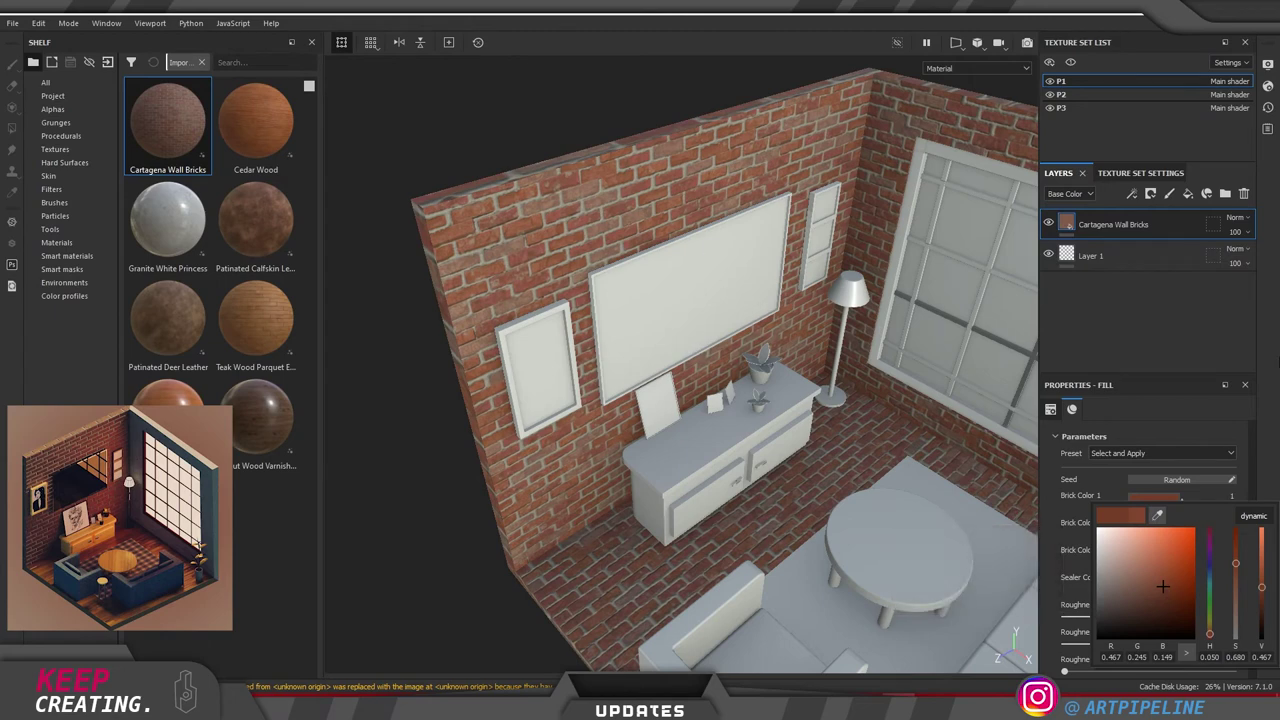
{"action": "left_click", "coordinate": [1270, 380]}
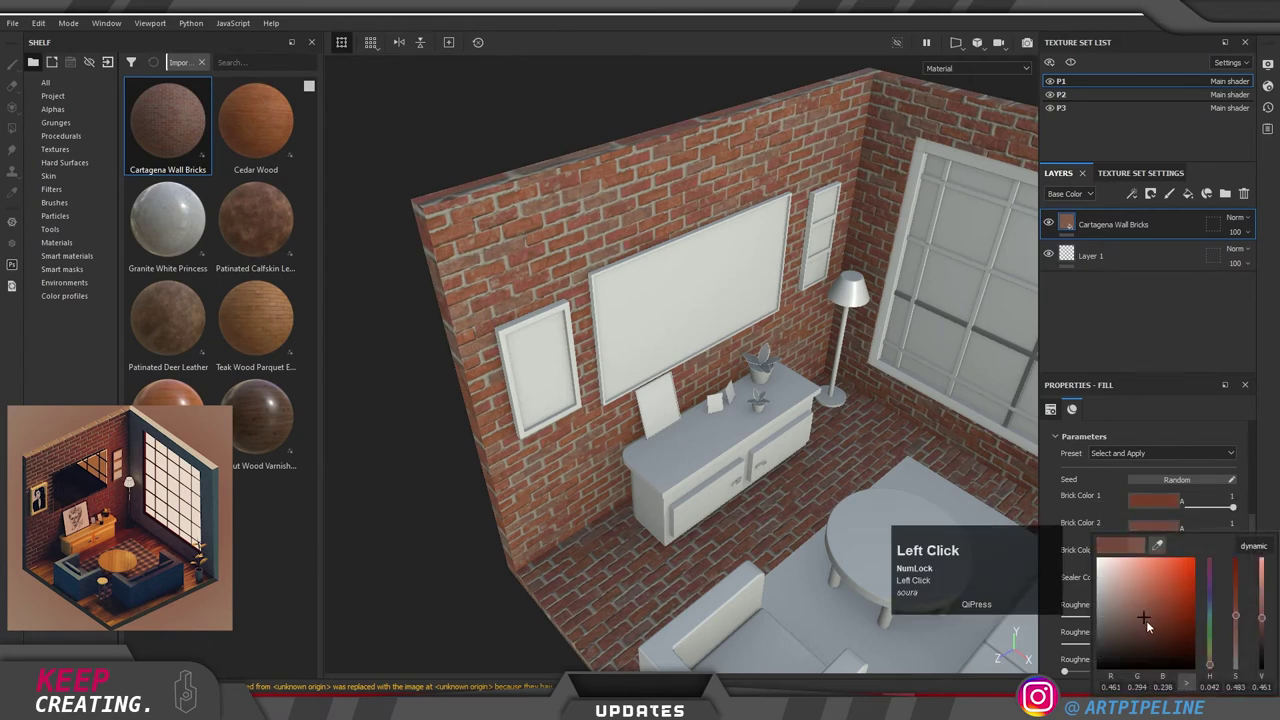
{"action": "left_click", "coordinate": [1266, 500]}
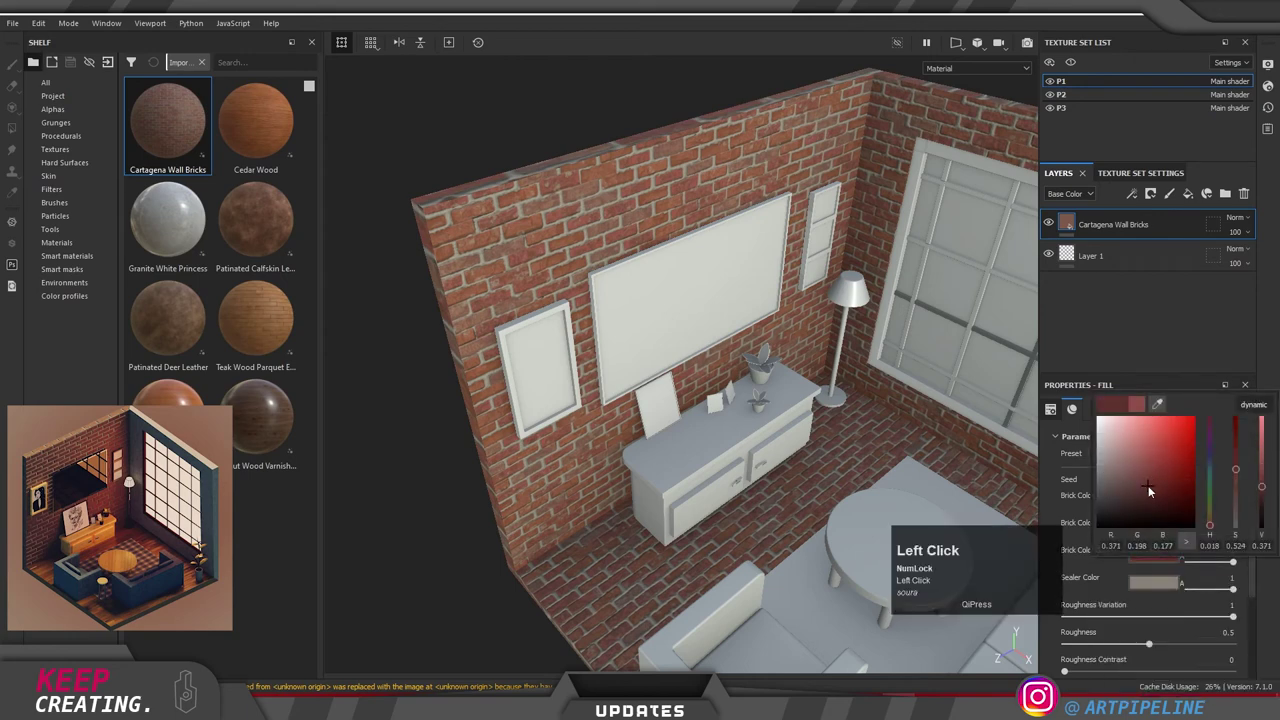
{"action": "right_click", "coordinate": [649, 370]}
{"action": "left_click_drag", "start_coordinate": [730, 362], "coordinate": [825, 256]}
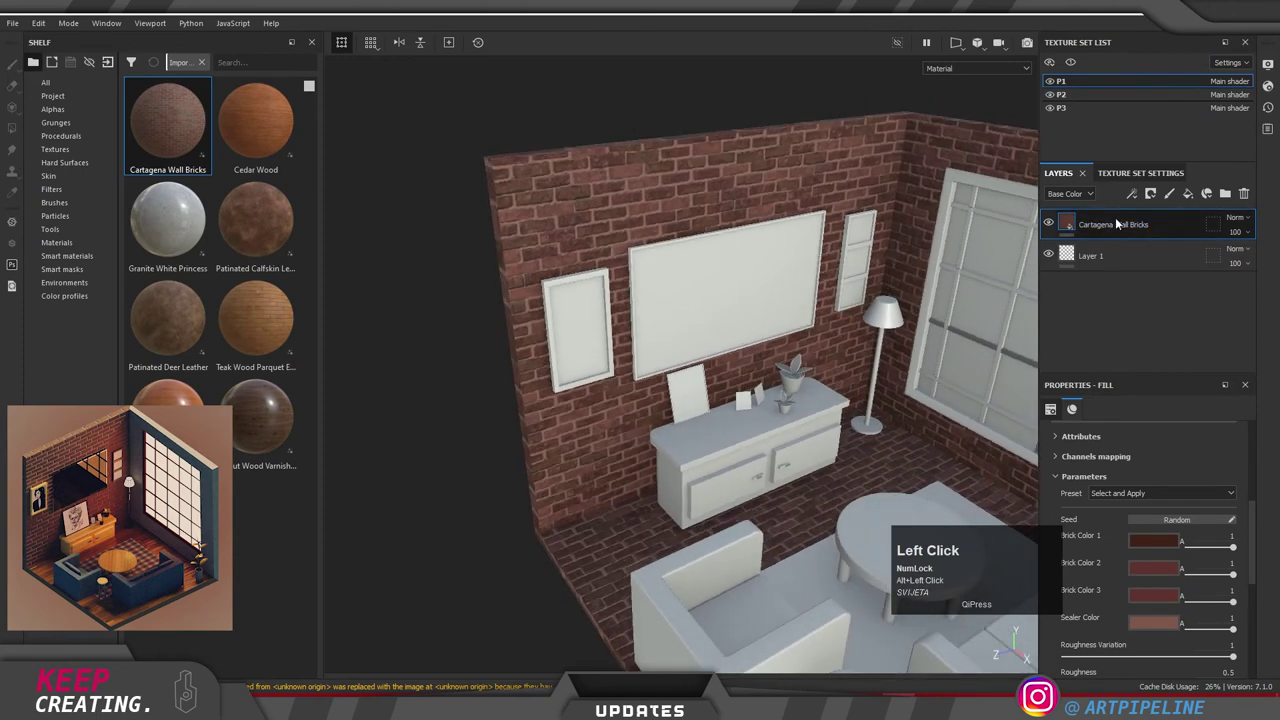
Step: Add a black mask to Cartagena Wall Bricks and polygon-fill the back-left wall into it
{"action": "right_click", "coordinate": [1117, 230]}
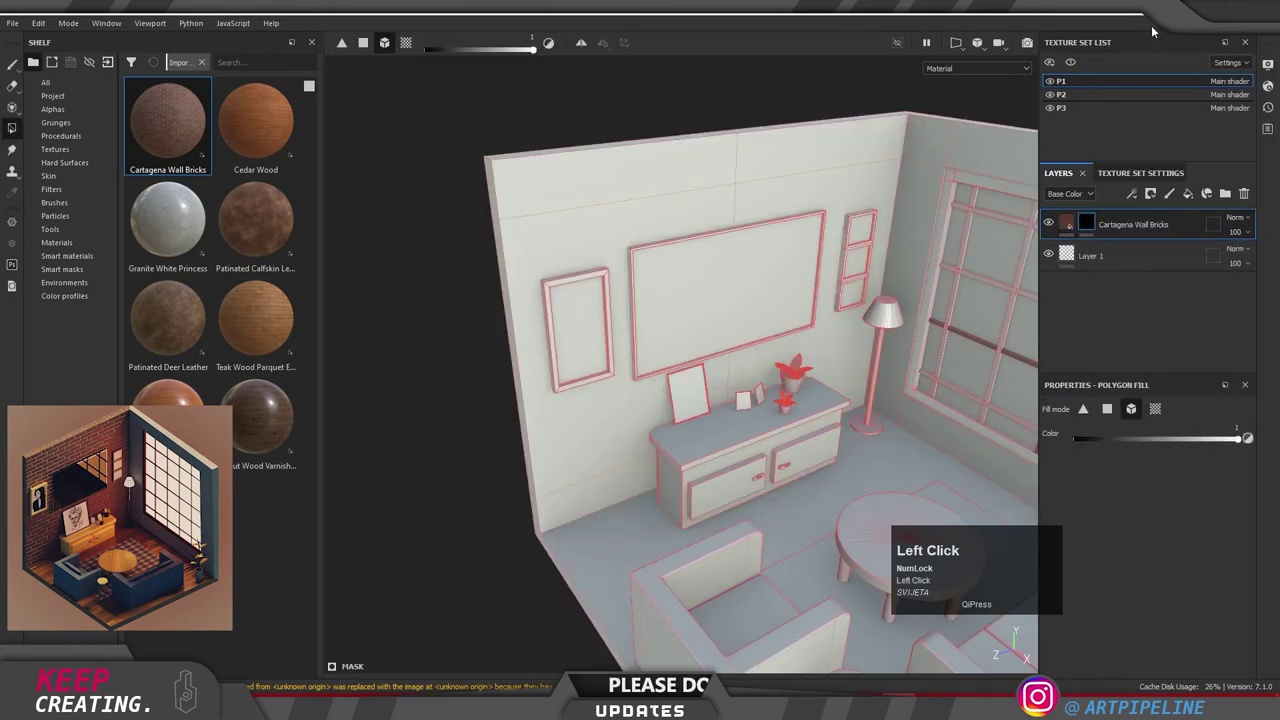
{"action": "double_click", "coordinate": [1118, 415]}
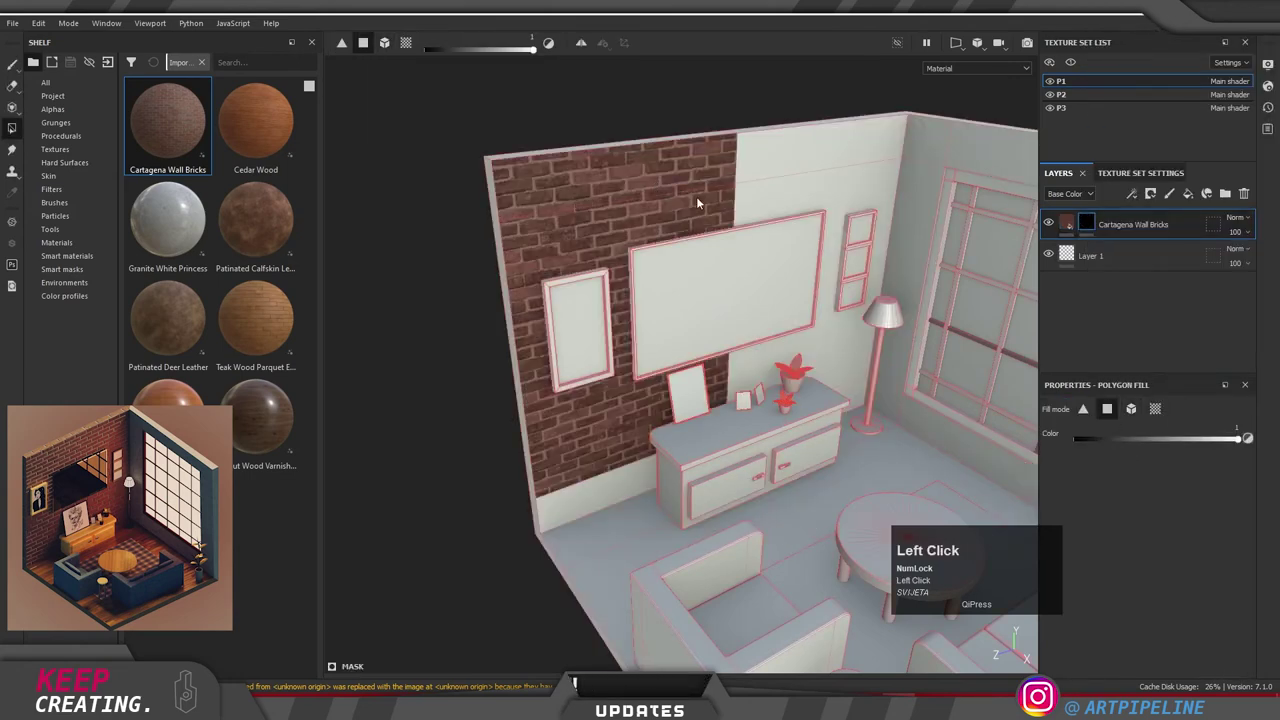
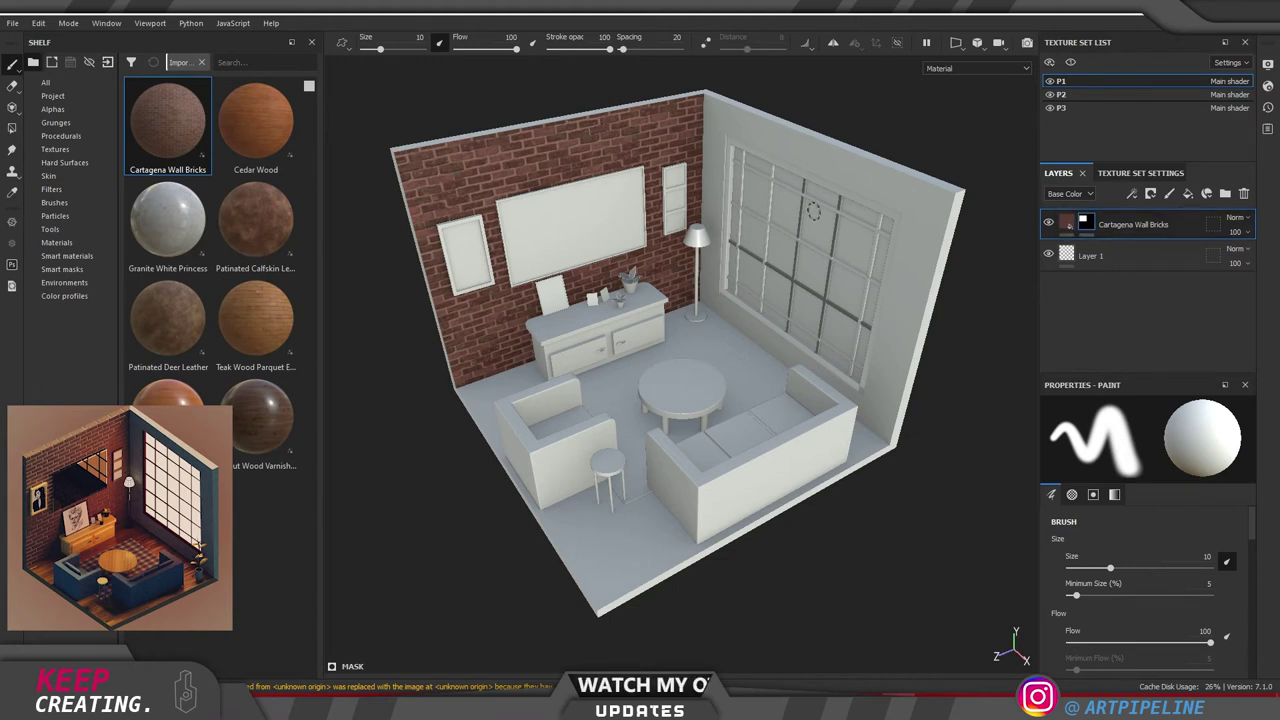
Step: Review the brick layer's material settings, undoing an accidental slider change
{"action": "left_click", "coordinate": [1065, 227]}
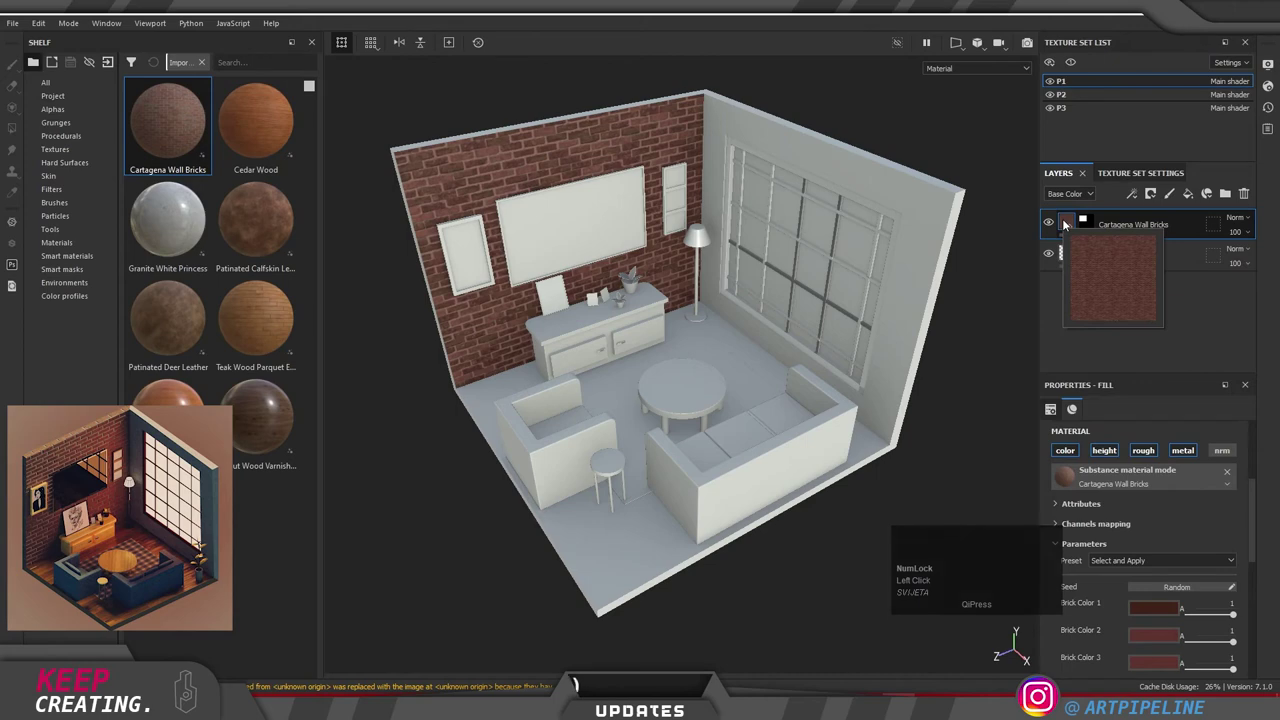
{"action": "scroll", "scroll_direction": "up", "scroll_amount": 3}
{"action": "left_click_drag", "start_coordinate": [1101, 559], "coordinate": [1109, 557]}
{"action": "key", "text": "ctrl+z"}
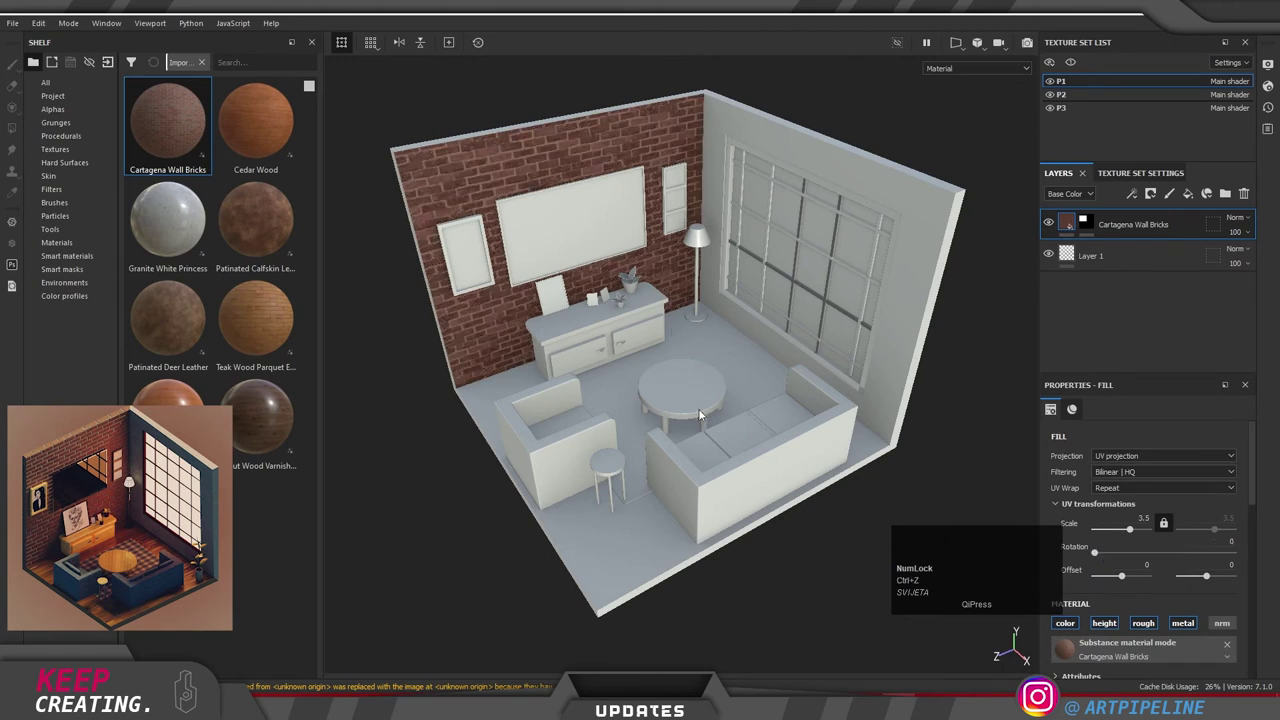
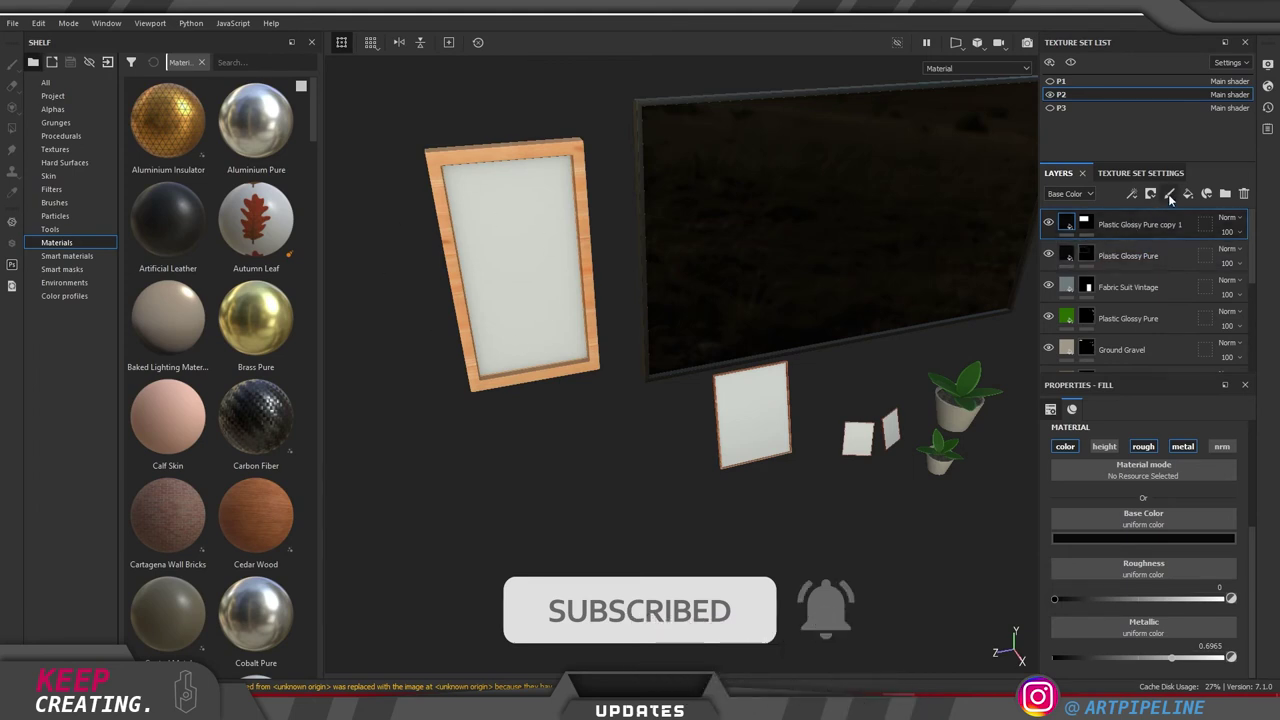
{"action": "left_click", "coordinate": [1173, 200]}
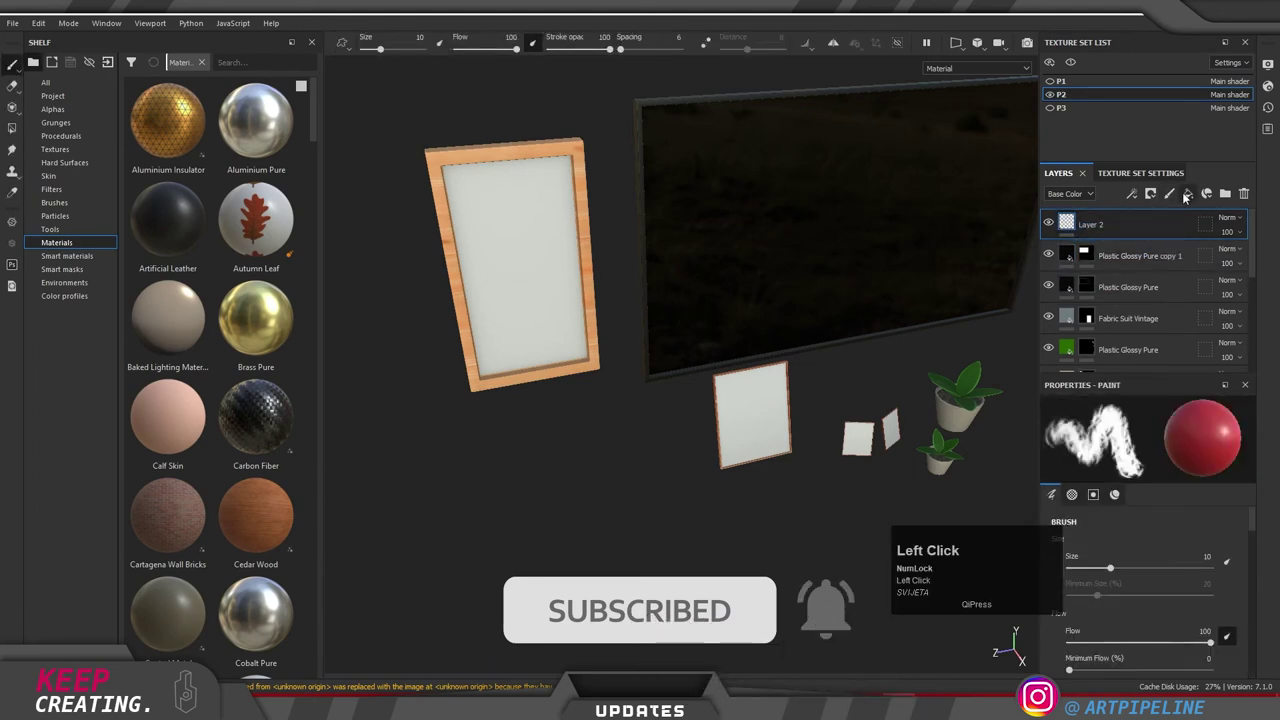
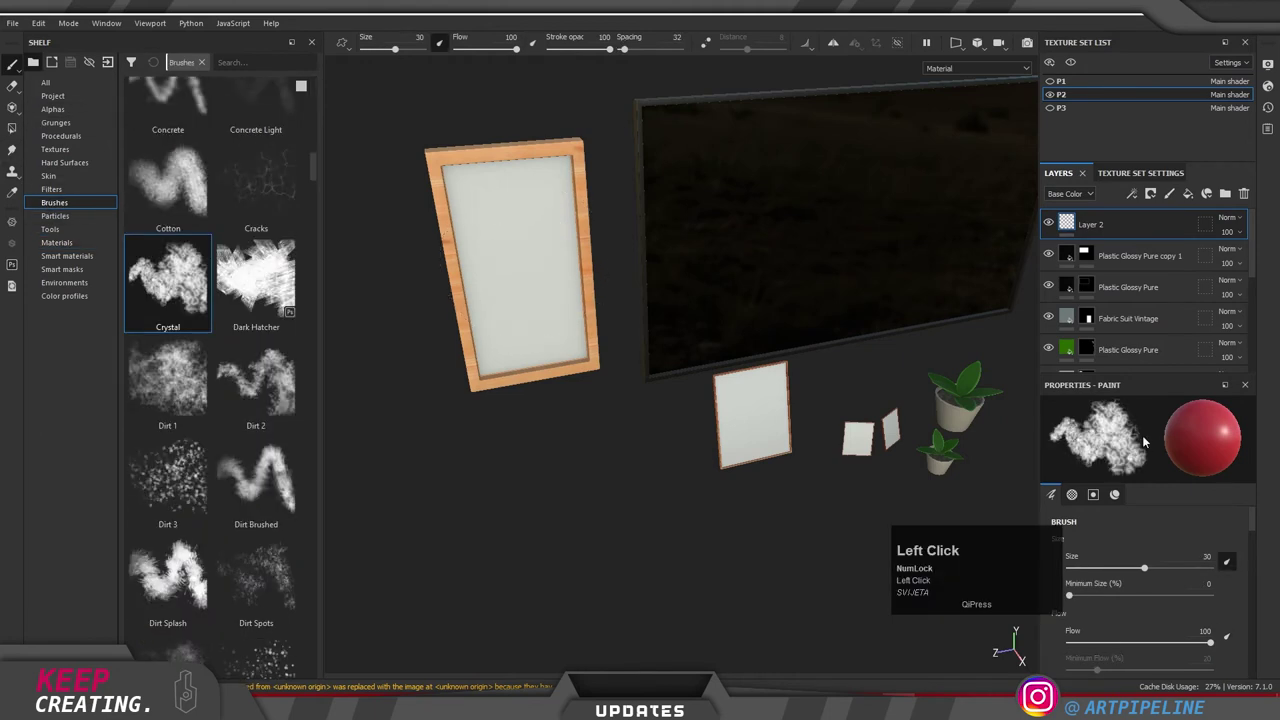
{"action": "scroll", "scroll_direction": "down", "scroll_amount": 3}
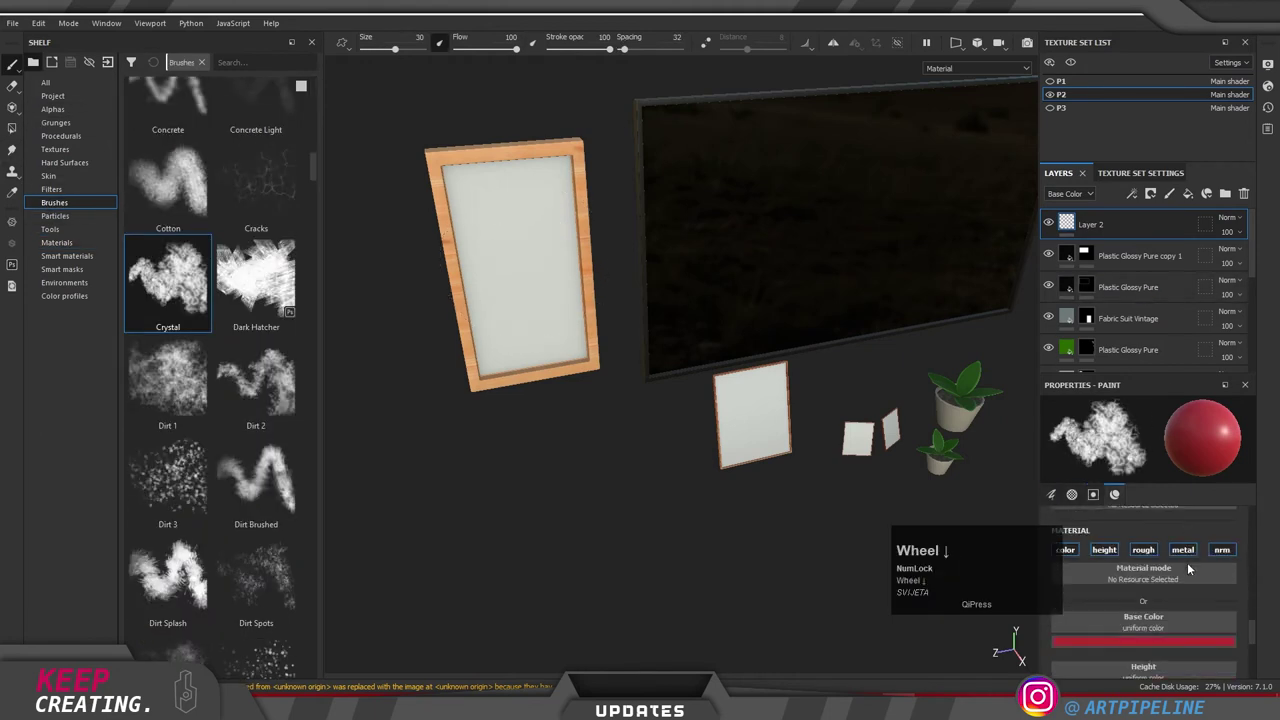
{"action": "scroll", "scroll_direction": "up", "scroll_amount": 3}
{"action": "scroll", "scroll_direction": "down", "scroll_amount": 3}
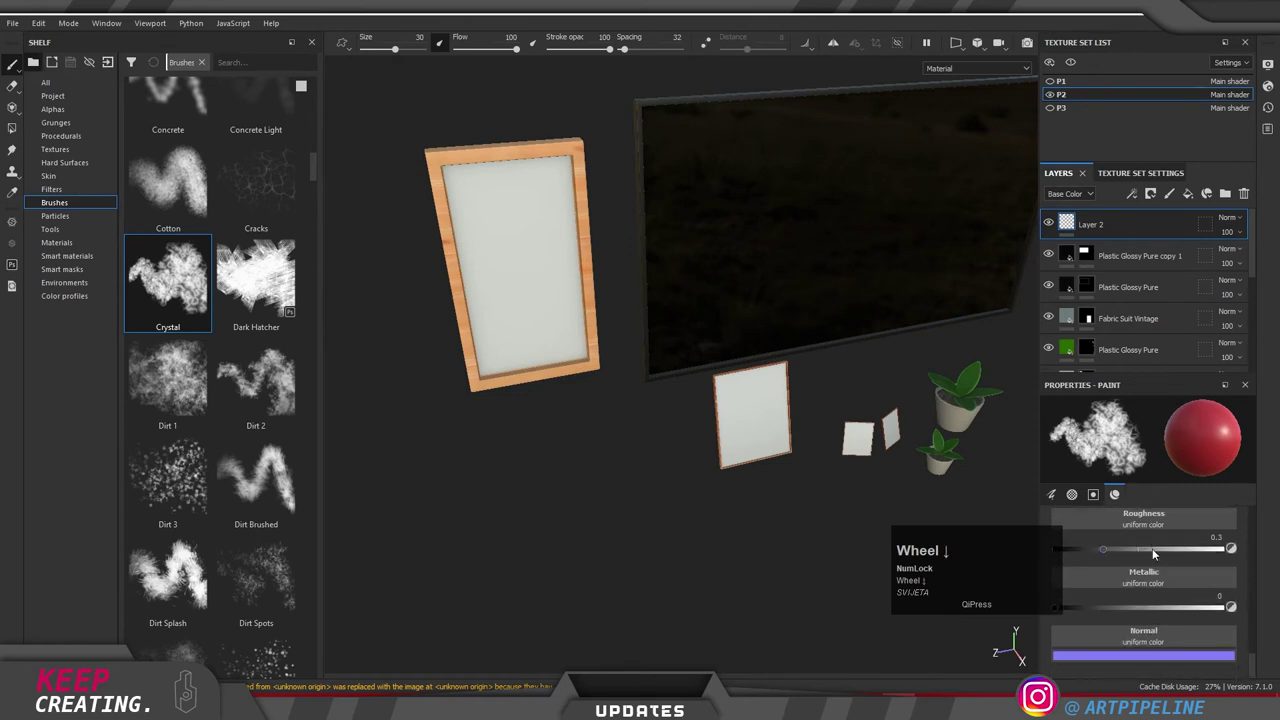
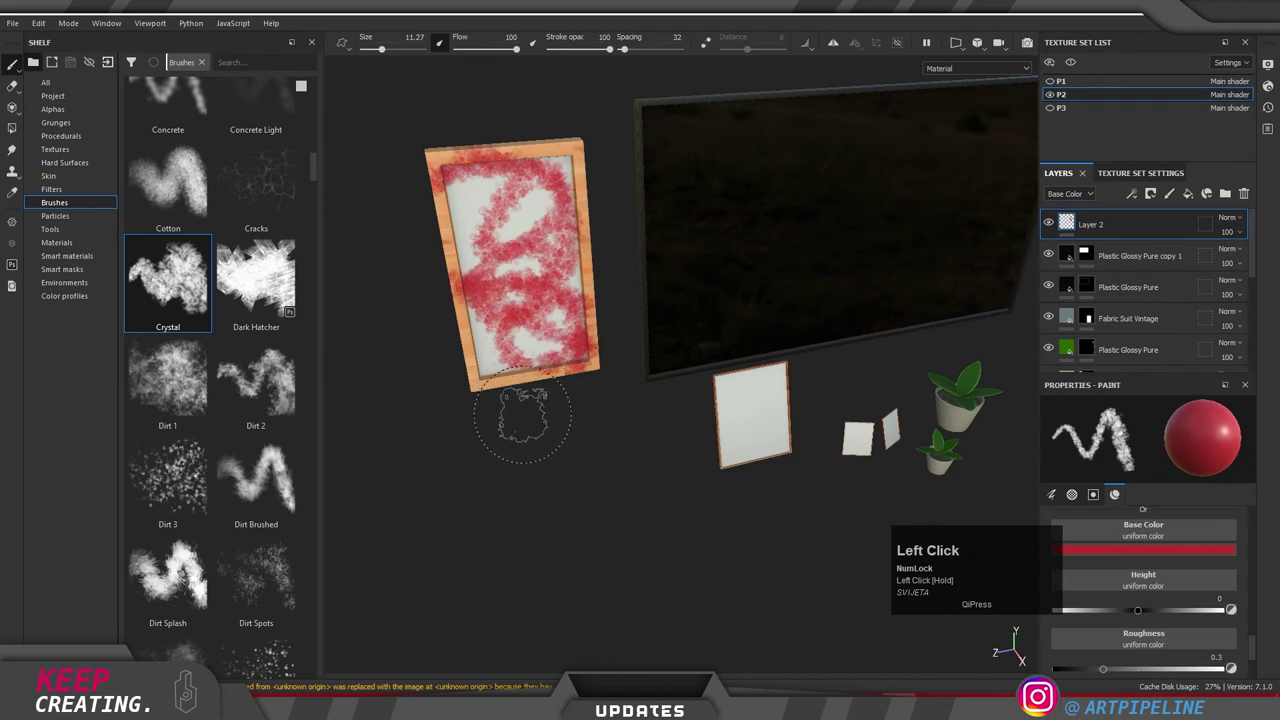
{"action": "key", "text": "ctrl+z"}
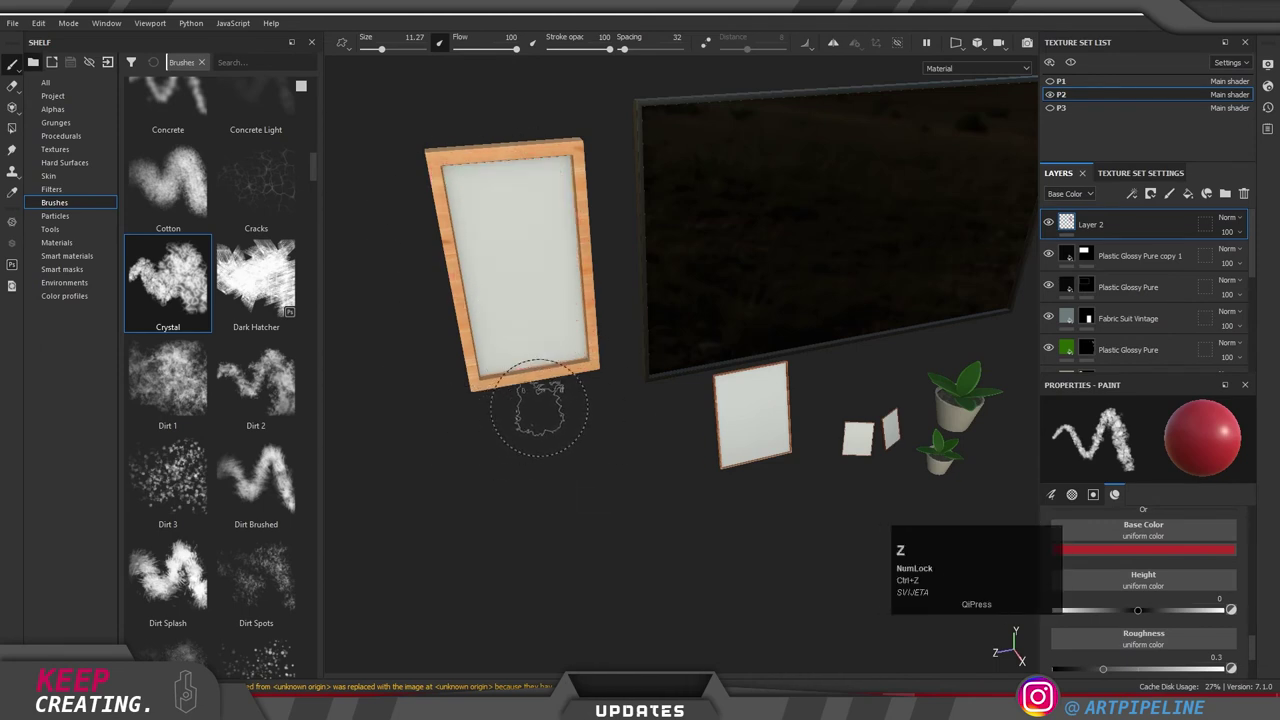
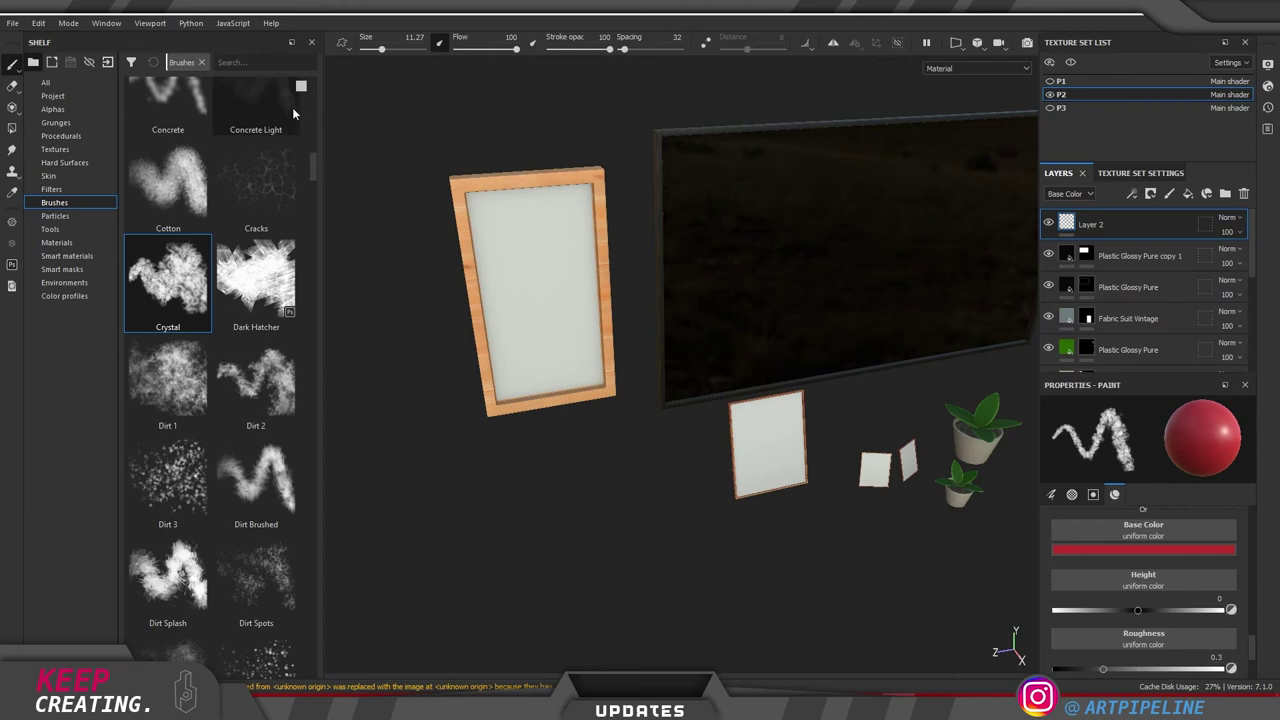
Step: Import resources and select Logo.png and YouTube_Logo.png from the logo folder
{"action": "left_click", "coordinate": [21, 29]}
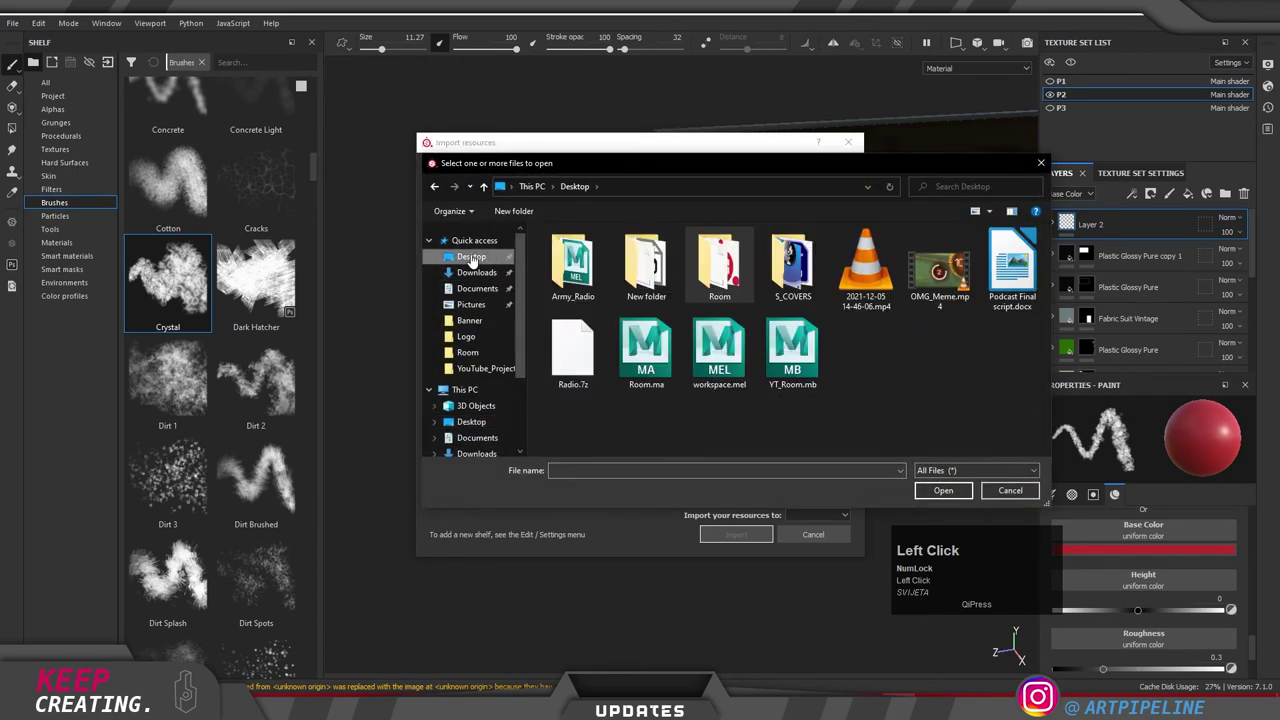
{"action": "left_click", "coordinate": [744, 292]}
{"action": "scroll", "scroll_direction": "down", "scroll_amount": 3}
{"action": "left_click", "coordinate": [613, 459]}
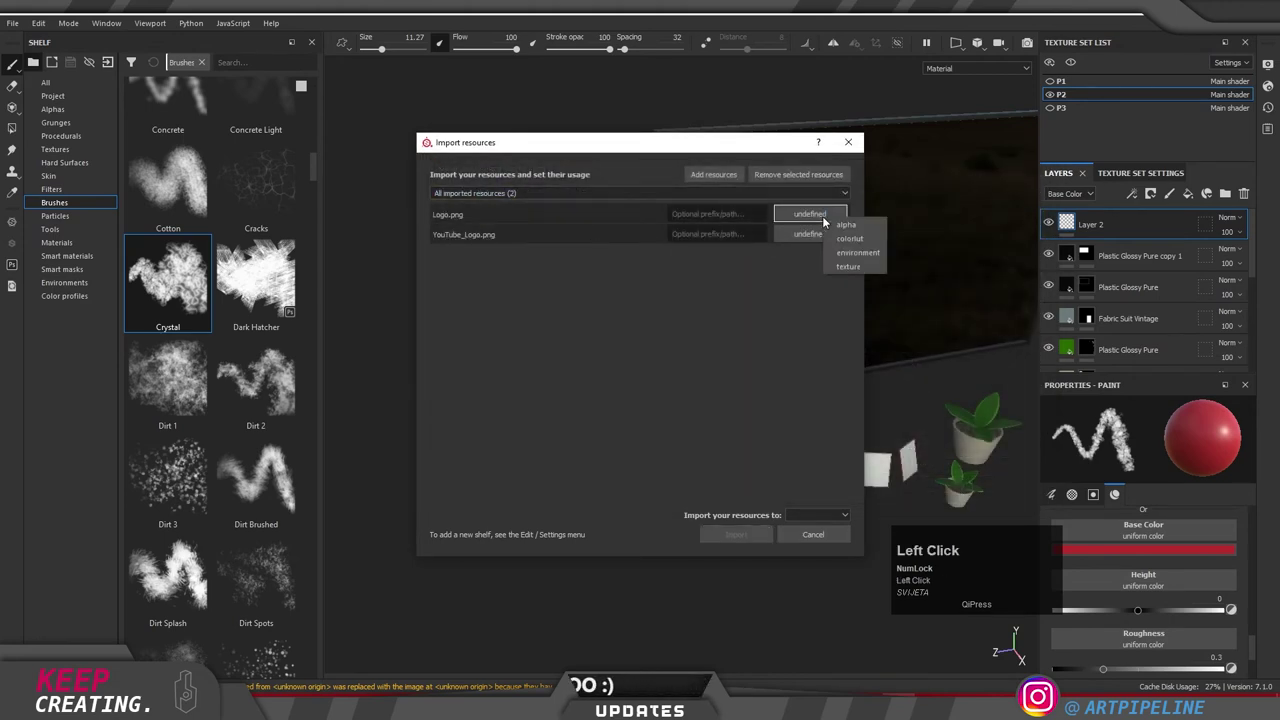
Step: Mark both Logo.png and YouTube_Logo.png as texture usage for the current session
{"action": "left_click", "coordinate": [859, 272]}
{"action": "left_click", "coordinate": [811, 528]}
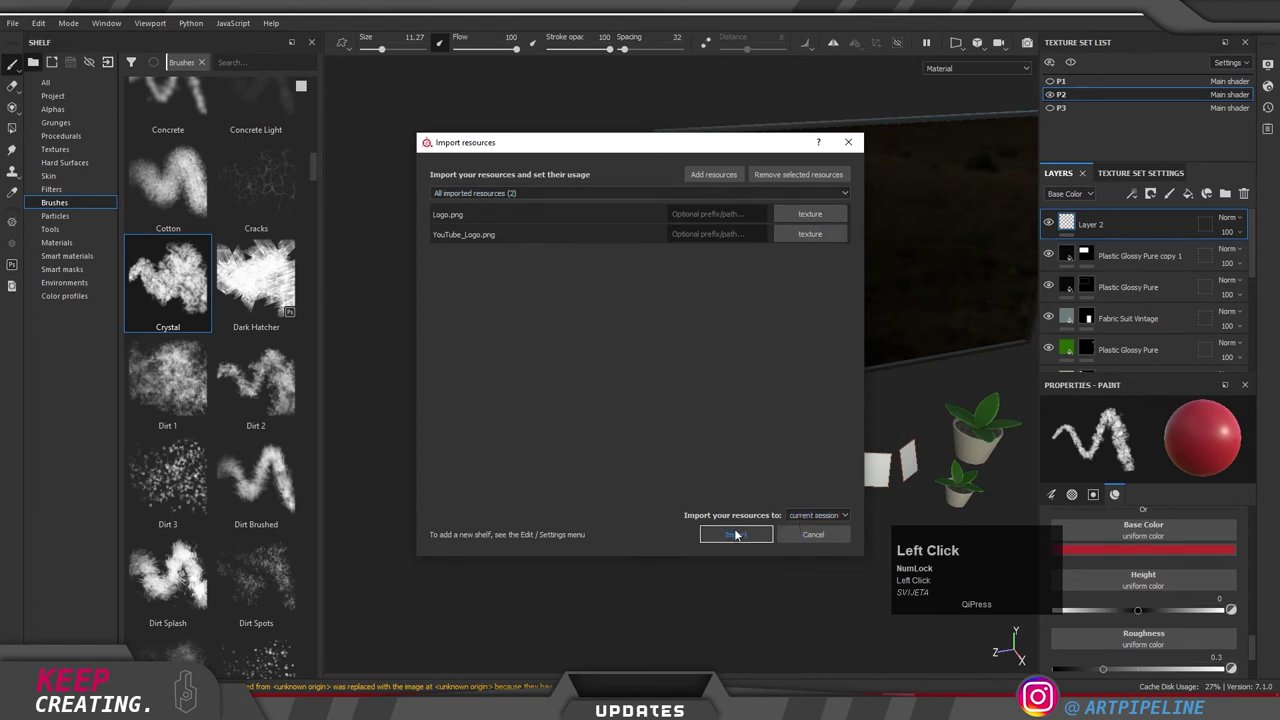
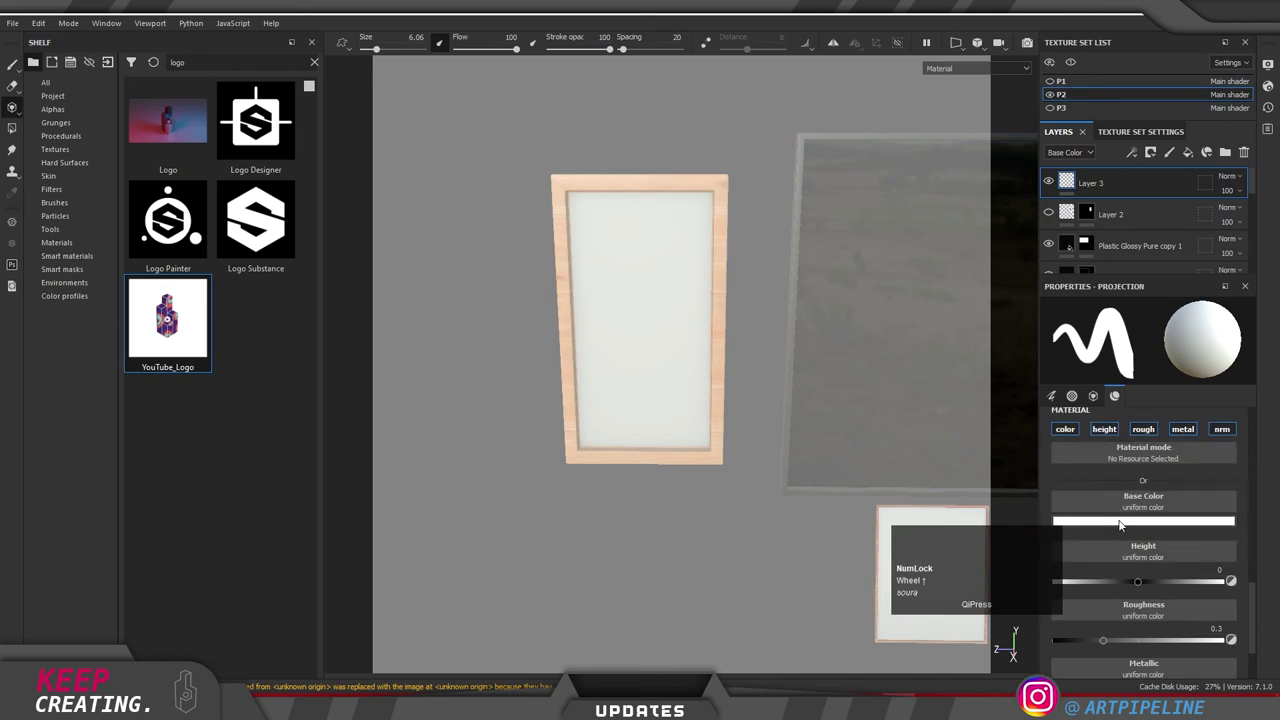
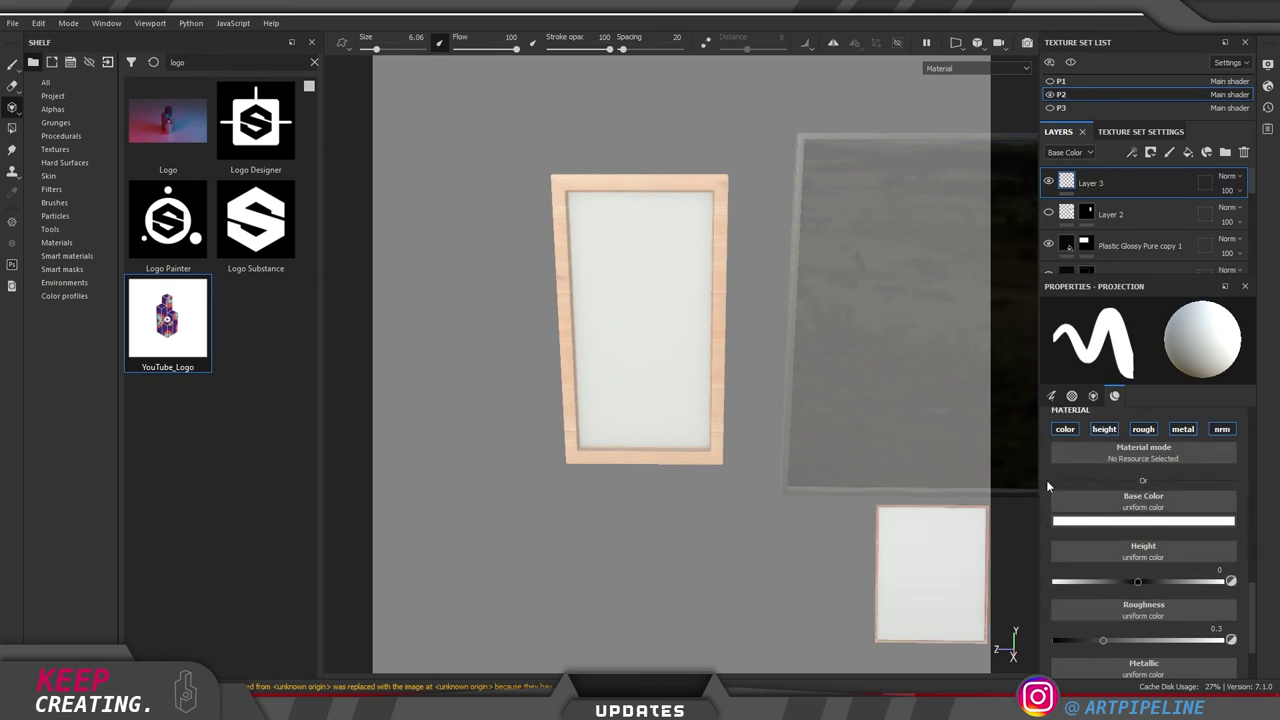
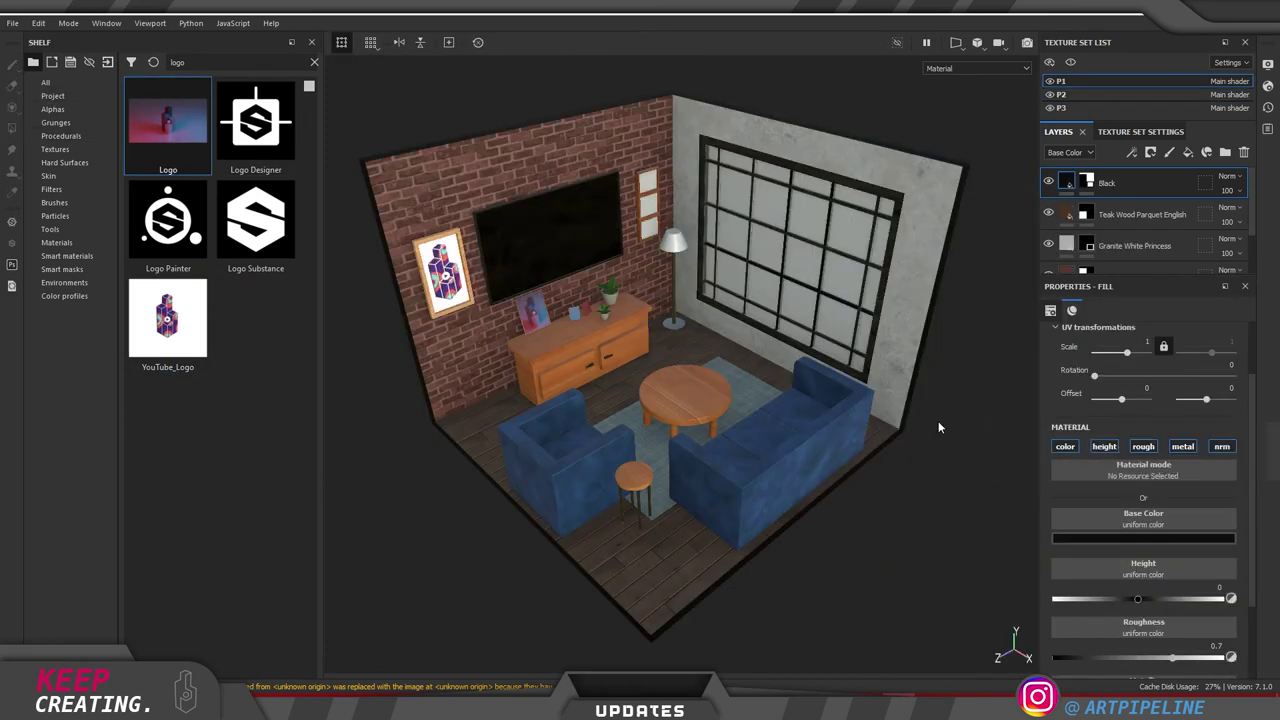
Step: Rotate the camera to review the fully textured room with the framed logo poster
{"action": "left_click_drag", "start_coordinate": [776, 428], "coordinate": [761, 421]}
{"action": "left_click", "coordinate": [17, 30]}
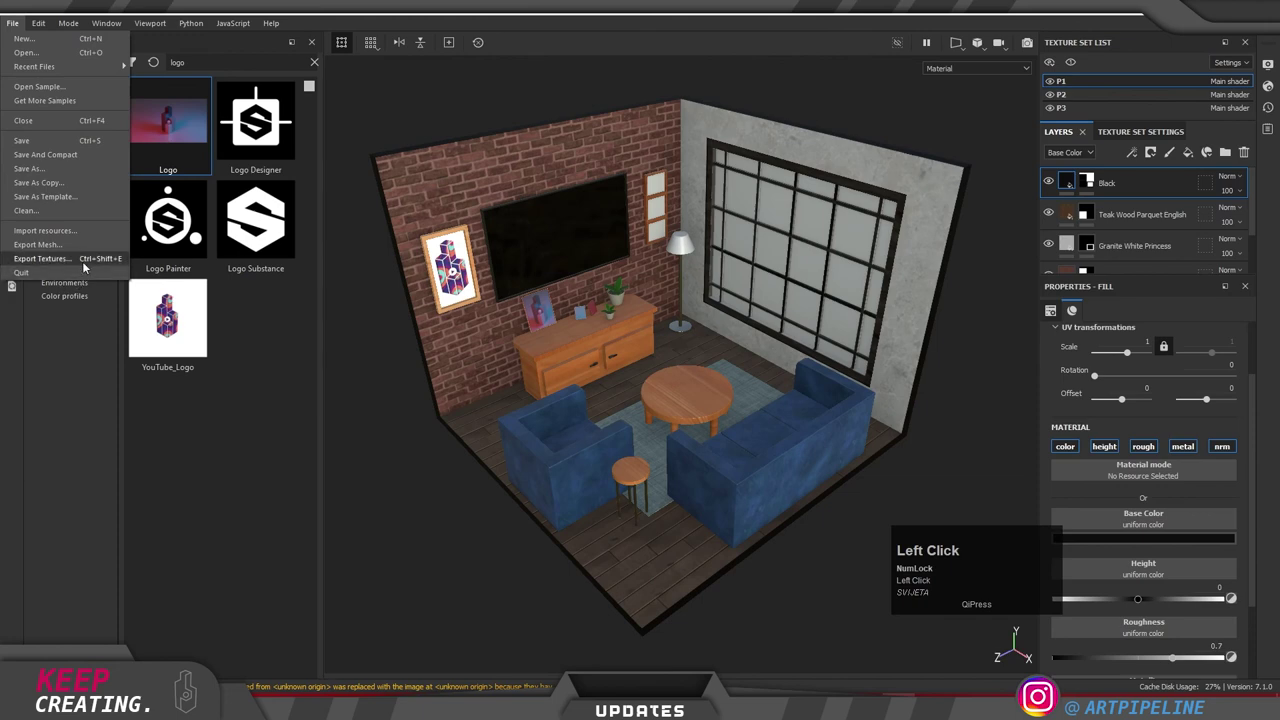
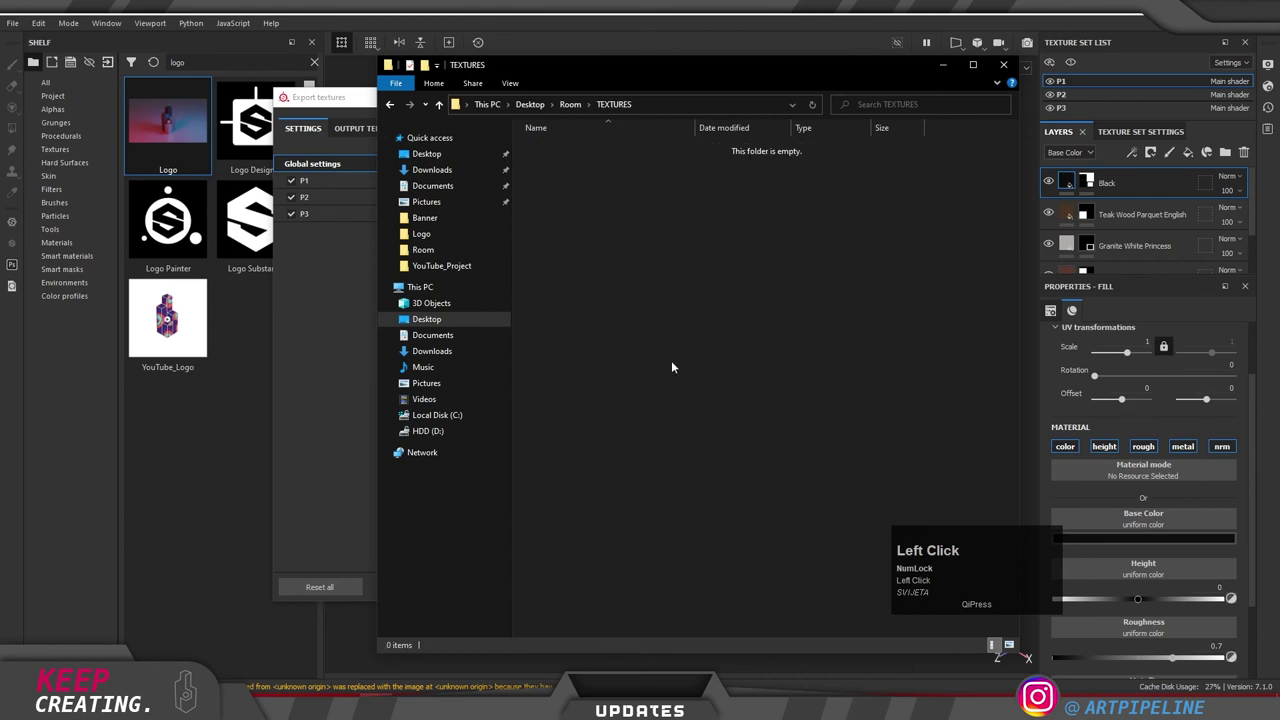
Step: Create a new folder named P1 inside TEXTURES and start a second new folder
{"action": "key", "text": "ctrl+shift+n"}
{"action": "key", "text": "shift+p"}
{"action": "key", "text": "1"}
{"action": "key", "text": "Return"}
{"action": "key", "text": "ctrl+shift+n"}
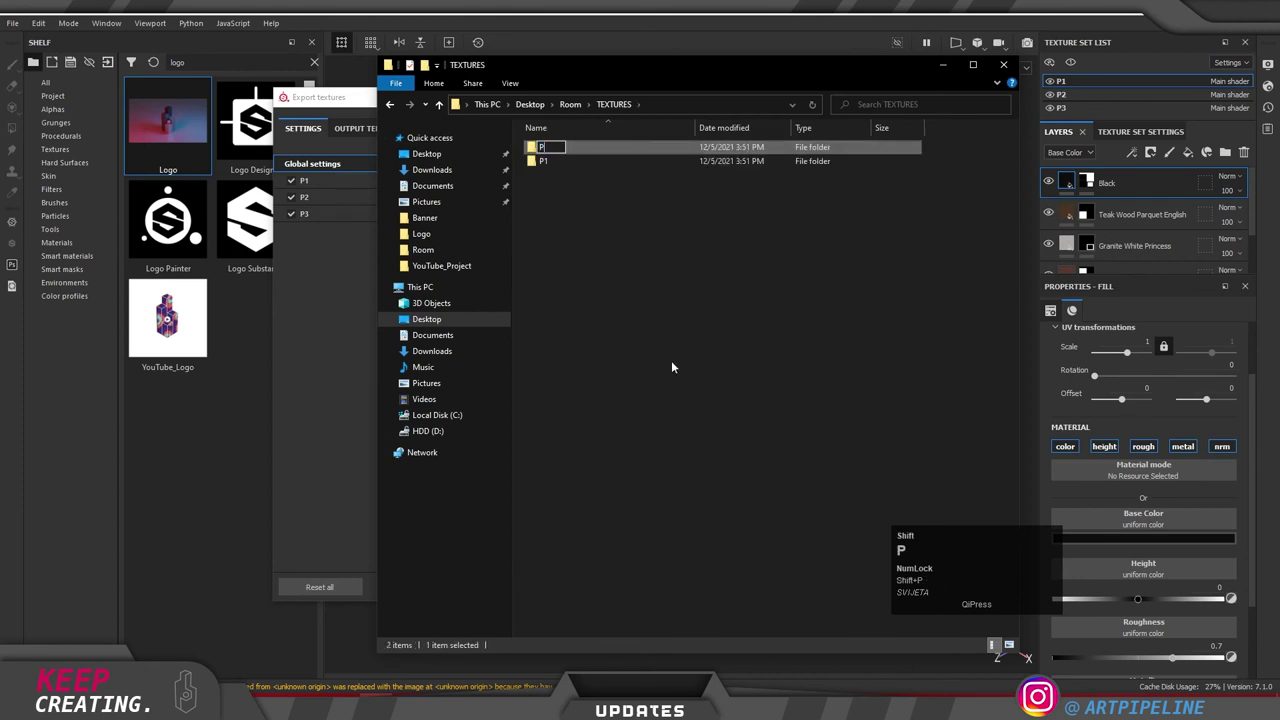
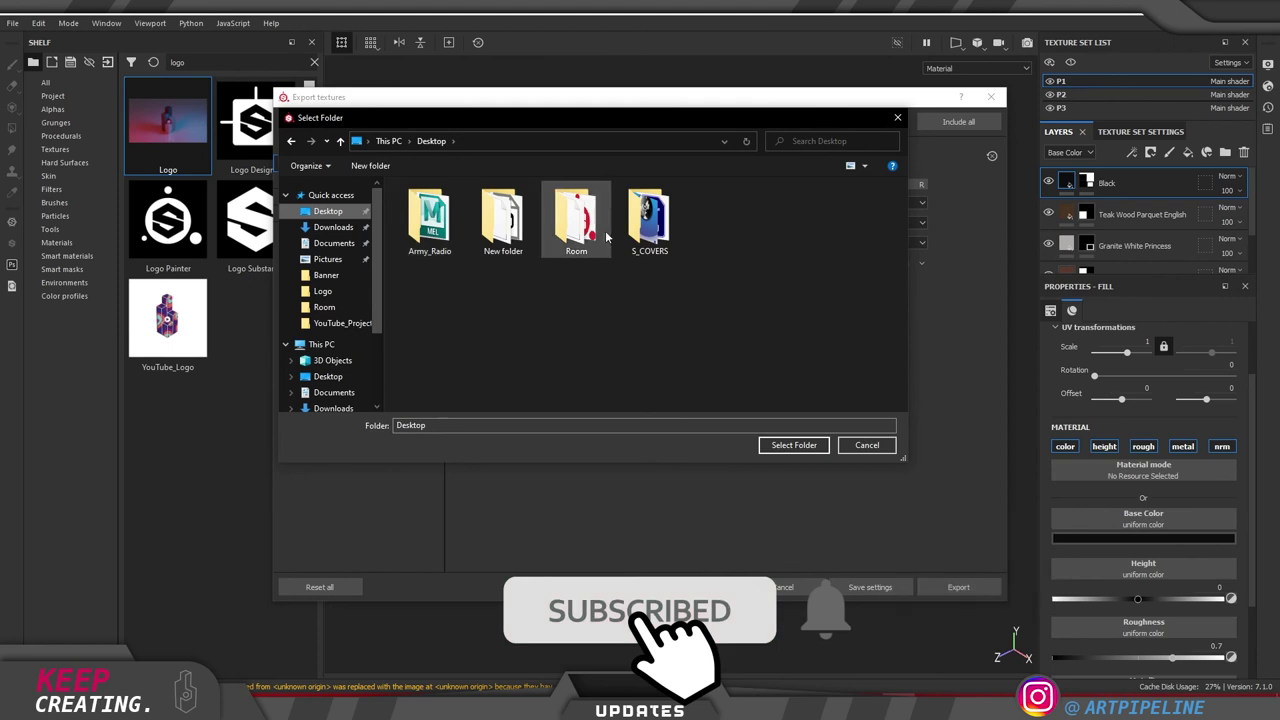
Step: Set the export output directory to Room/TEXTURES/P1
{"action": "left_click", "coordinate": [571, 233]}
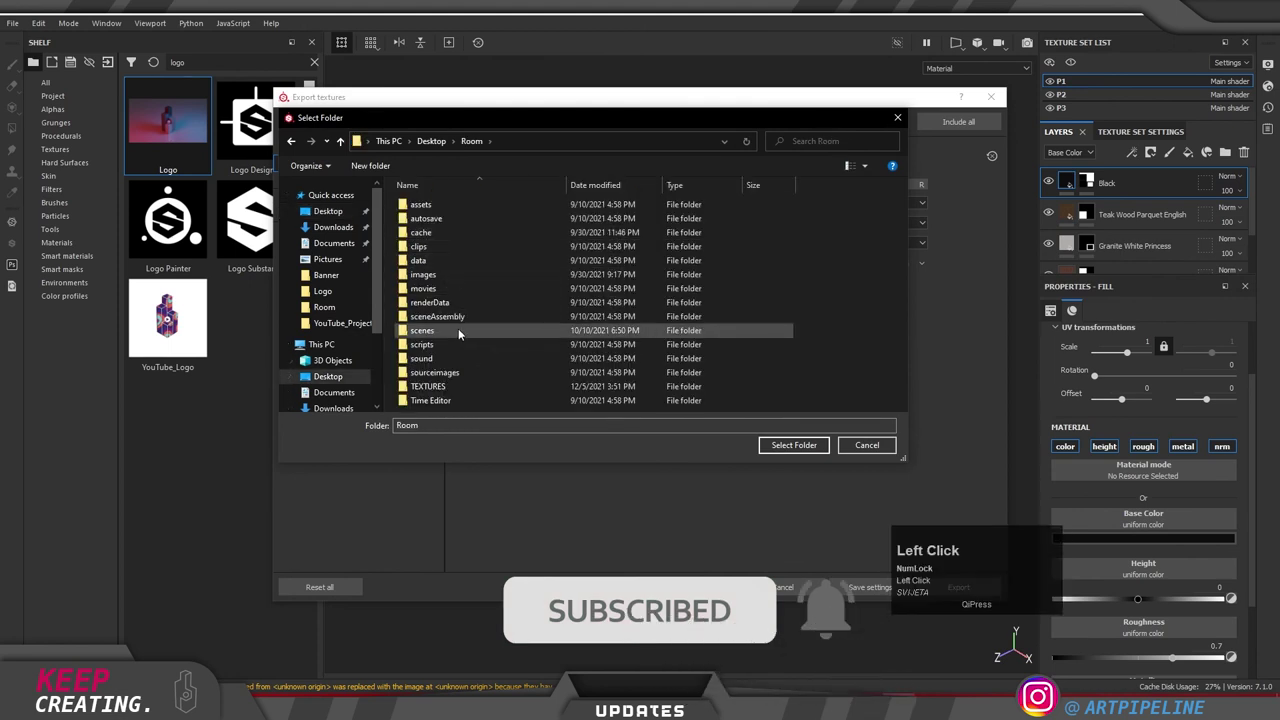
{"action": "scroll", "scroll_direction": "down", "scroll_amount": 3}
{"action": "left_click", "coordinate": [463, 393]}
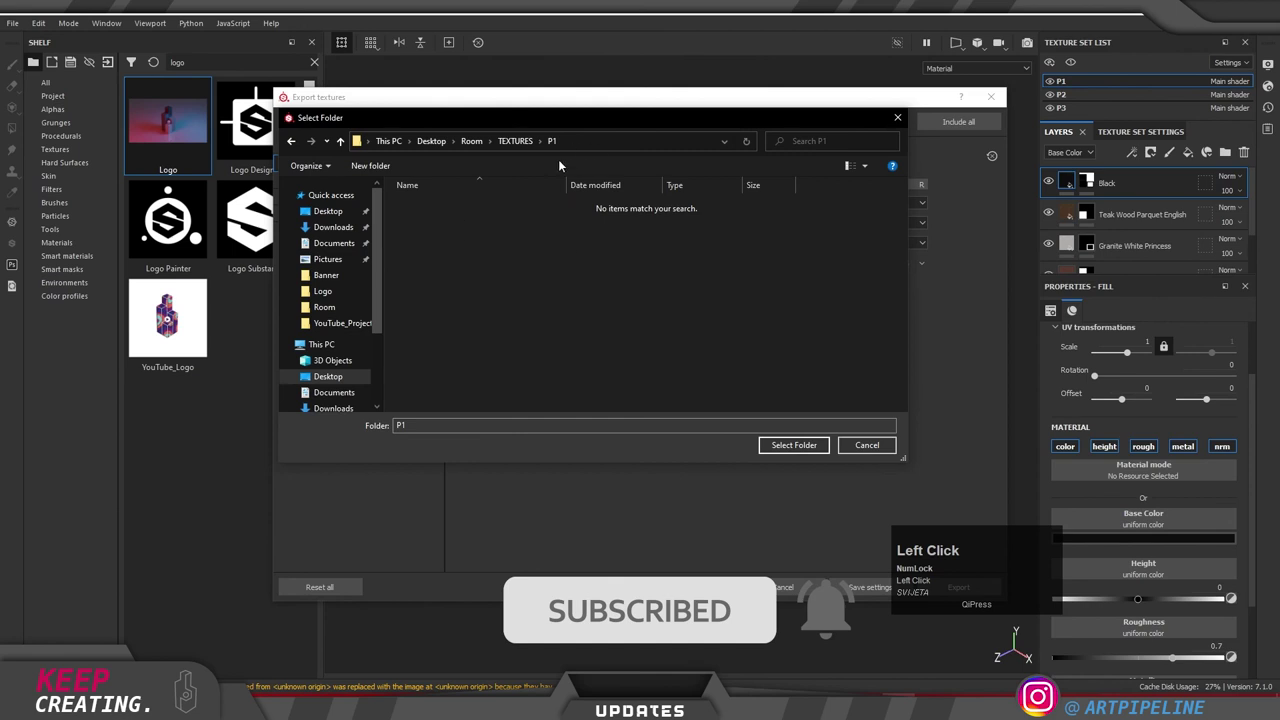
{"action": "left_click", "coordinate": [791, 450]}
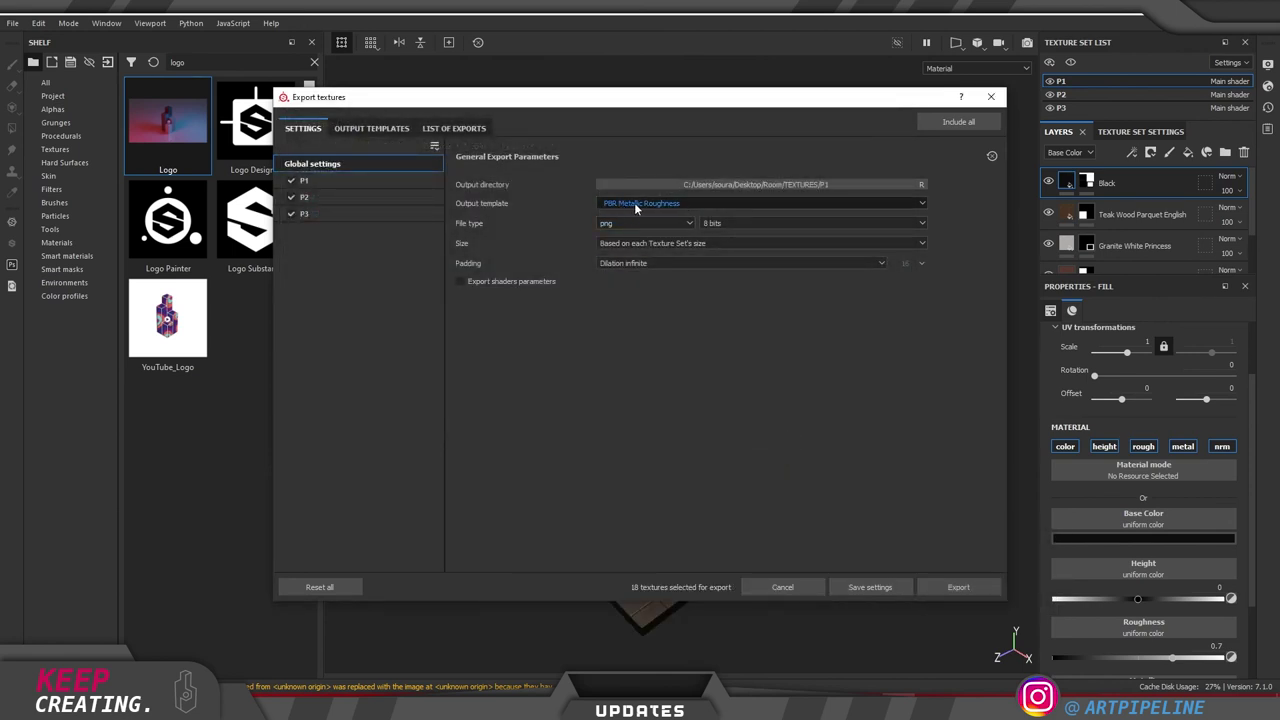
Step: Limit the export to the P1 texture set with its six maps, excluding P2 and P3
{"action": "left_click", "coordinate": [640, 208]}
{"action": "scroll", "scroll_direction": "up", "scroll_amount": 3}
{"action": "scroll", "scroll_direction": "down", "scroll_amount": 3}
{"action": "left_click", "coordinate": [651, 273]}
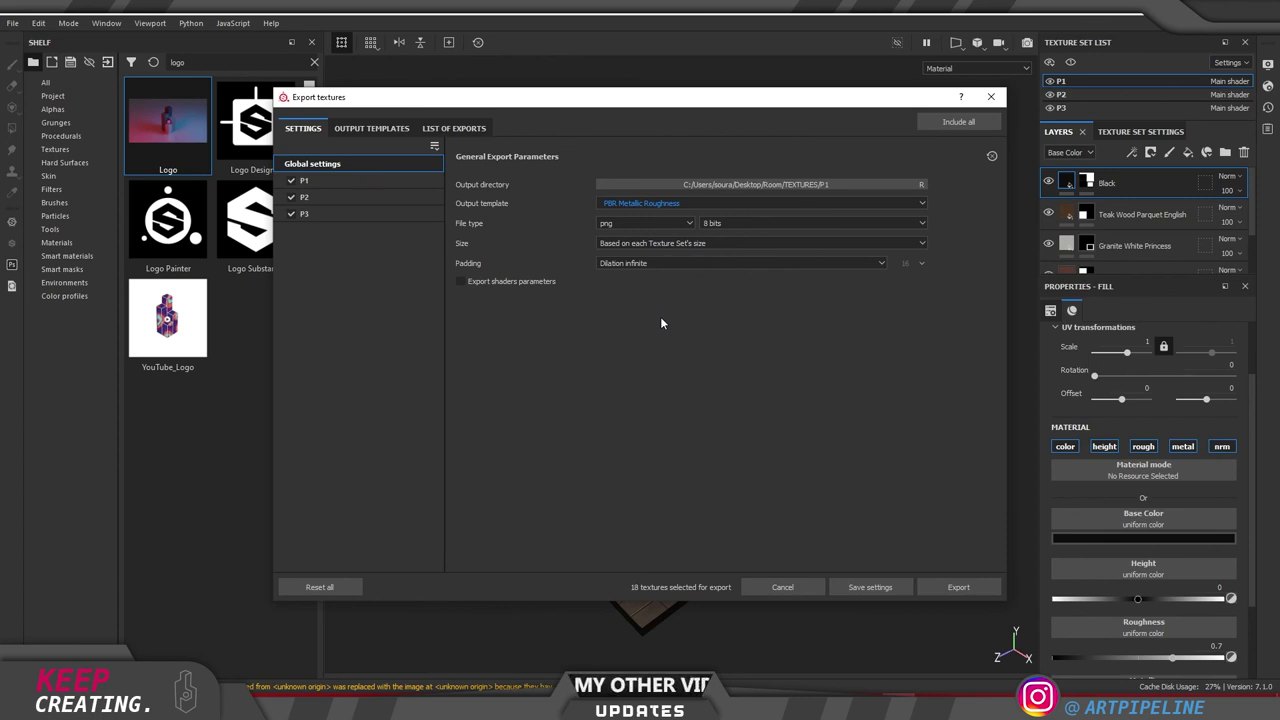
{"action": "left_click", "coordinate": [300, 200]}
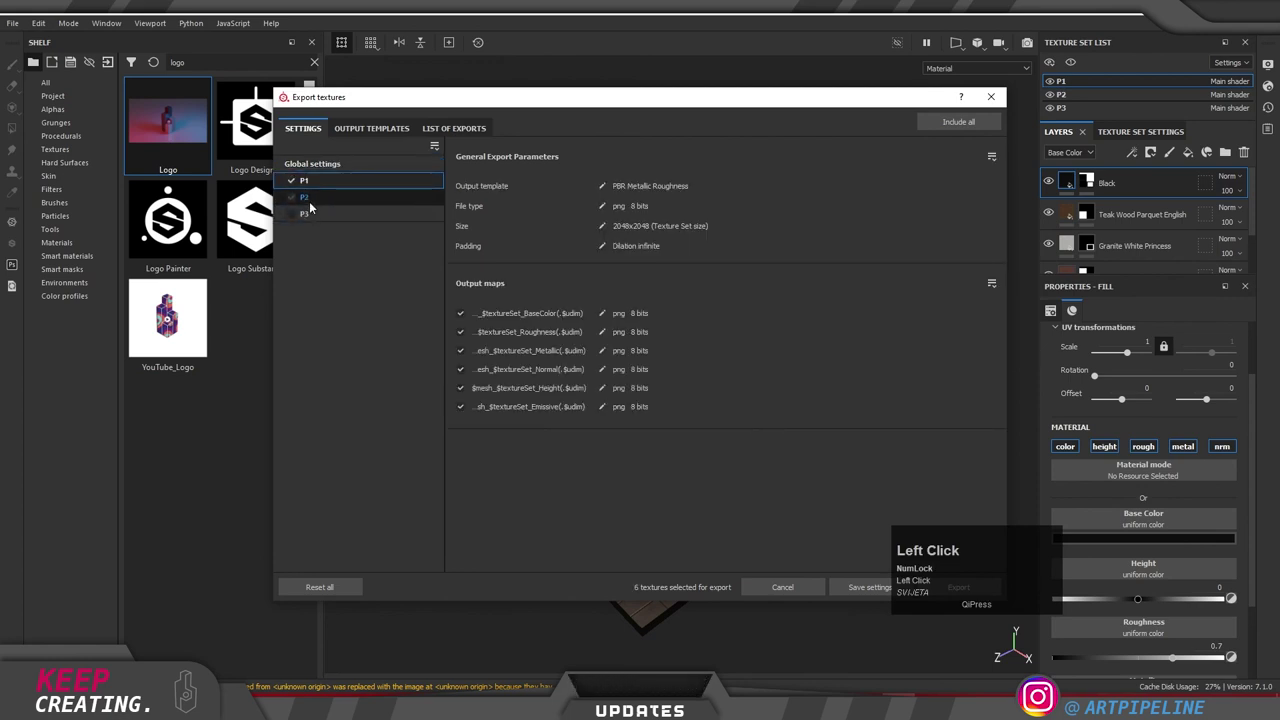
{"action": "left_click", "coordinate": [329, 167]}
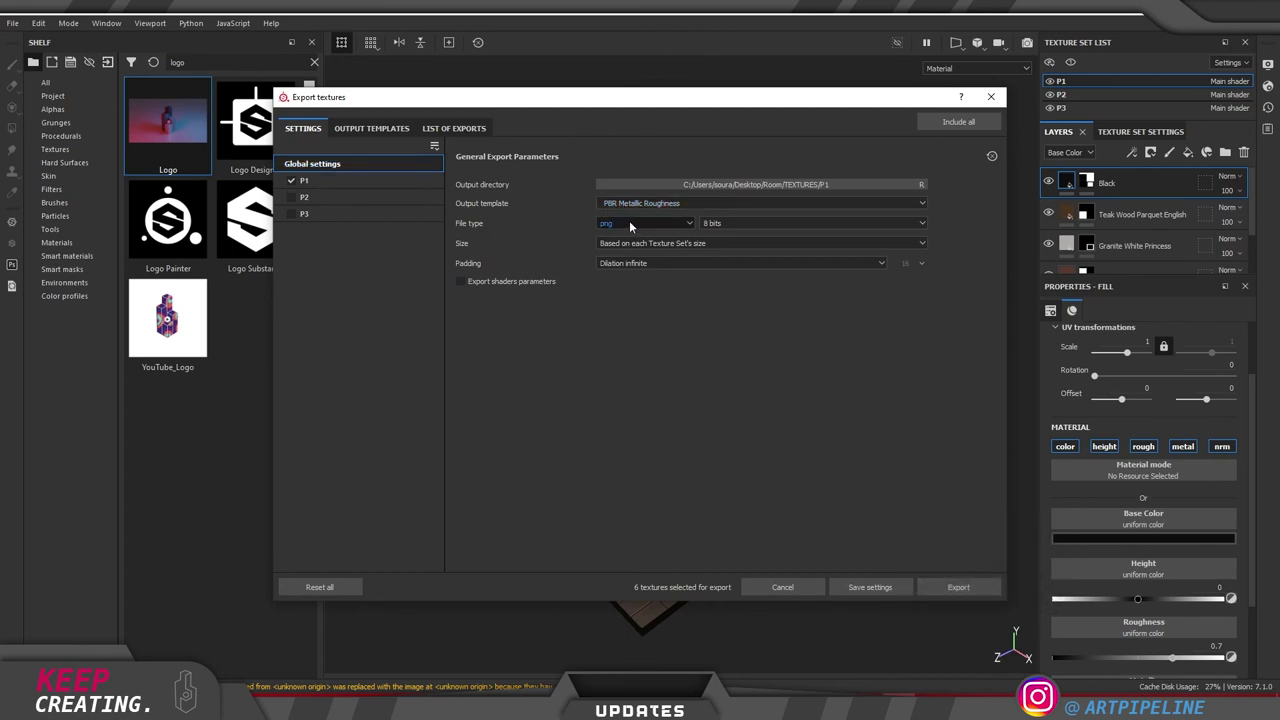
Step: Set the export file type to targa and choose the 2048 texture size
{"action": "left_click", "coordinate": [633, 226]}
{"action": "scroll", "scroll_direction": "down", "scroll_amount": 3}
{"action": "left_click", "coordinate": [617, 271]}
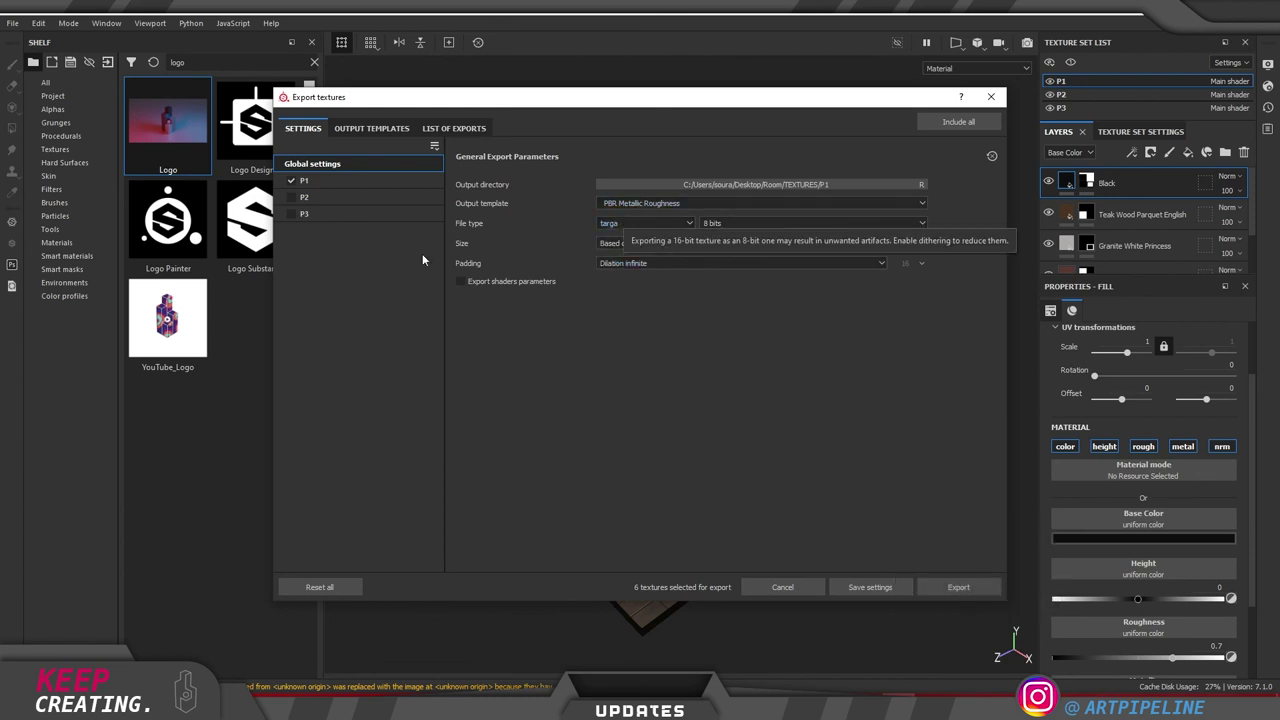
{"action": "left_click", "coordinate": [637, 243]}
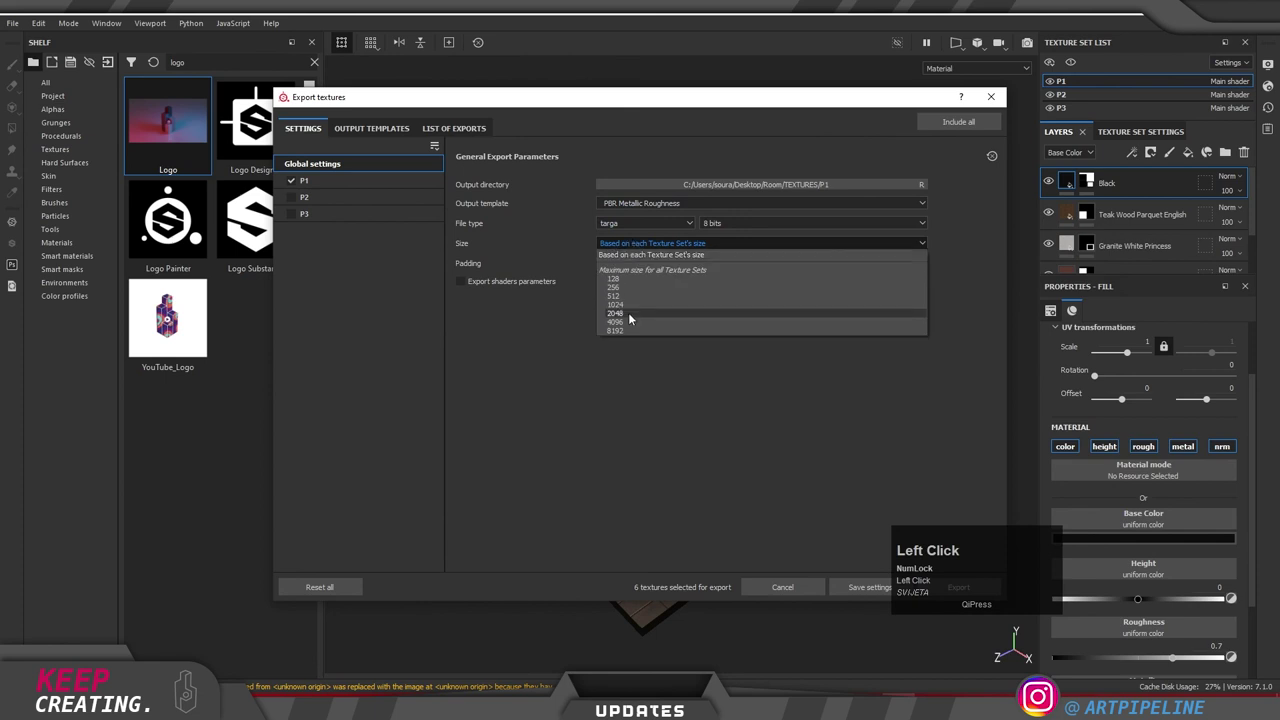
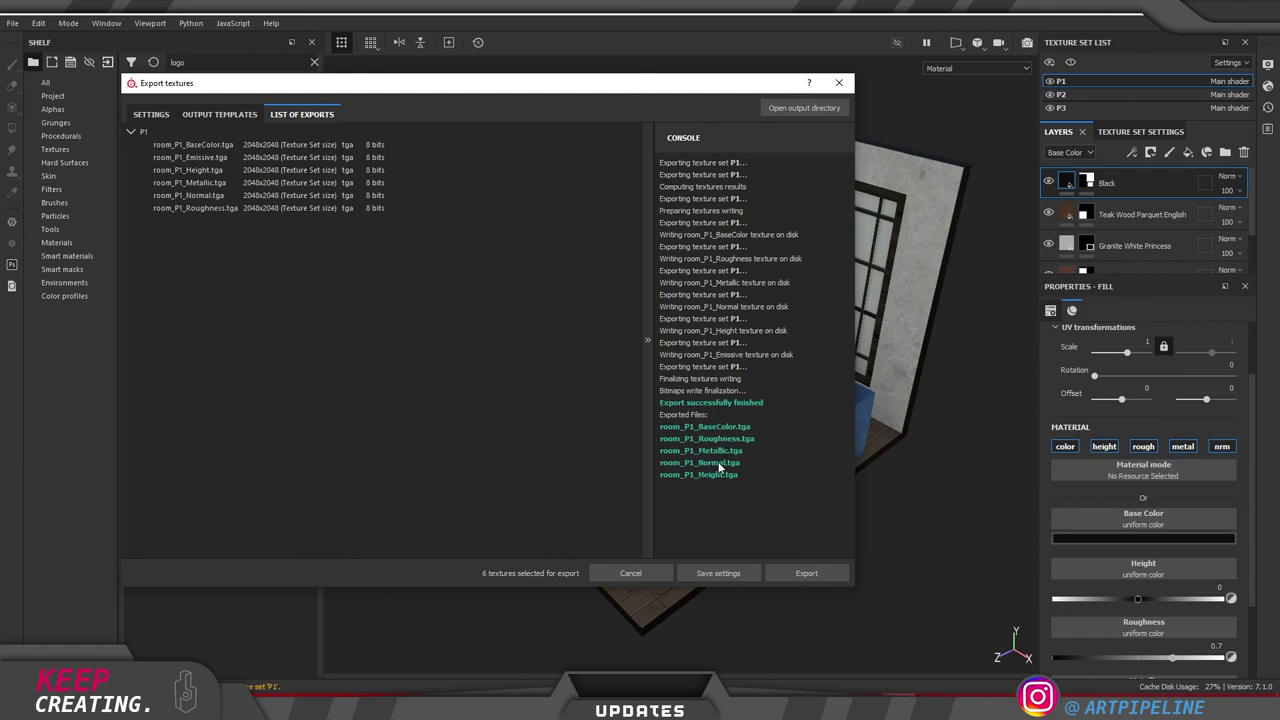
Step: Close the finished Export textures window to return to the room scene
{"action": "left_click", "coordinate": [1012, 74]}
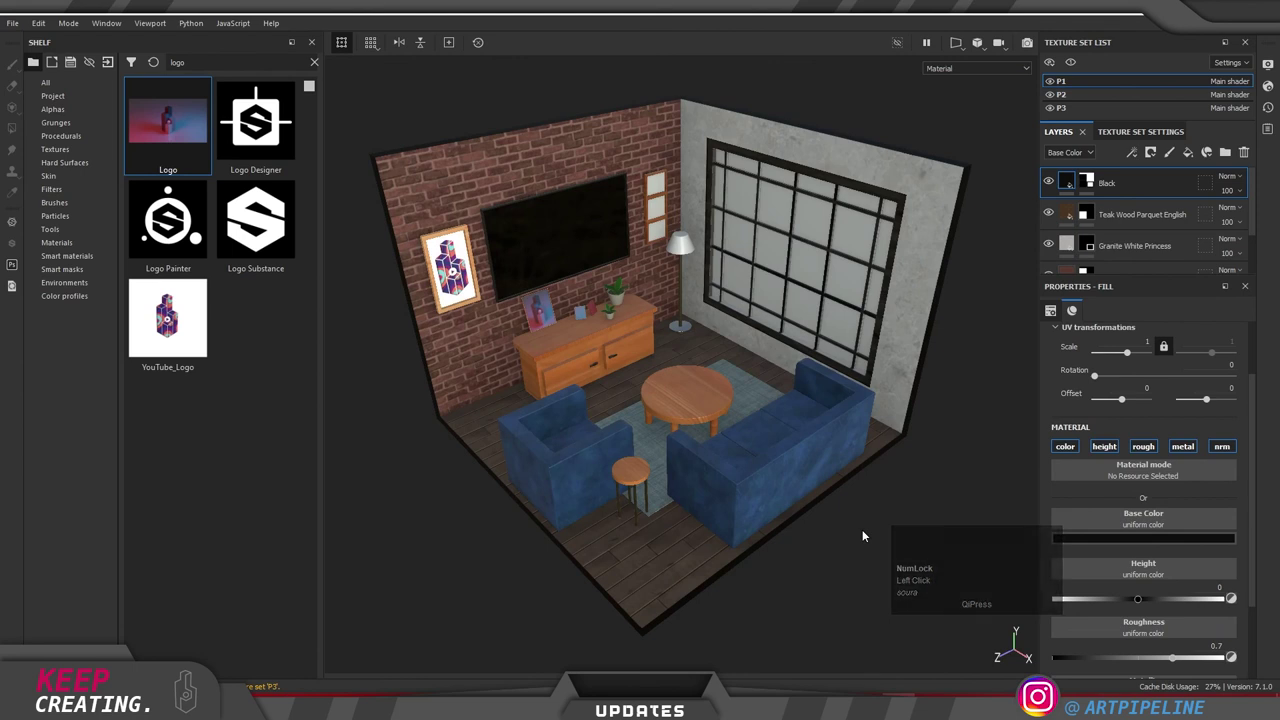